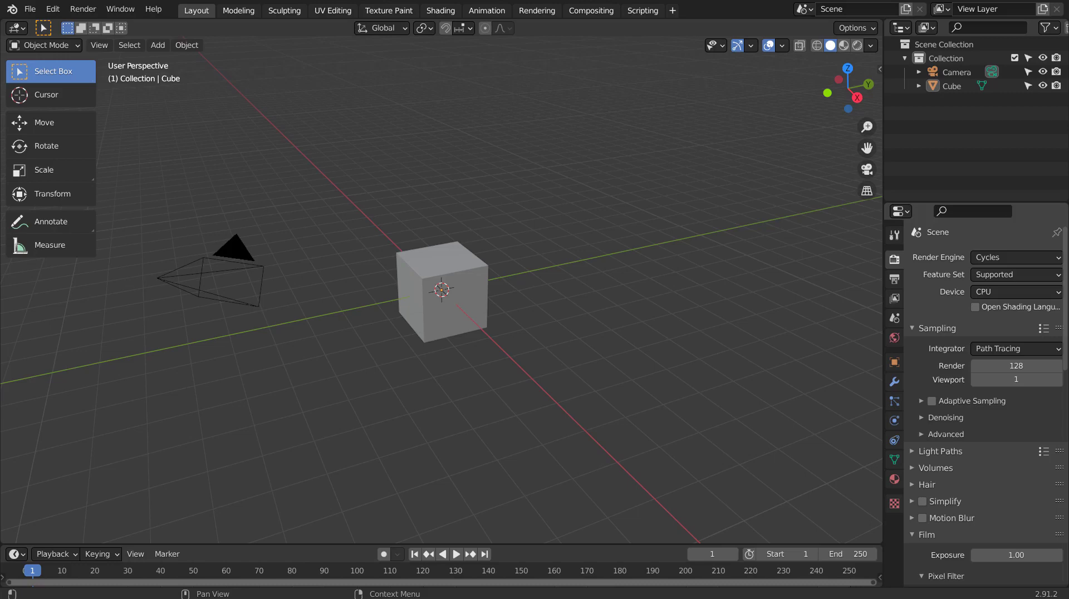
# - Move the cube's mesh 1 m in X and Y so one corner rests on the world origin
pyautogui.click(432, 274)
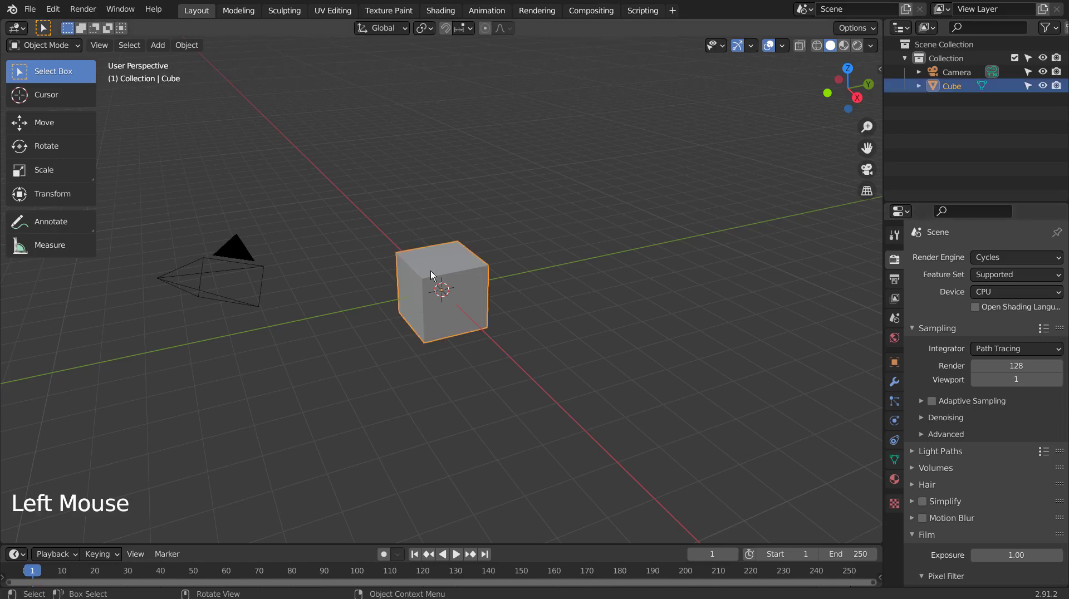
pyautogui.press('KP_7')
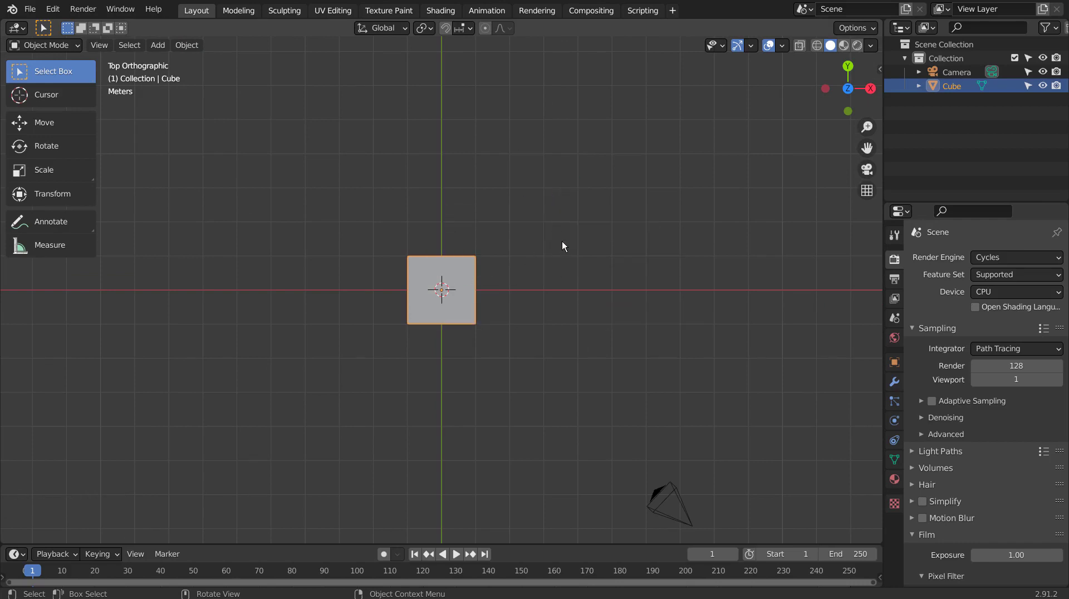
pyautogui.press('Tab')
pyautogui.scroll(3)
pyautogui.press('g')
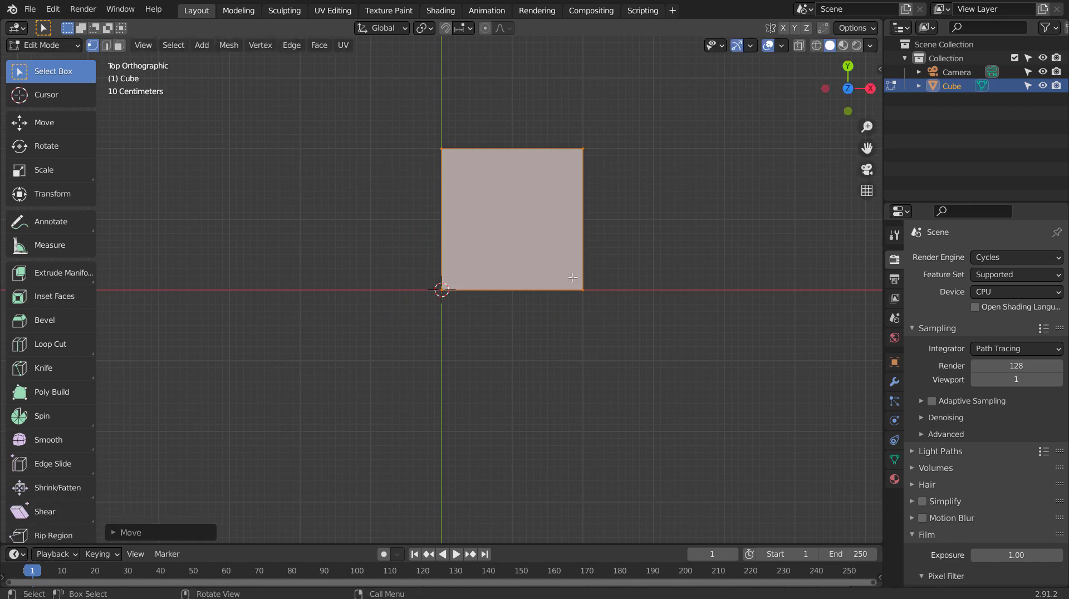
pyautogui.press('Tab')
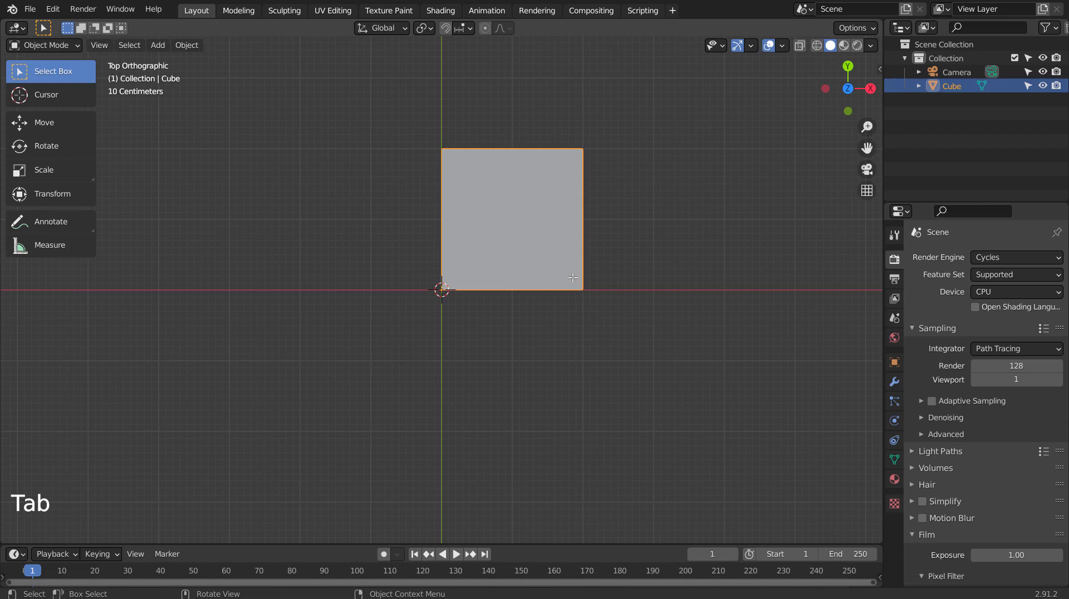
pyautogui.middleClick(526, 331)
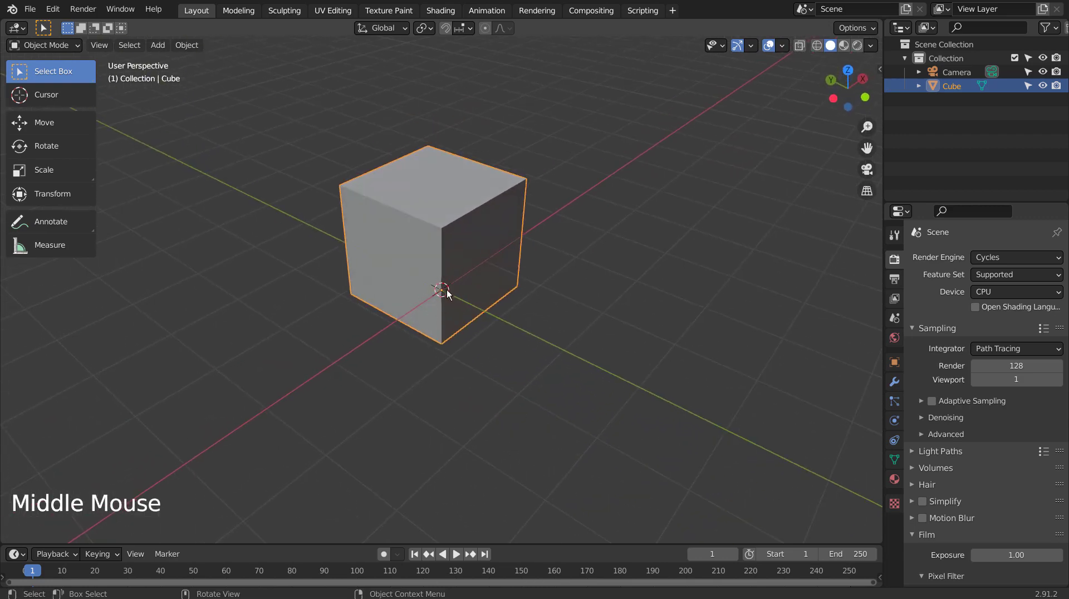
# - Loop-cut the cube lengthwise with 5 cuts, giving six equal strips
pyautogui.middleClick(666, 279)
pyautogui.press('KP_1')
pyautogui.press('KP_7')
pyautogui.press('Tab')
pyautogui.press('ctrl+r')
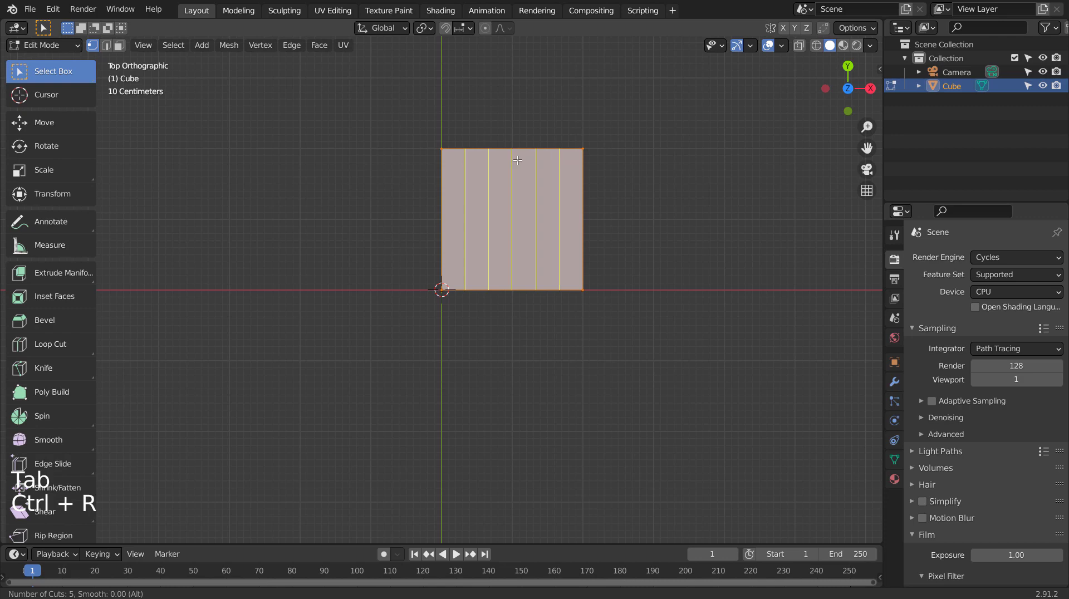
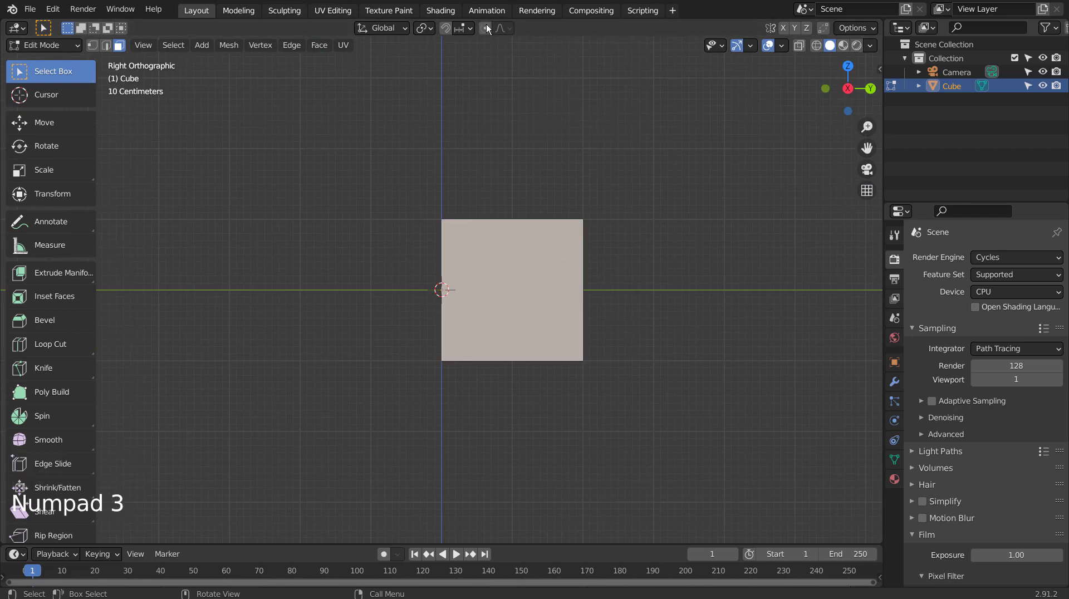
# - Enable proportional editing and make a first trial rotation of the end face, then undo it
pyautogui.click(489, 28)
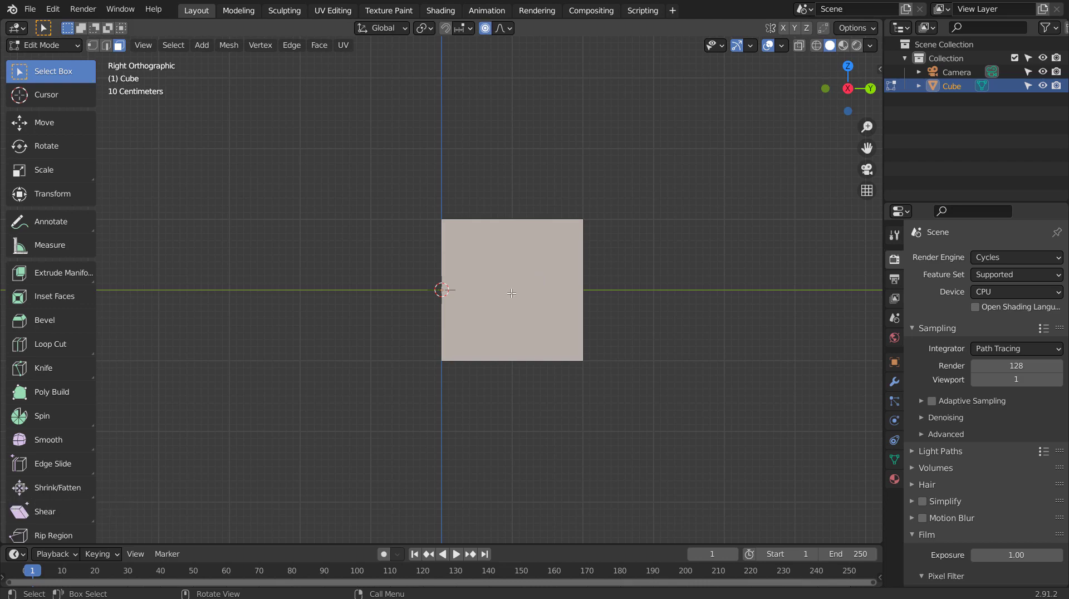
pyautogui.press('b')
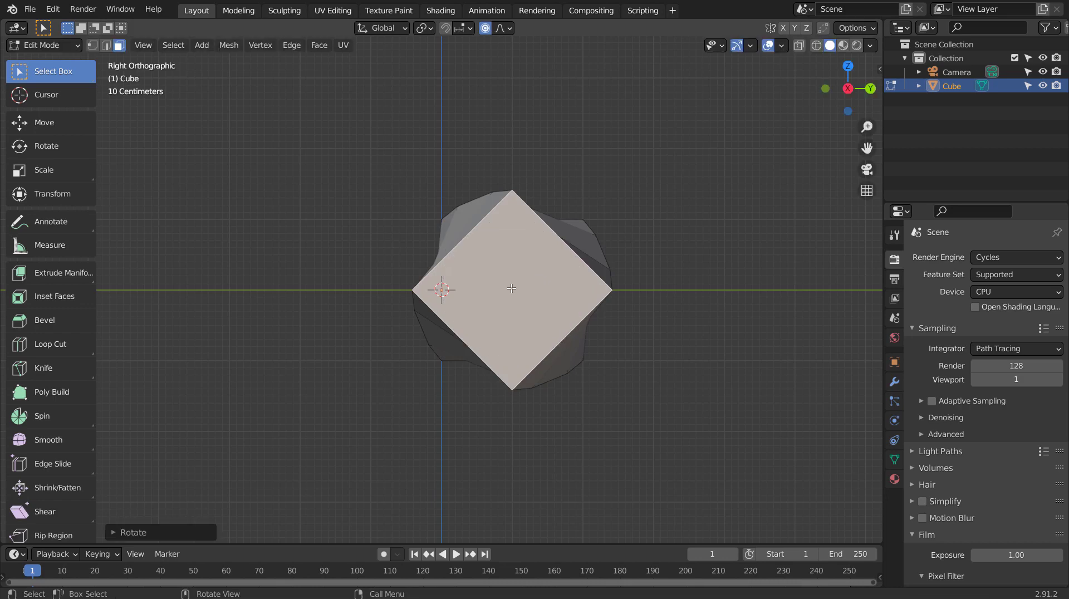
pyautogui.middleClick(535, 312)
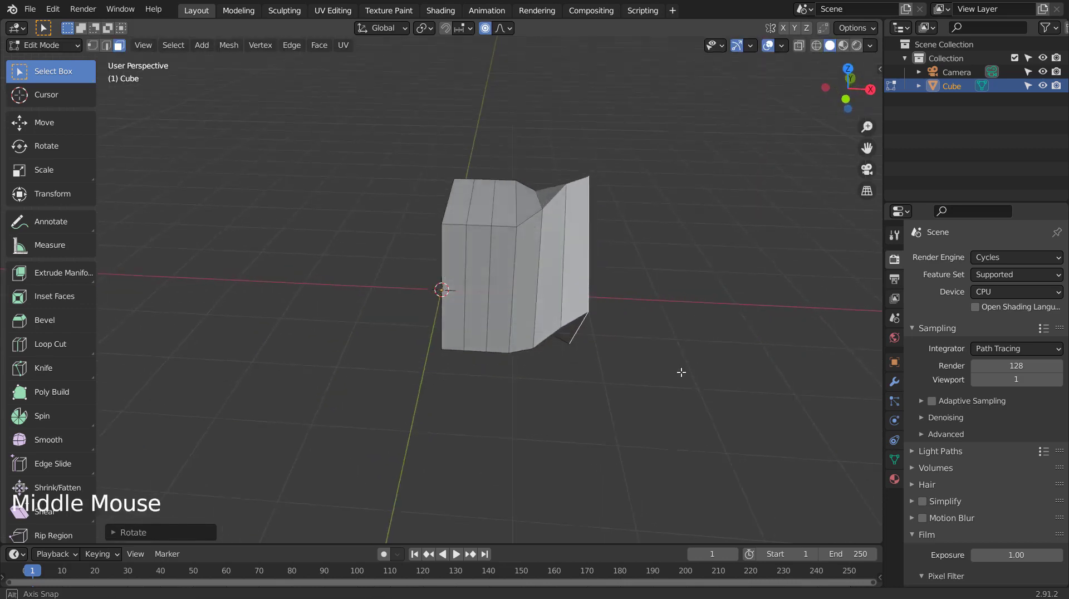
pyautogui.middleClick(573, 405)
pyautogui.press('ctrl+z')
# - Rotate the end face 45° about the X axis with smooth falloff, retrying until the axis is right
pyautogui.press('r')
pyautogui.press('ctrl+z')
pyautogui.press('r')
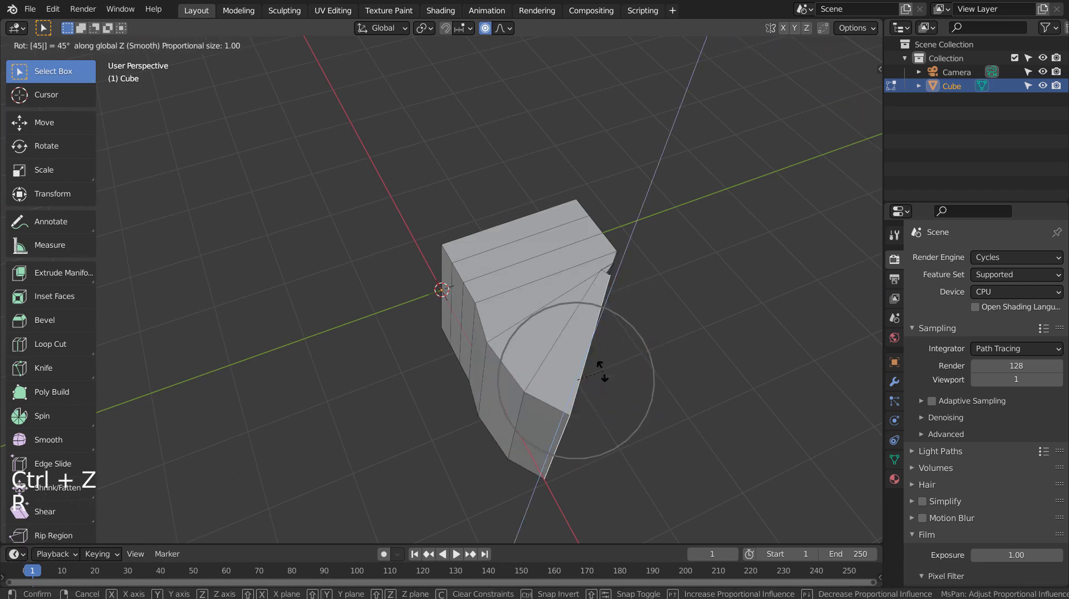
pyautogui.press('ctrl+z')
pyautogui.press('r')
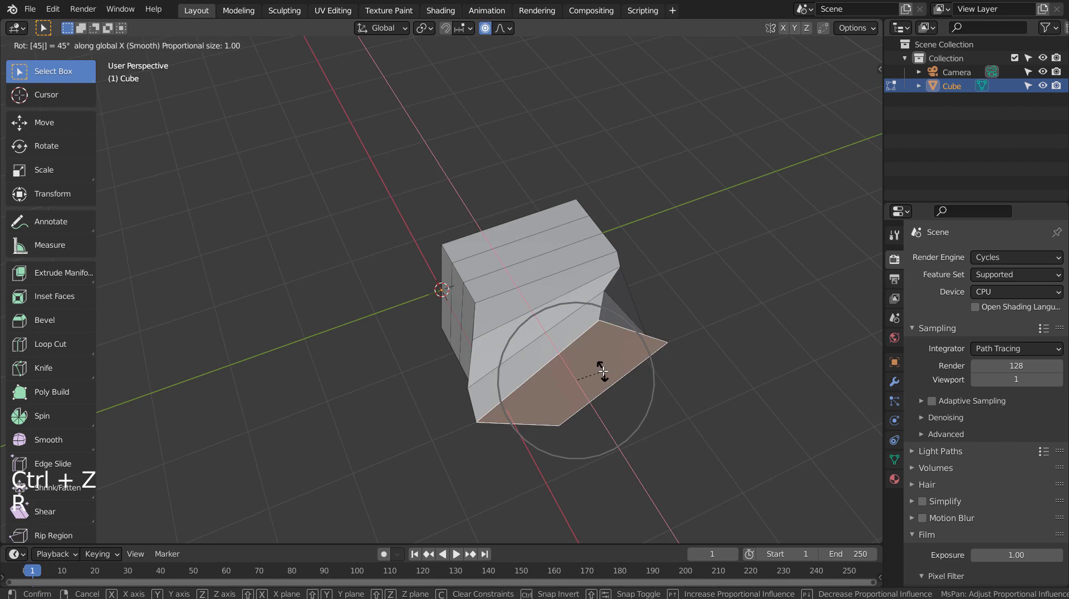
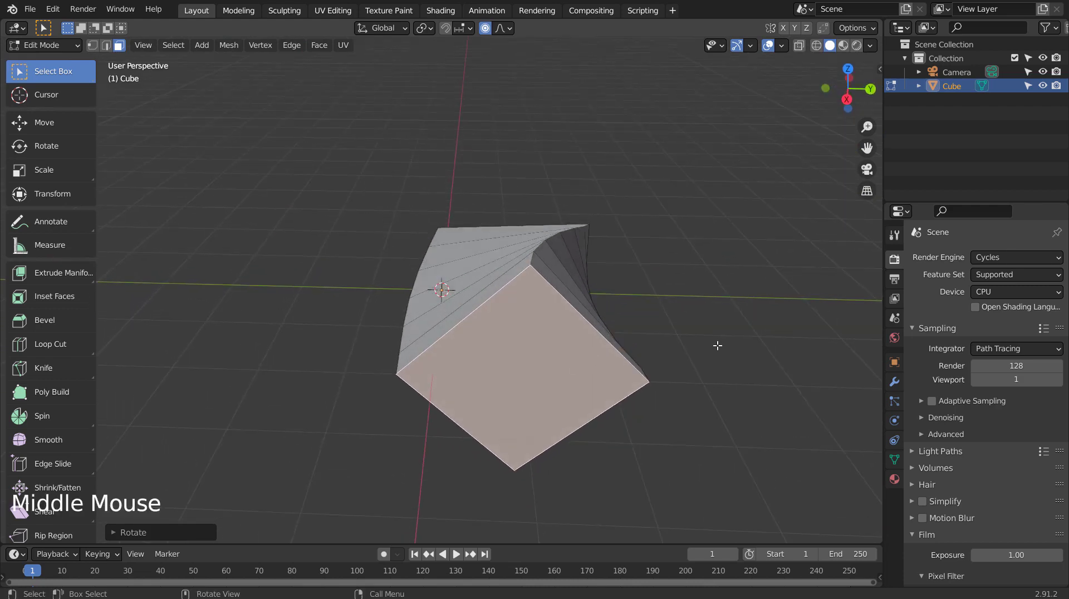
# - Start a proportional scale to widen the falloff so the twist spreads along the block
pyautogui.press('s')
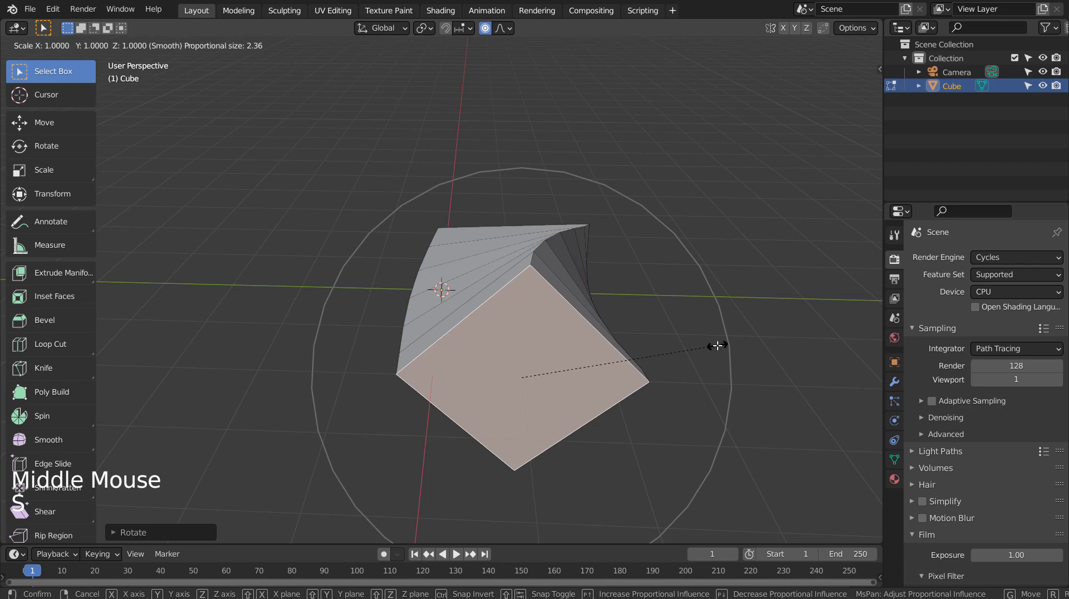
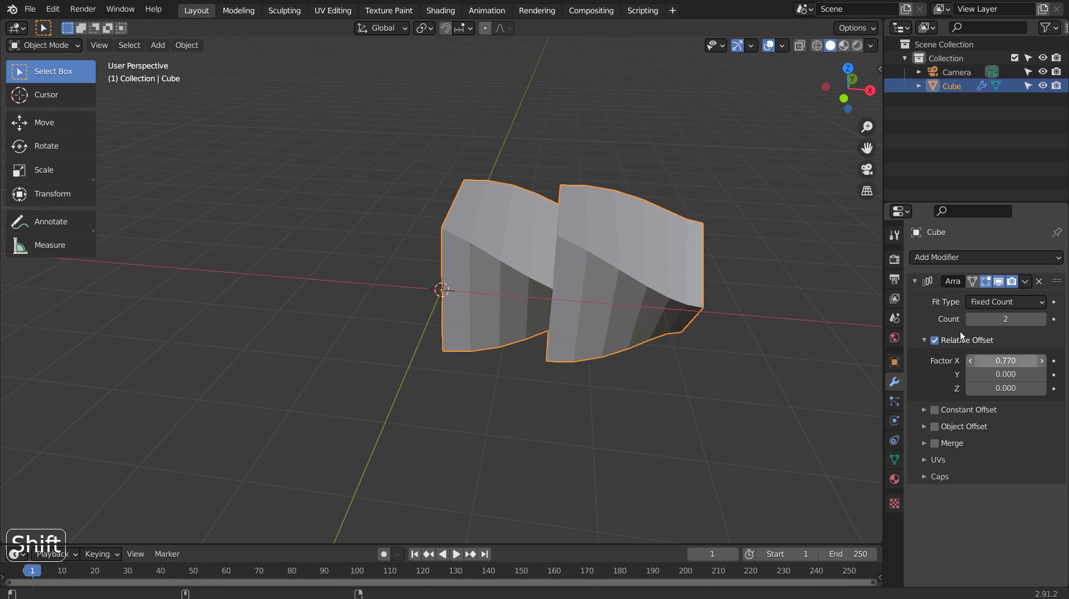
# - Orbit around the 15-count arrayed chain with 0.77 relative X offset to inspect it
pyautogui.middleClick(652, 309)
pyautogui.middleClick(454, 310)
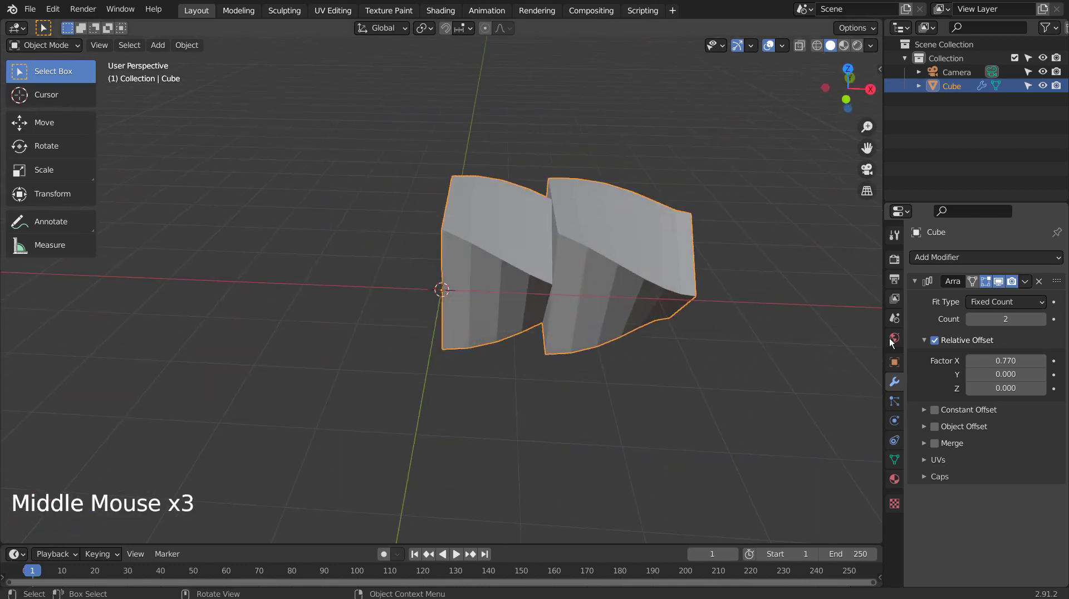
pyautogui.middleClick(1009, 258)
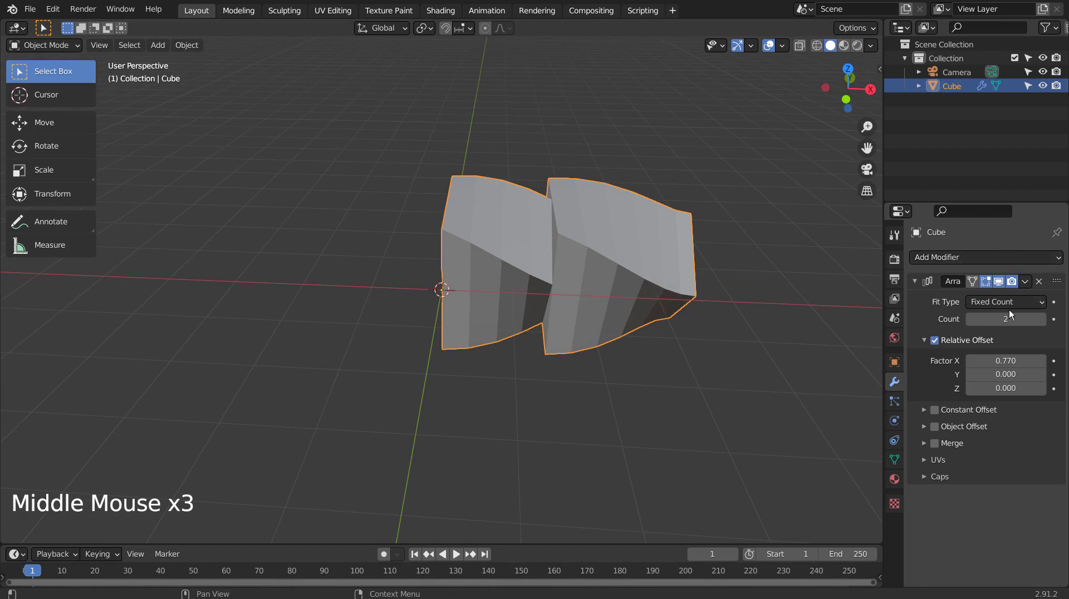
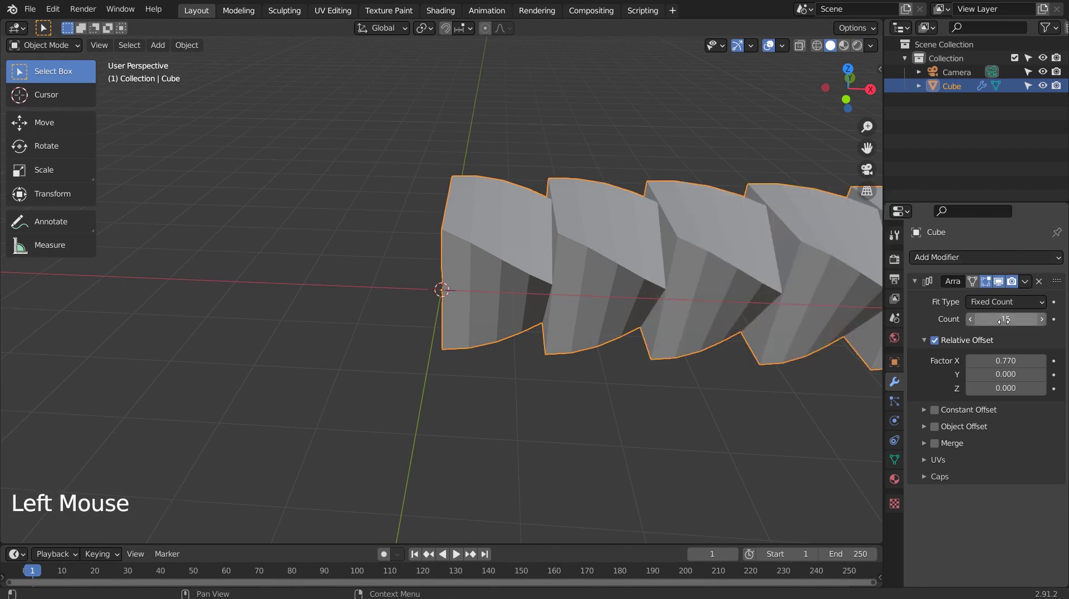
pyautogui.scroll(-3)
pyautogui.scroll(3)
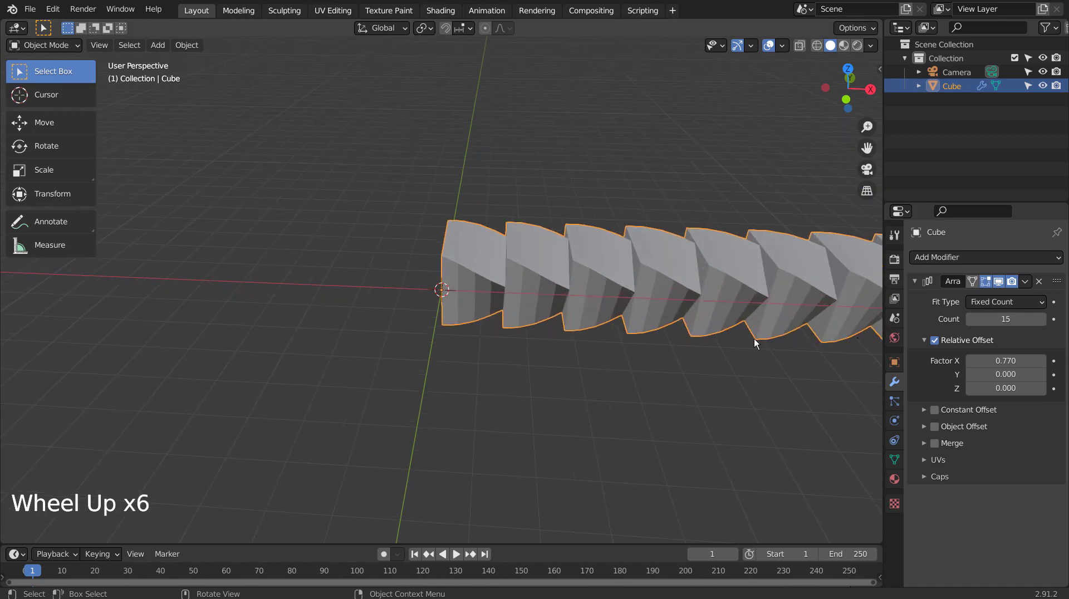
# - Add a Subdivision Surface modifier and Shade Smooth so the chain becomes a rounded spiral rod
pyautogui.press('ctrl+3')
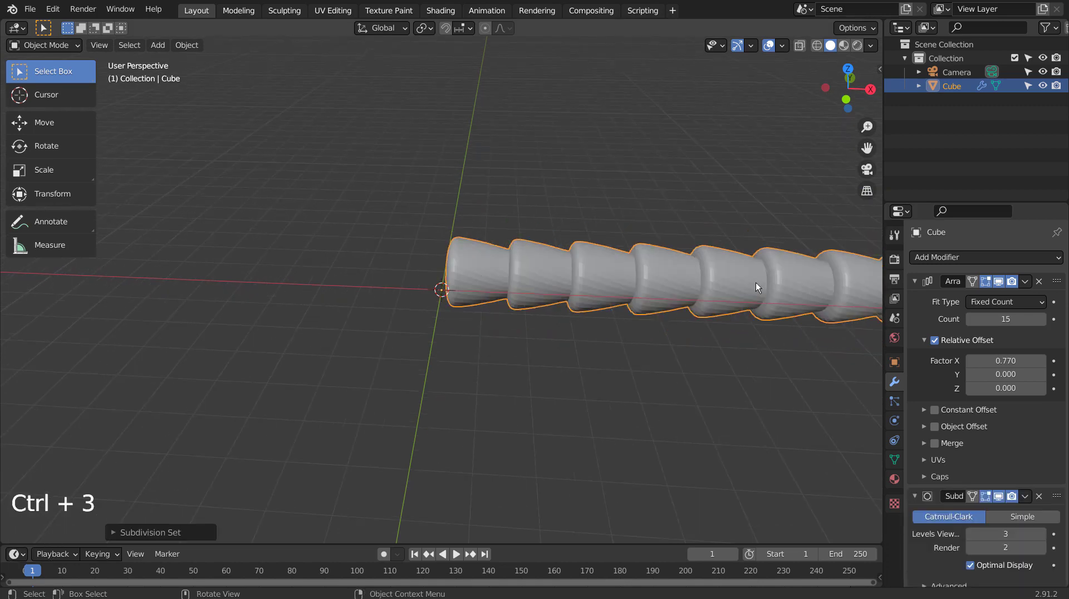
pyautogui.rightClick(729, 280)
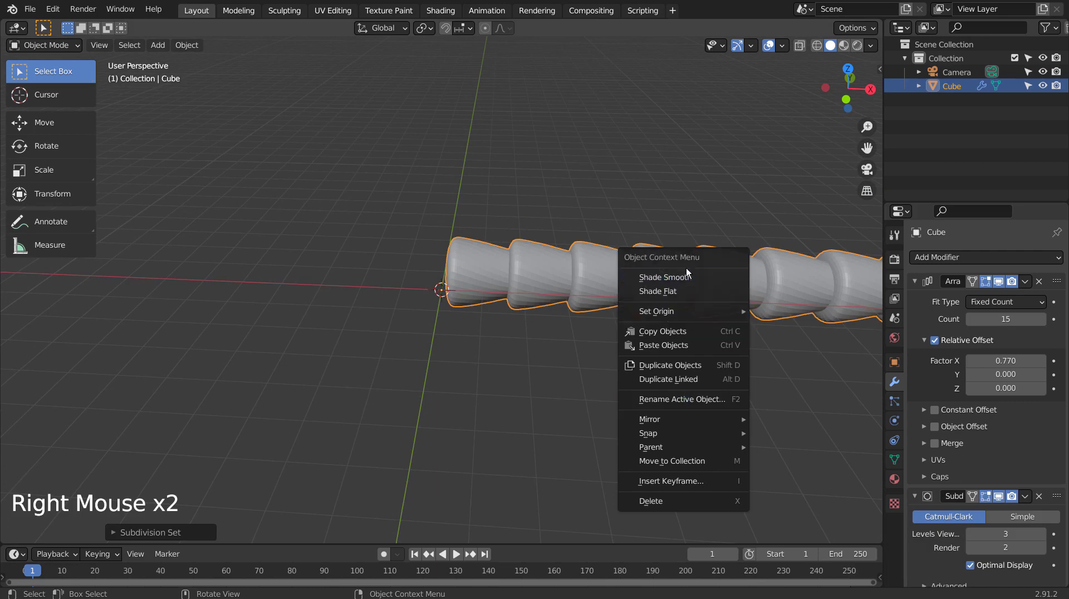
pyautogui.middleClick(646, 332)
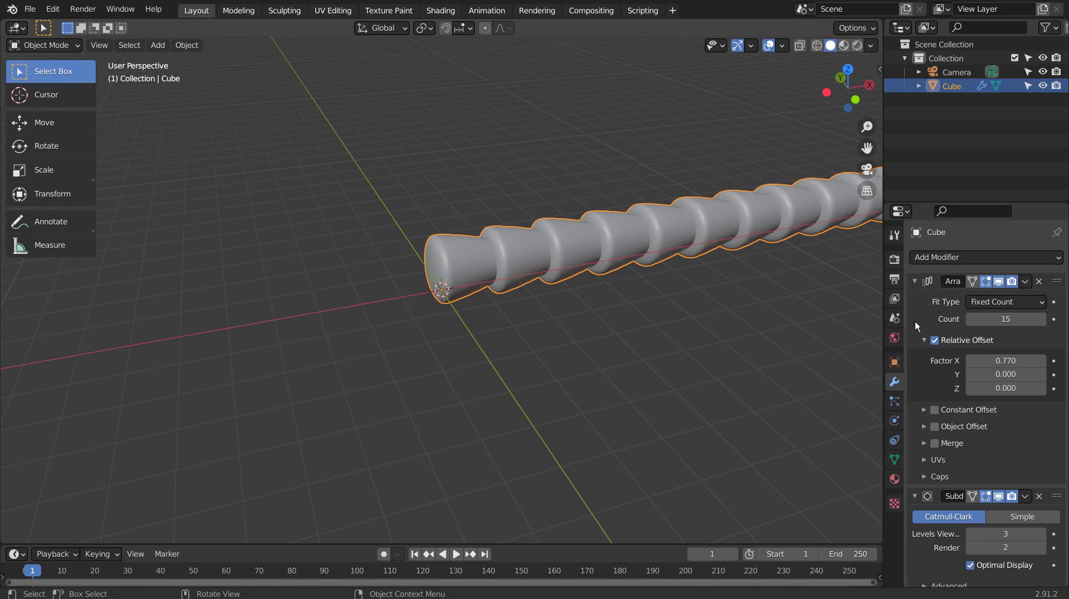
# - Add a Simple Deform modifier bending the chain 360° about Z into a ring
pyautogui.click(1031, 265)
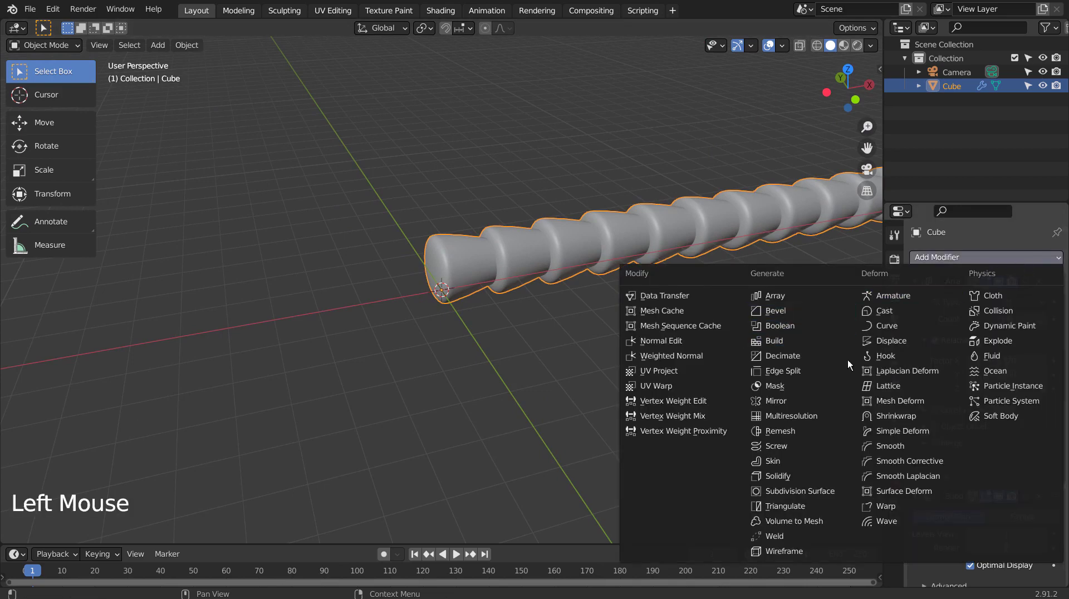
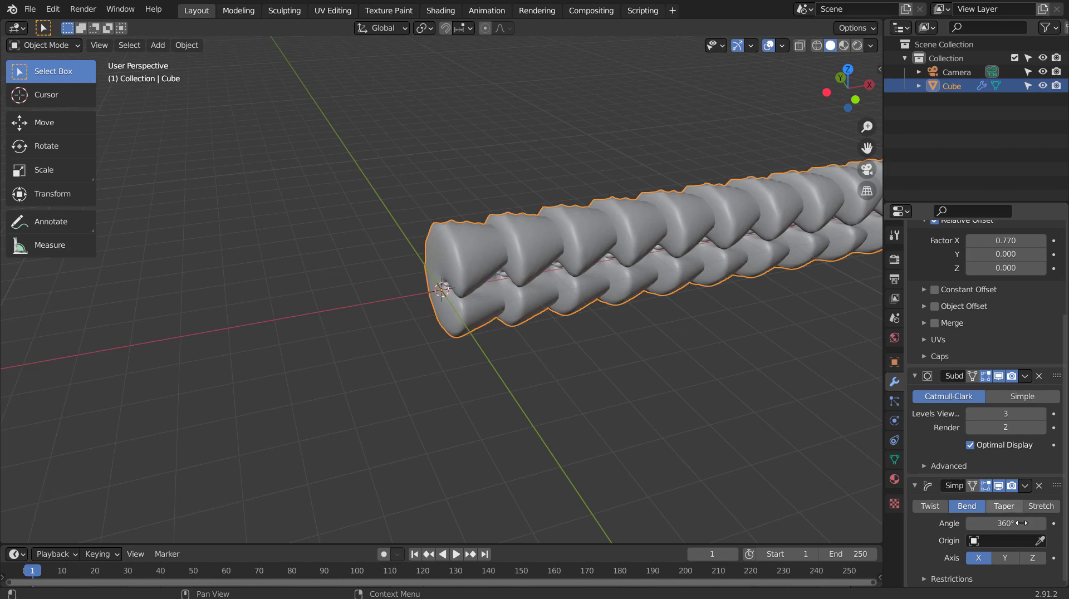
pyautogui.click(1035, 564)
pyautogui.middleClick(521, 271)
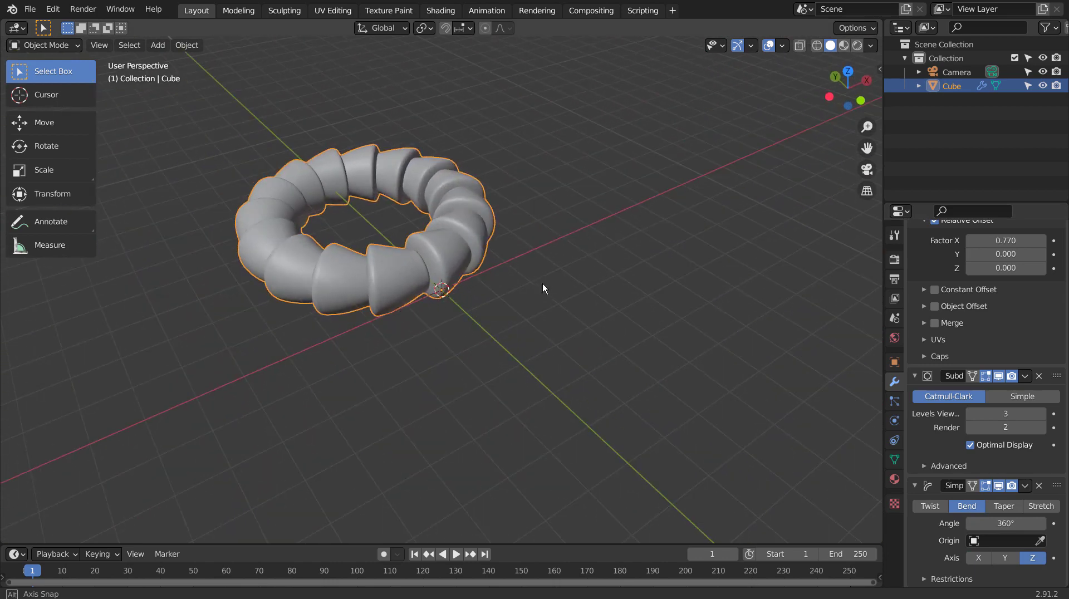
pyautogui.middleClick(539, 263)
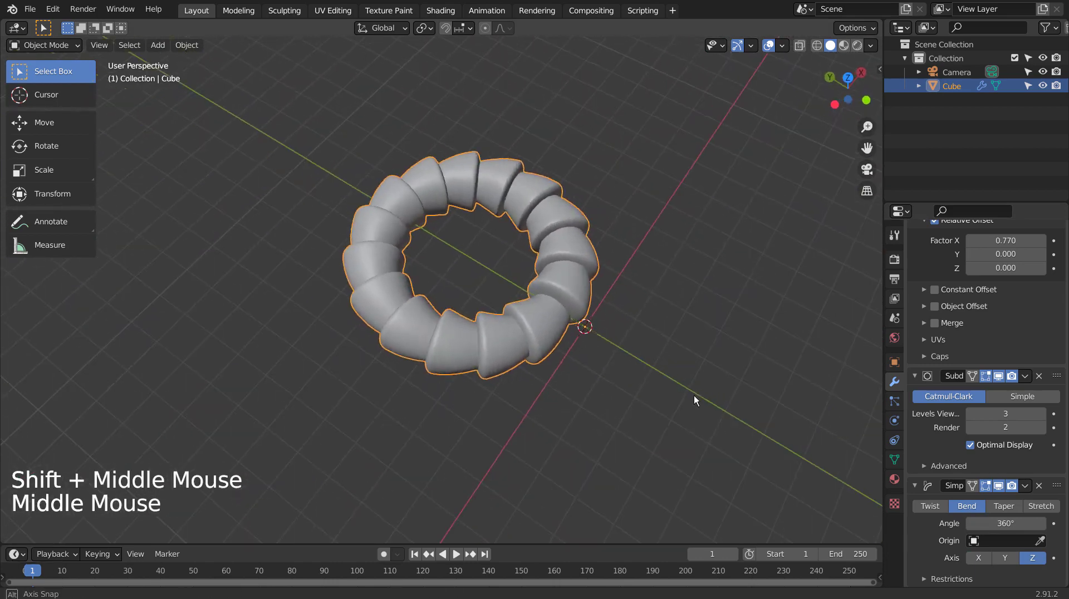
# - Select the ring and bring up its Principled BSDF material settings
pyautogui.click(568, 283)
pyautogui.rightClick(568, 283)
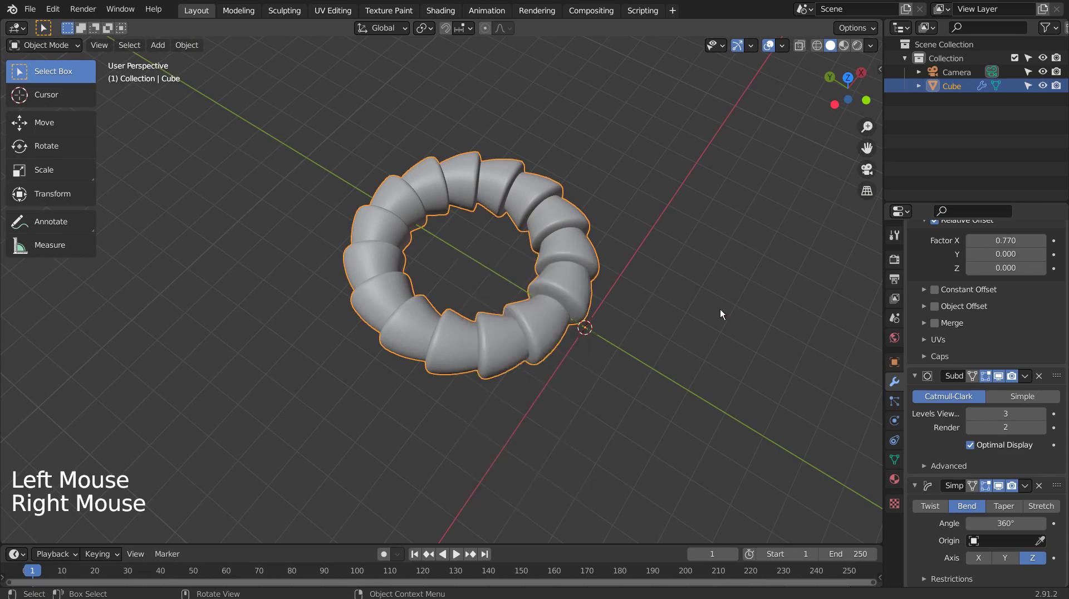
pyautogui.click(899, 477)
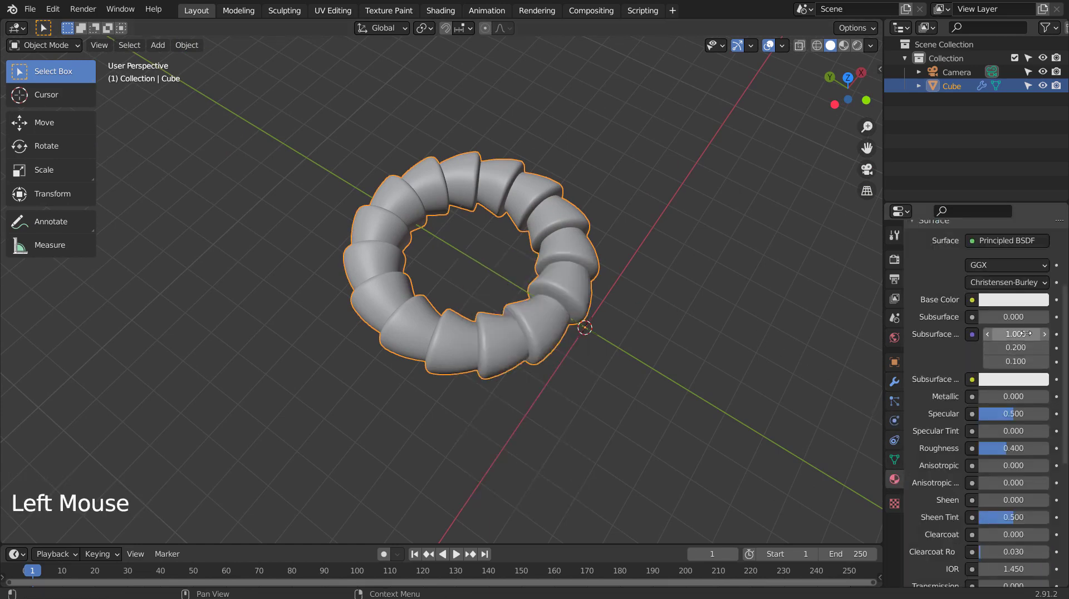
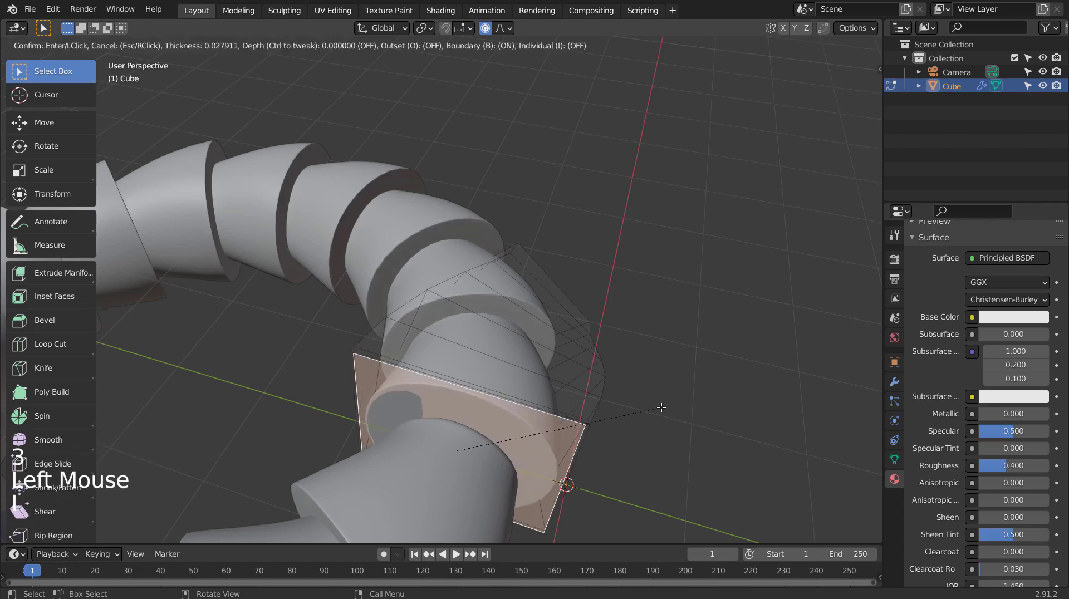
# - Leave Edit Mode on the ring and inspect the torus with its new default material
pyautogui.press('Tab')
pyautogui.middleClick(687, 360)
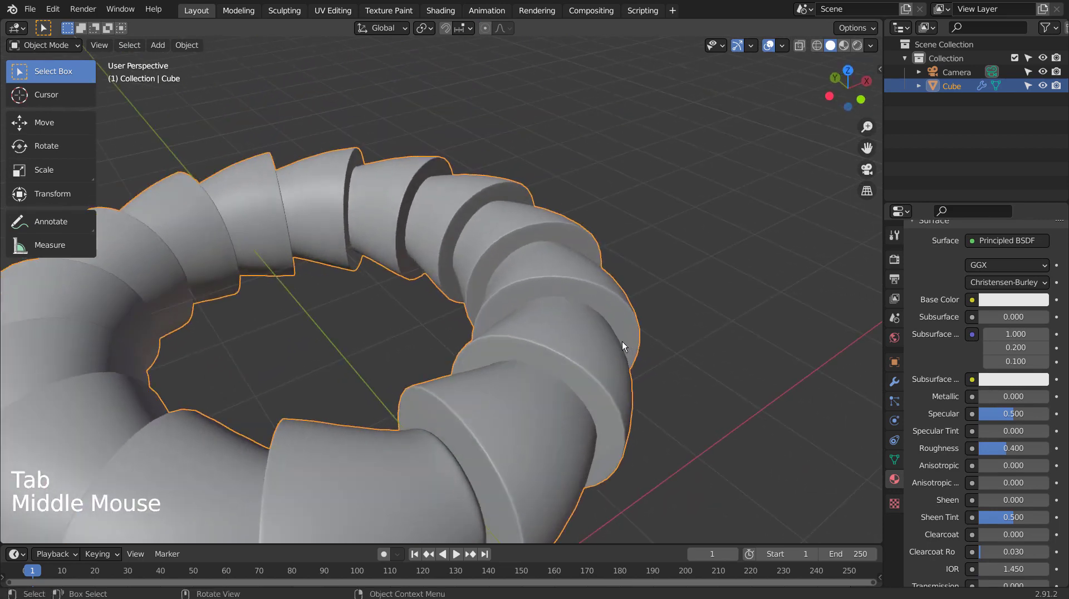
pyautogui.scroll(-3)
# - Set the material to golden yellow base colour, Metallic about 0.95 and Roughness about 0.1
pyautogui.middleClick(590, 317)
pyautogui.click(1023, 307)
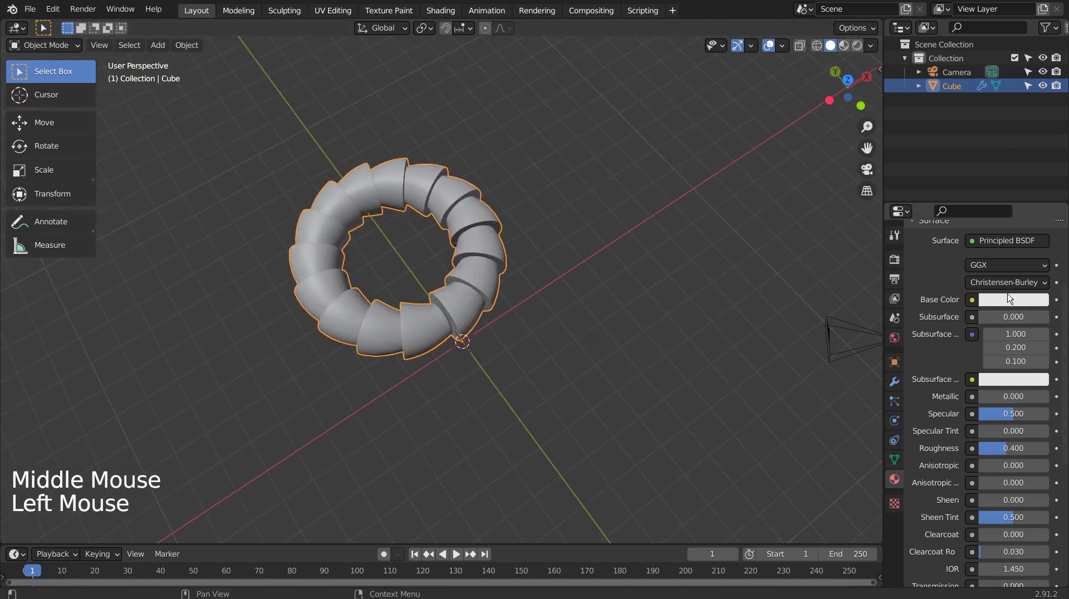
pyautogui.click(1010, 294)
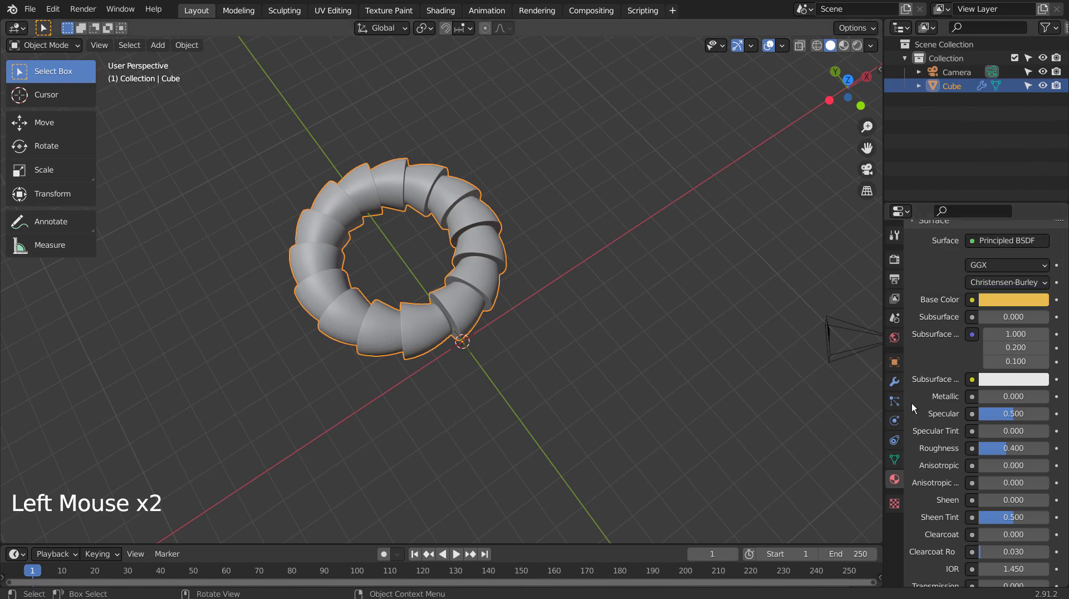
pyautogui.click(999, 394)
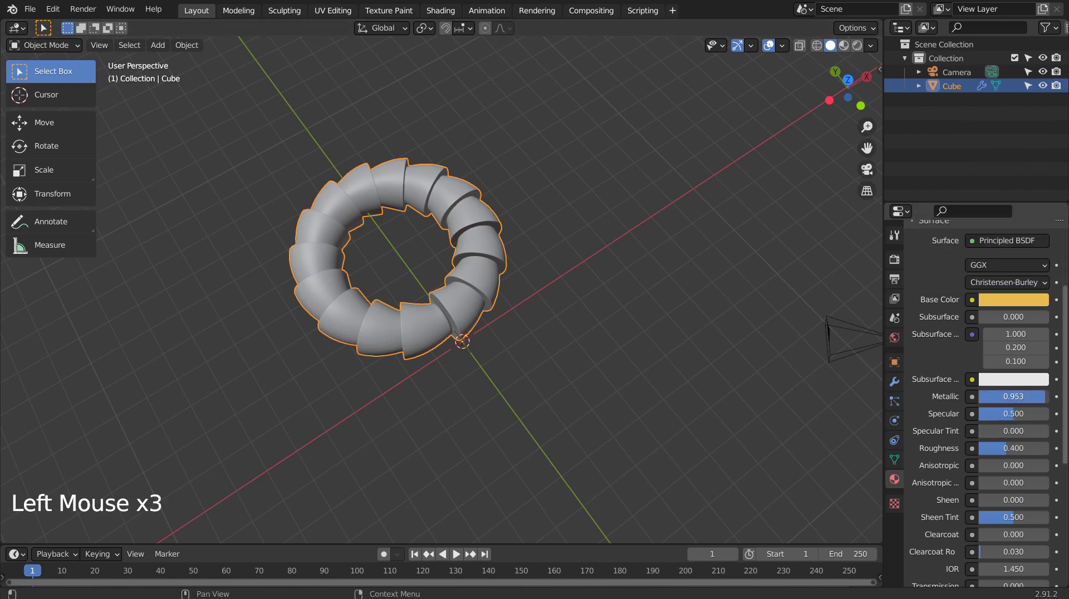
pyautogui.click(1004, 453)
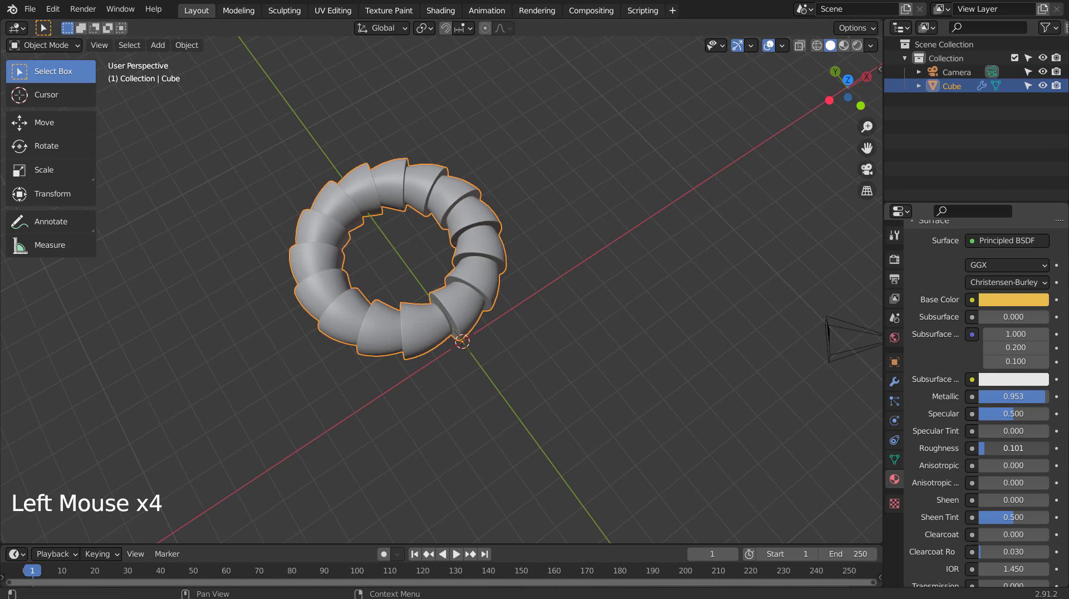
# - Switch the viewport to Material Preview shading and select the golden torus
pyautogui.click(849, 51)
pyautogui.click(659, 243)
pyautogui.middleClick(576, 340)
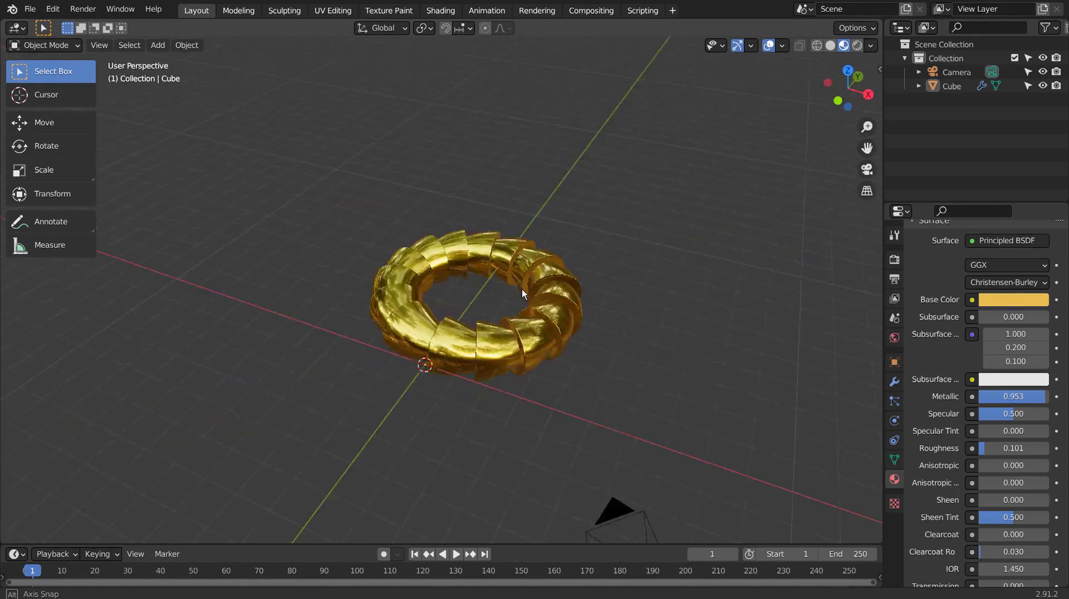
pyautogui.click(464, 323)
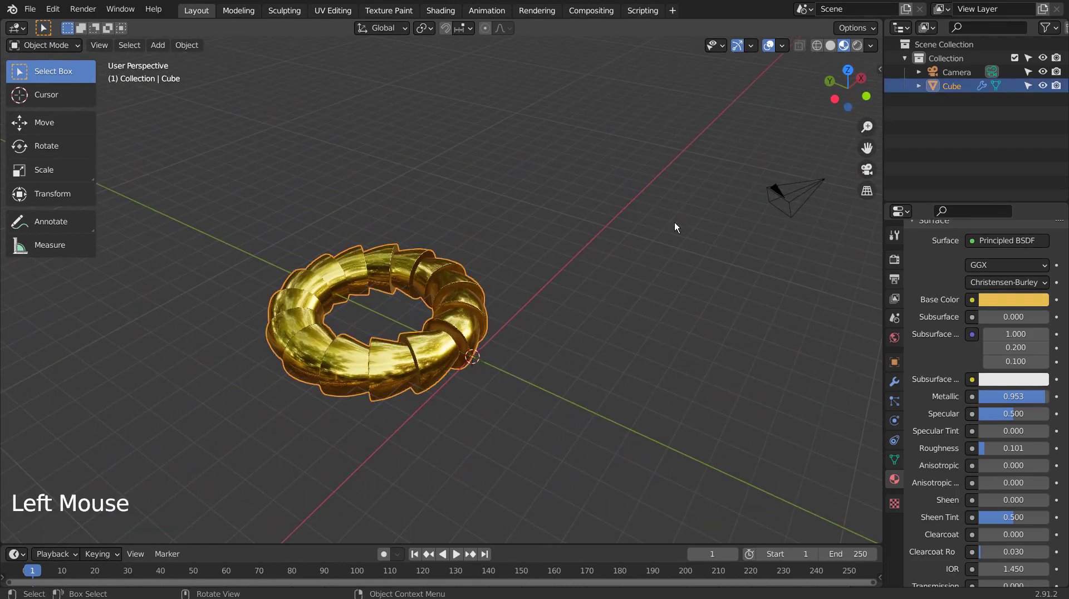
# - Enable Affect Only Origins in the Tool sidebar and choose the Move tool from top view
pyautogui.press('n')
pyautogui.click(880, 100)
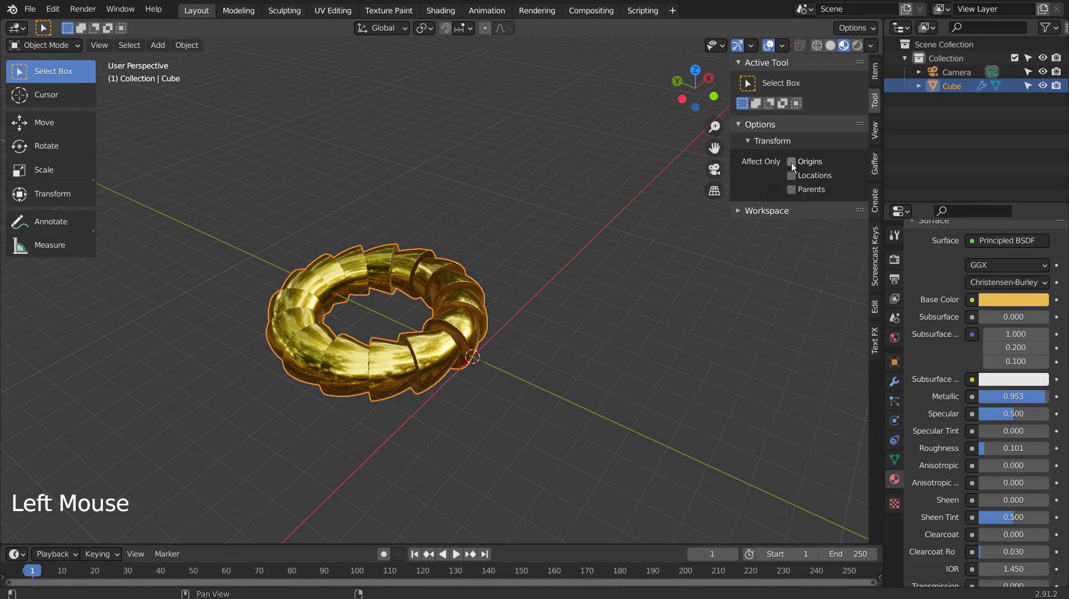
pyautogui.click(798, 165)
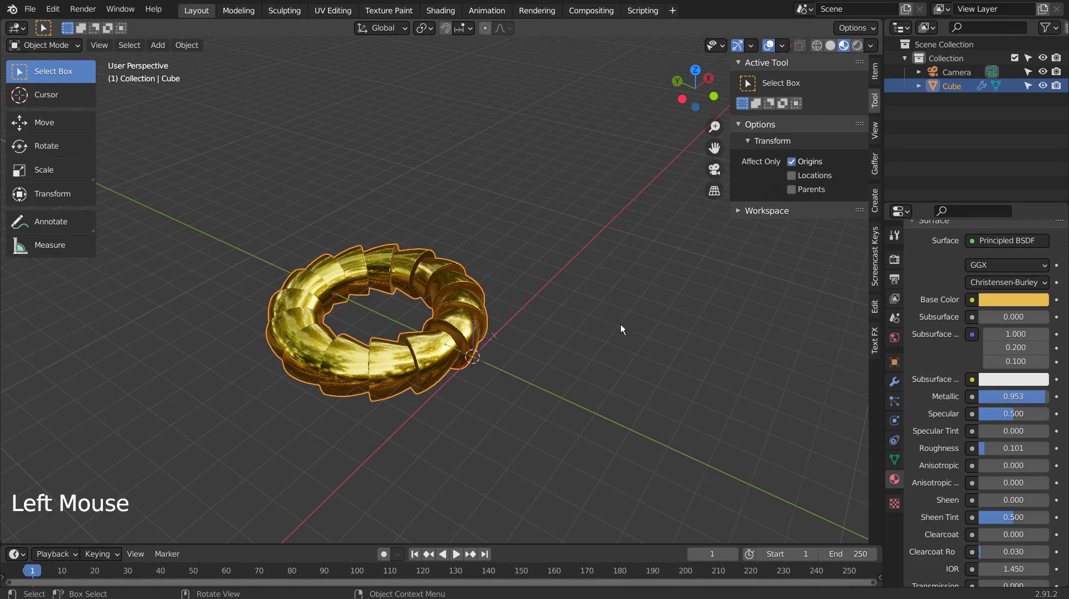
pyautogui.middleClick(544, 329)
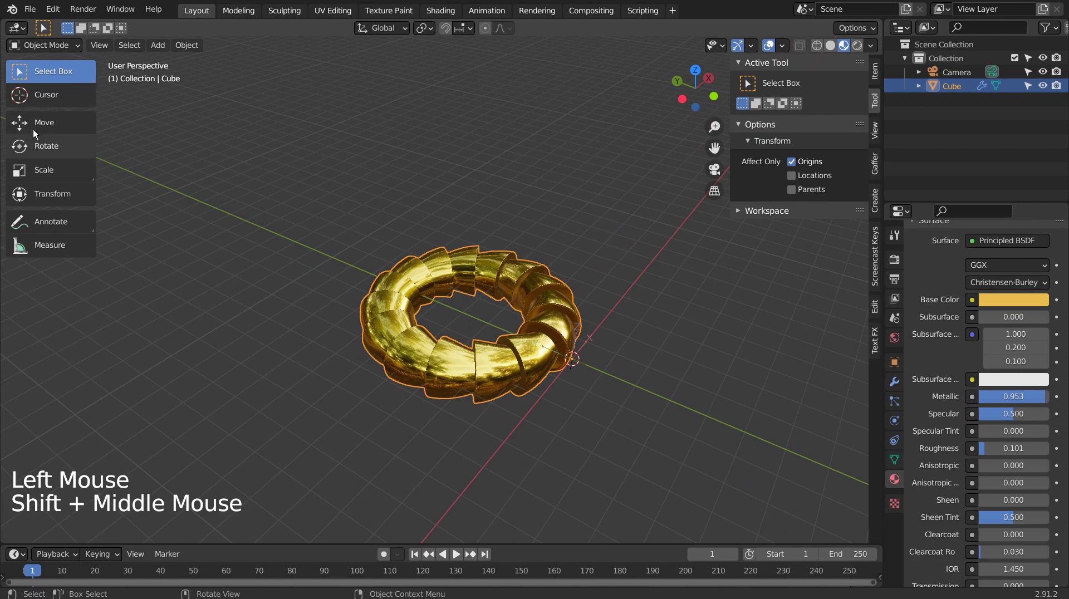
pyautogui.click(48, 116)
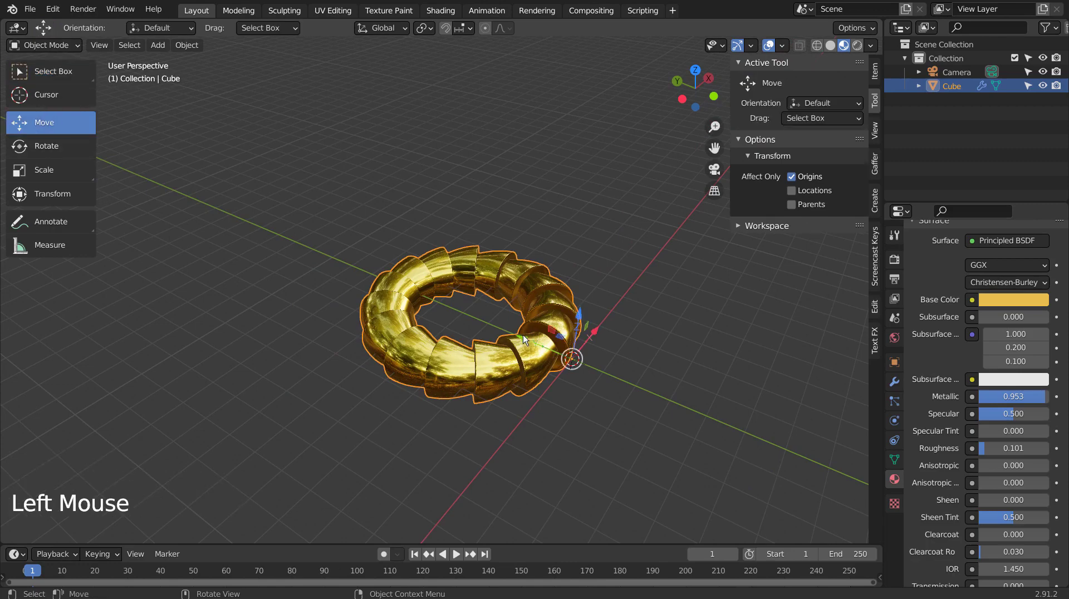
pyautogui.press('KP_7')
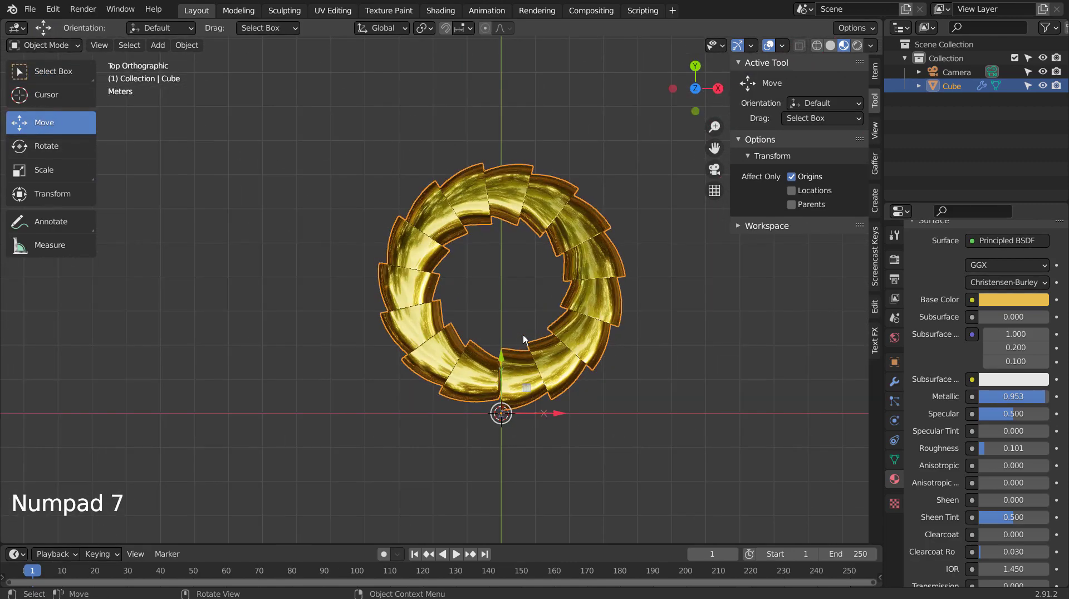
# - Drag only the torus's origin in top view, inspect the tightened ring and undo once
pyautogui.click(505, 364)
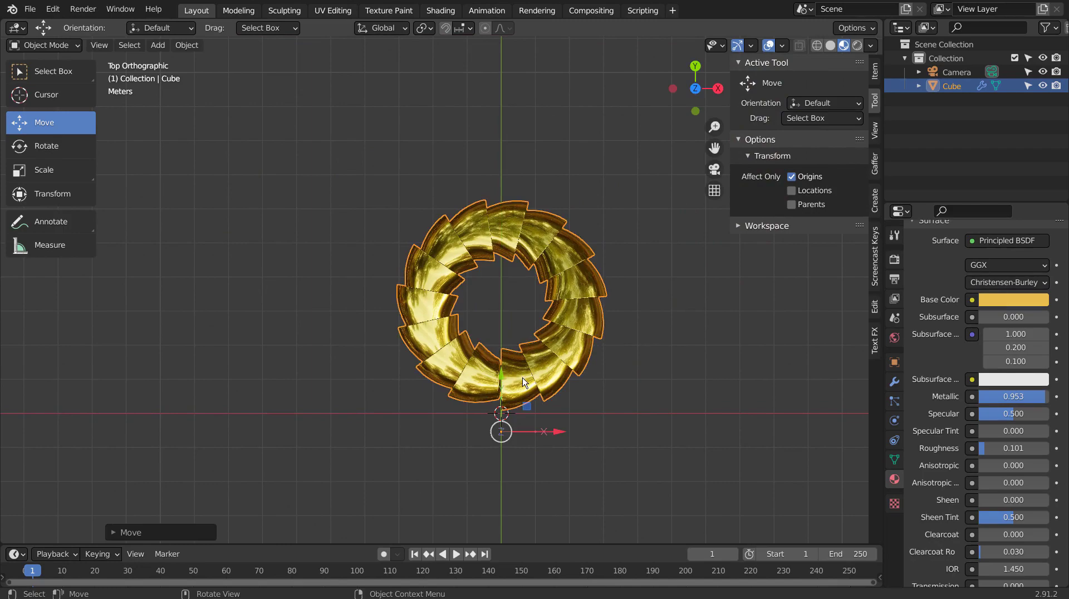
pyautogui.middleClick(571, 376)
pyautogui.middleClick(654, 297)
pyautogui.press('ctrl+z')
pyautogui.middleClick(682, 323)
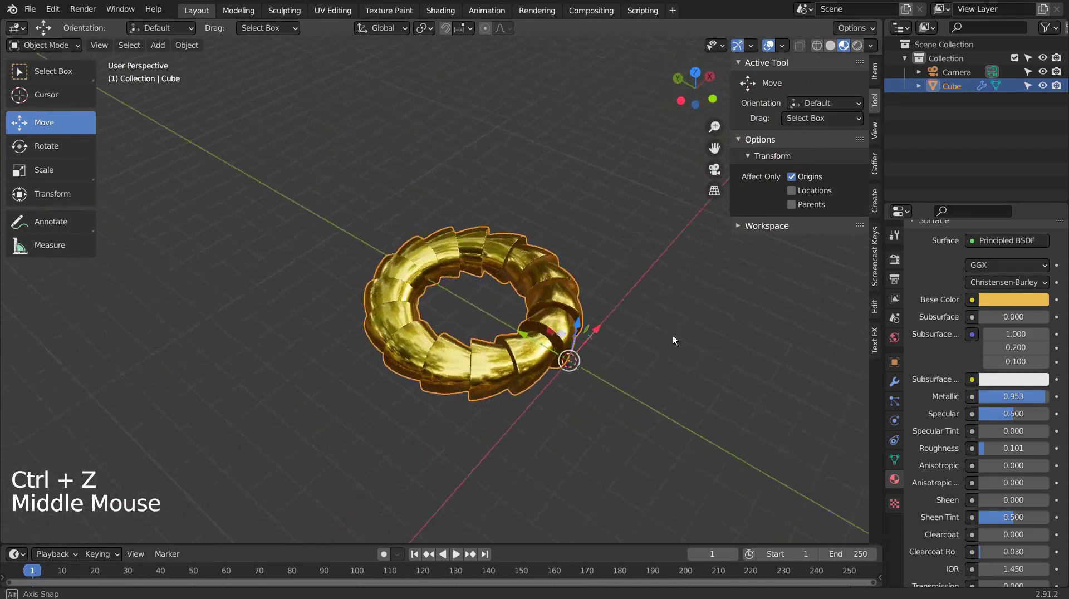
pyautogui.middleClick(642, 386)
# - Add a mesh plane and scale it up into a large floor, with Affect Only Origins off
pyautogui.click(698, 317)
pyautogui.press('shift+a')
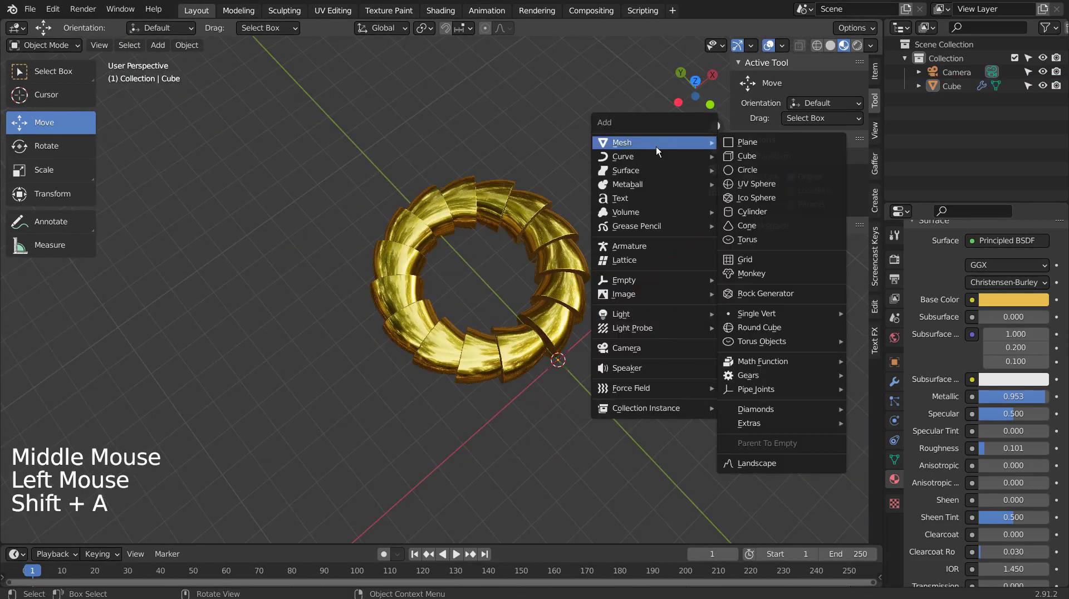
pyautogui.press('s')
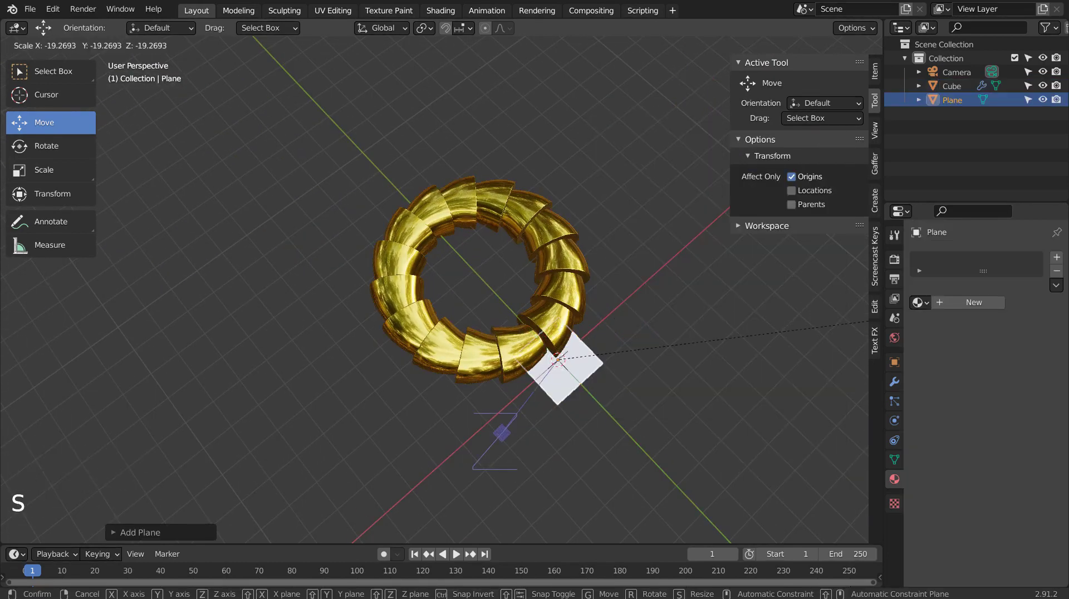
pyautogui.press('ctrl+z')
pyautogui.click(794, 178)
pyautogui.press('s')
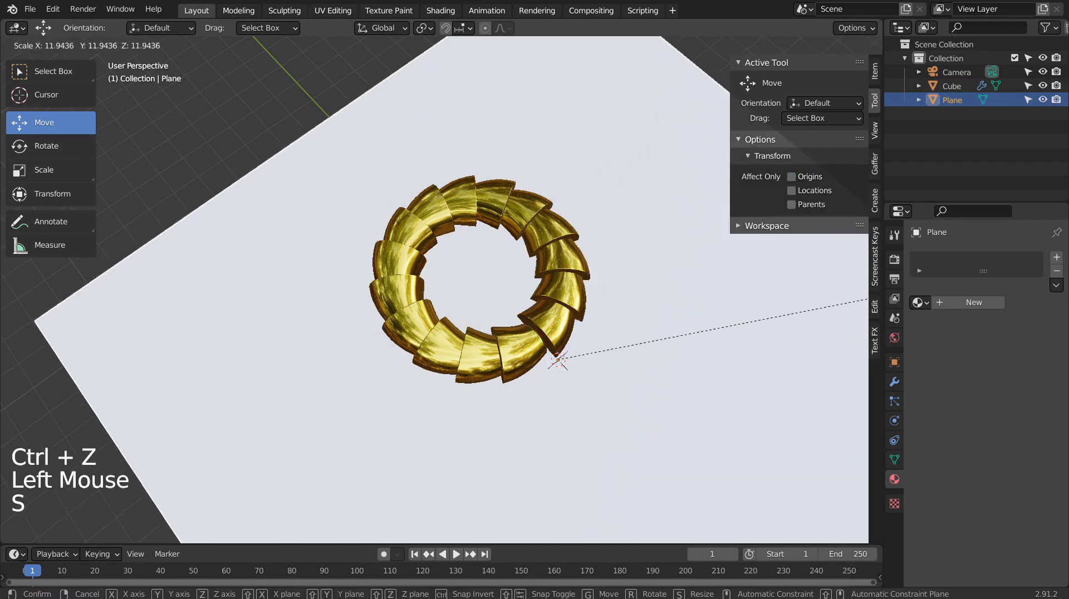
pyautogui.scroll(-3)
pyautogui.middleClick(592, 263)
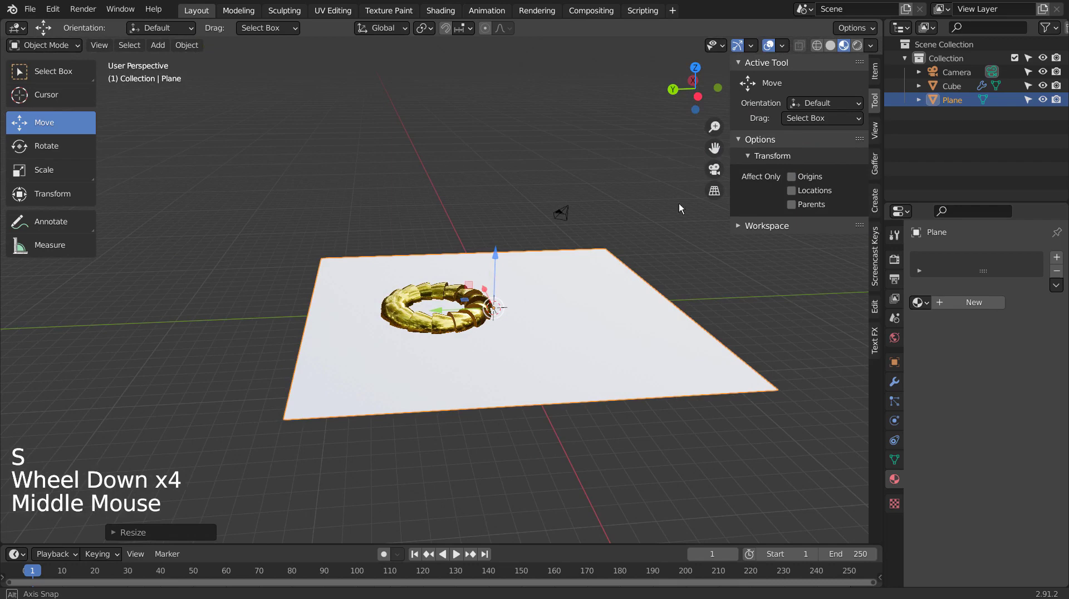
# - Lower the floor plane along Z to sit beneath the torus, checking it through the camera
pyautogui.press('s')
pyautogui.press('KP_1')
pyautogui.scroll(3)
pyautogui.press('g')
pyautogui.scroll(3)
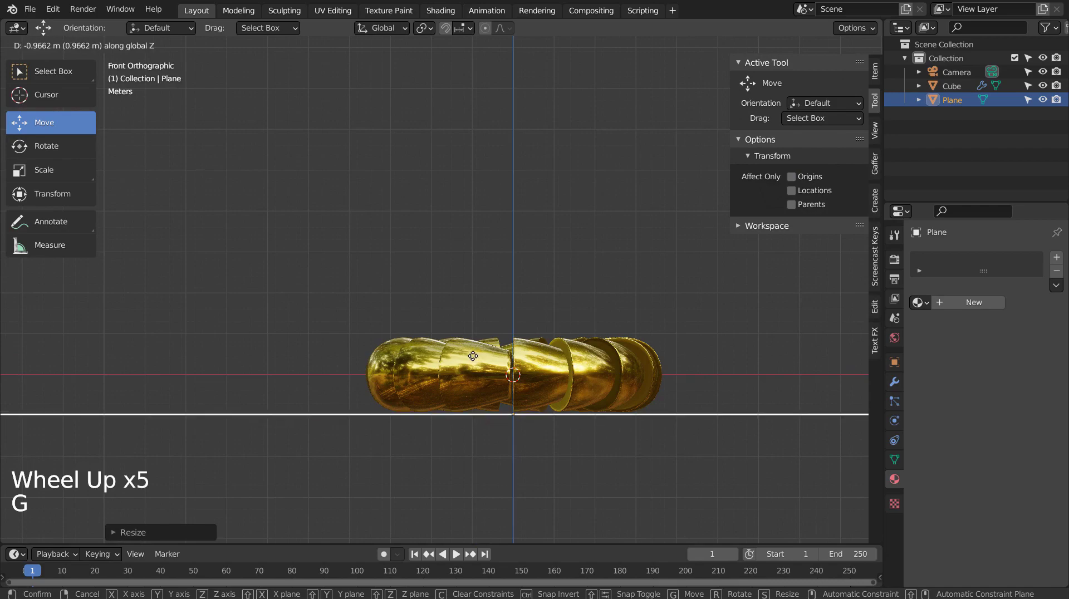
pyautogui.middleClick(345, 259)
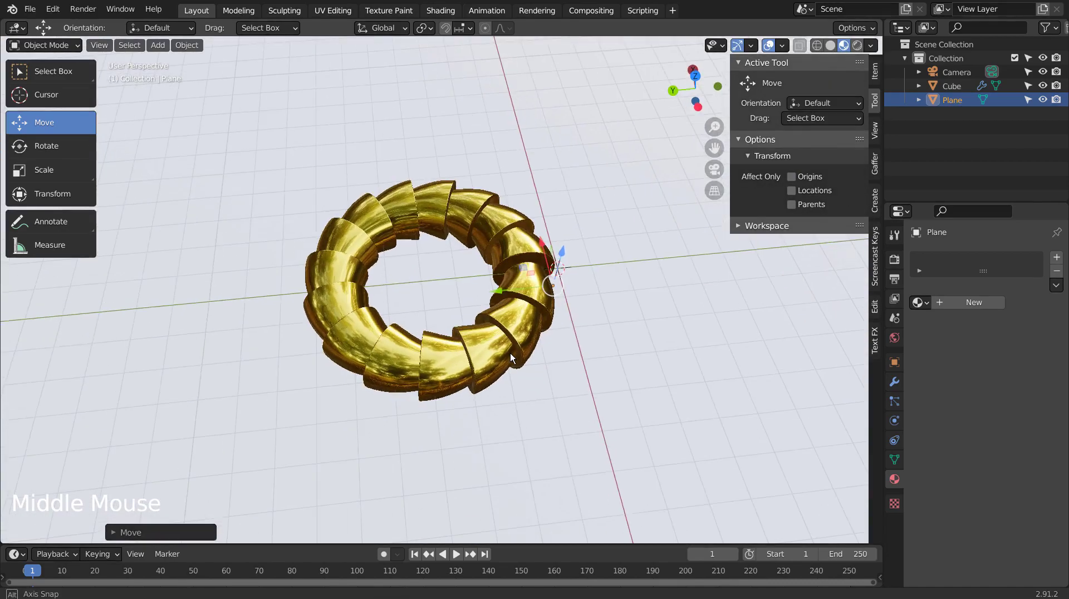
pyautogui.middleClick(566, 348)
pyautogui.middleClick(522, 395)
pyautogui.middleClick(620, 340)
pyautogui.middleClick(645, 357)
pyautogui.middleClick(645, 367)
pyautogui.middleClick(622, 424)
pyautogui.press('ctrl+alt+KP_0')
pyautogui.press('shift+`')
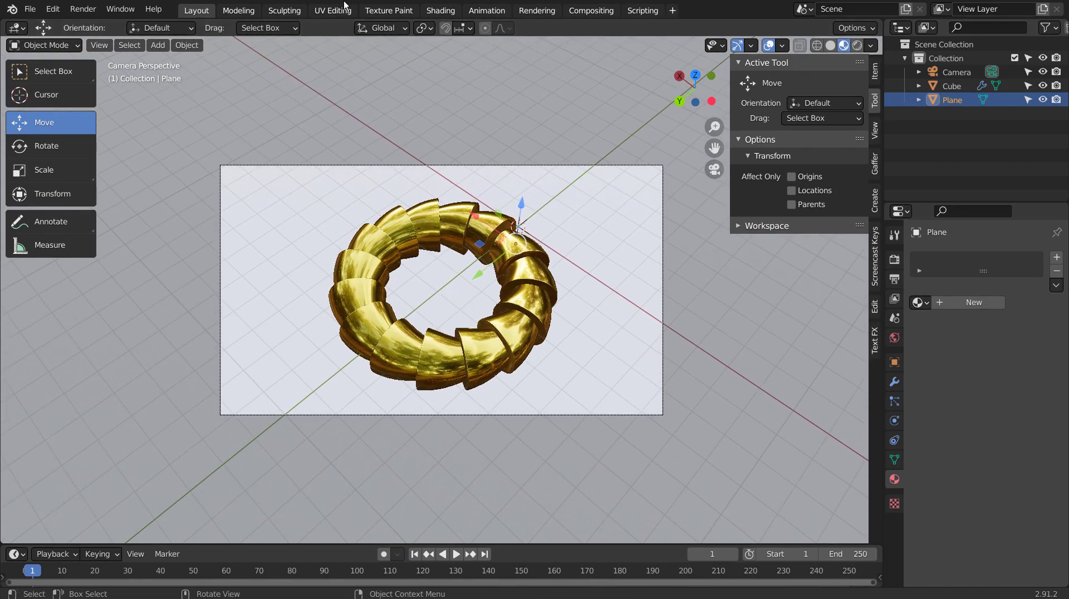
# - In the Shading workspace, create a new material for the floor plane
pyautogui.click(556, 99)
pyautogui.click(441, 15)
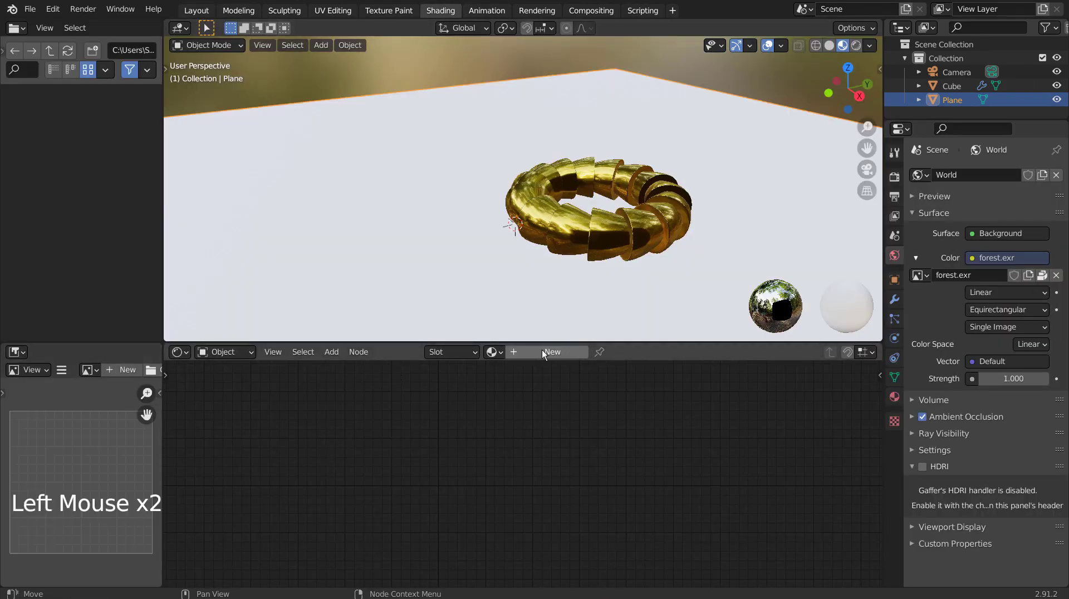
pyautogui.click(549, 354)
pyautogui.click(127, 372)
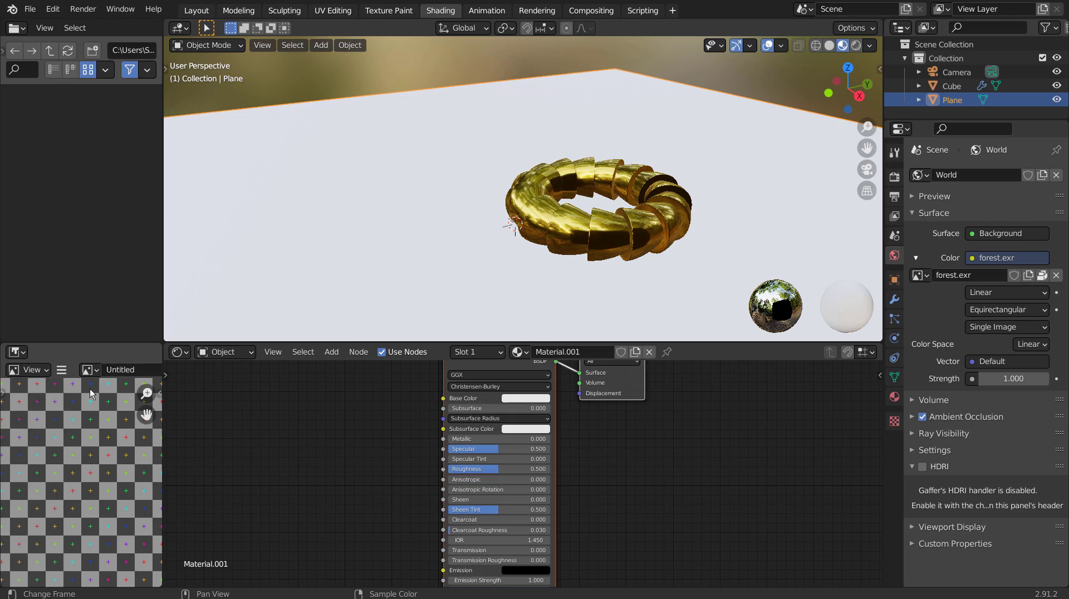
# - Feed an Image Texture with a generated Color Grid into the floor material's Base Color
pyautogui.click(89, 370)
pyautogui.click(383, 433)
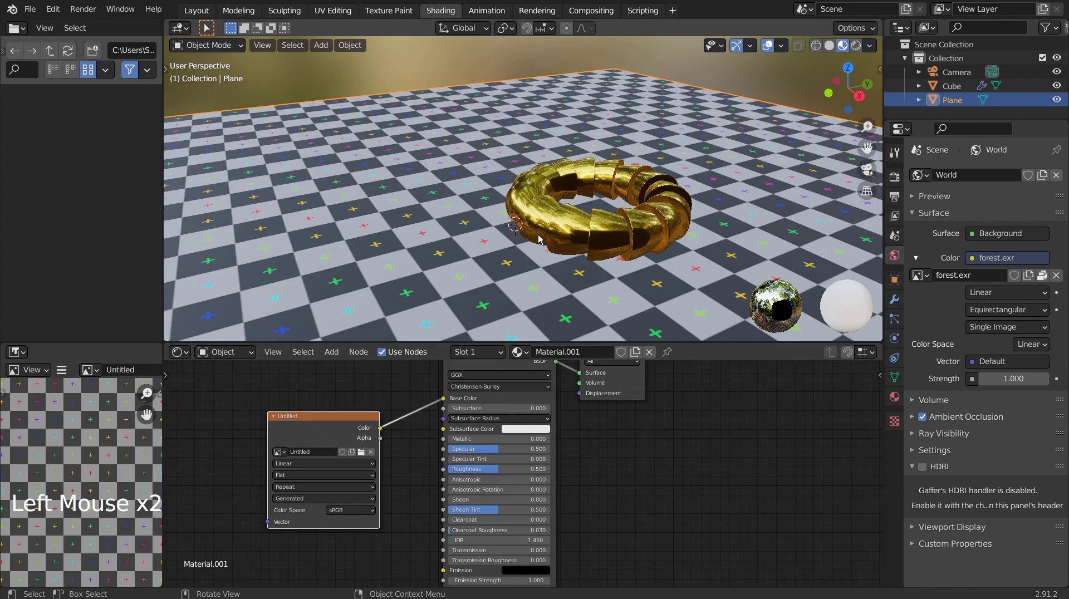
pyautogui.press('KP_0')
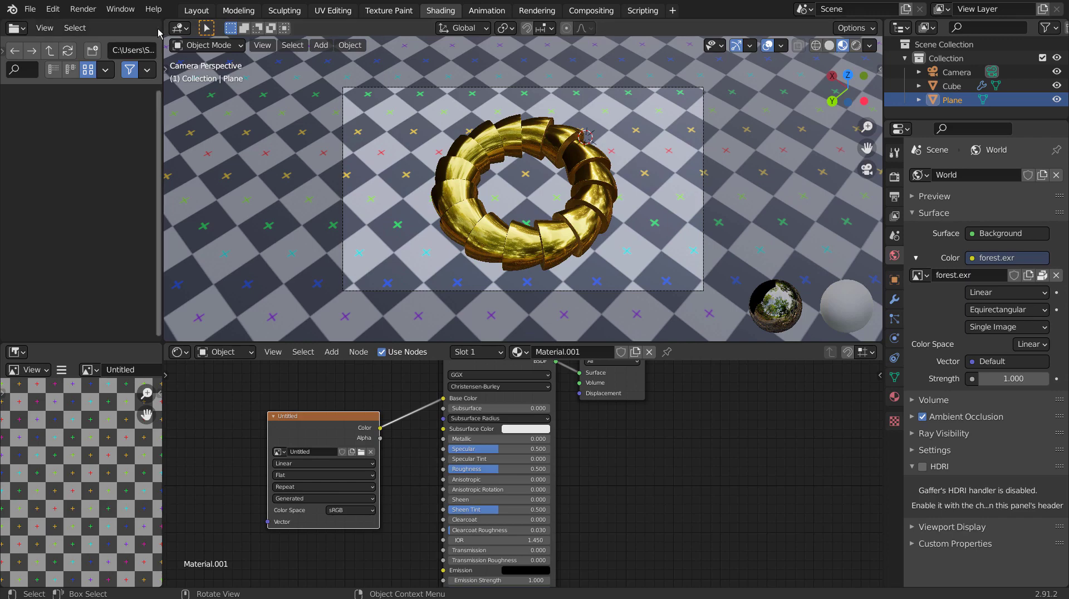
pyautogui.click(208, 26)
# - Remove the specular shine from the checker floor material
pyautogui.middleClick(576, 431)
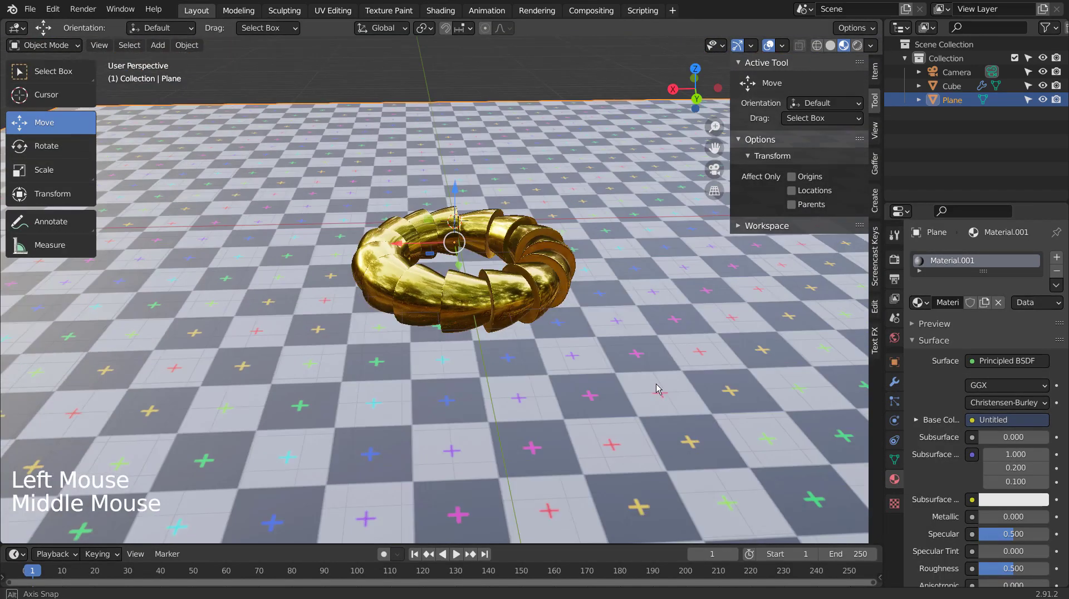
pyautogui.middleClick(661, 387)
pyautogui.scroll(-3)
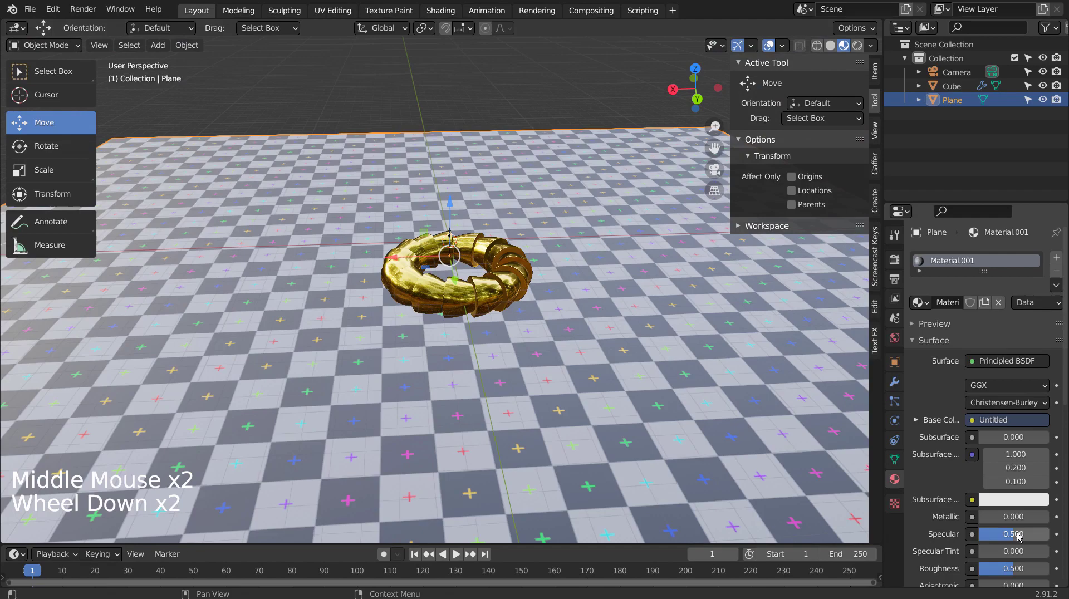
pyautogui.click(1020, 533)
pyautogui.middleClick(709, 346)
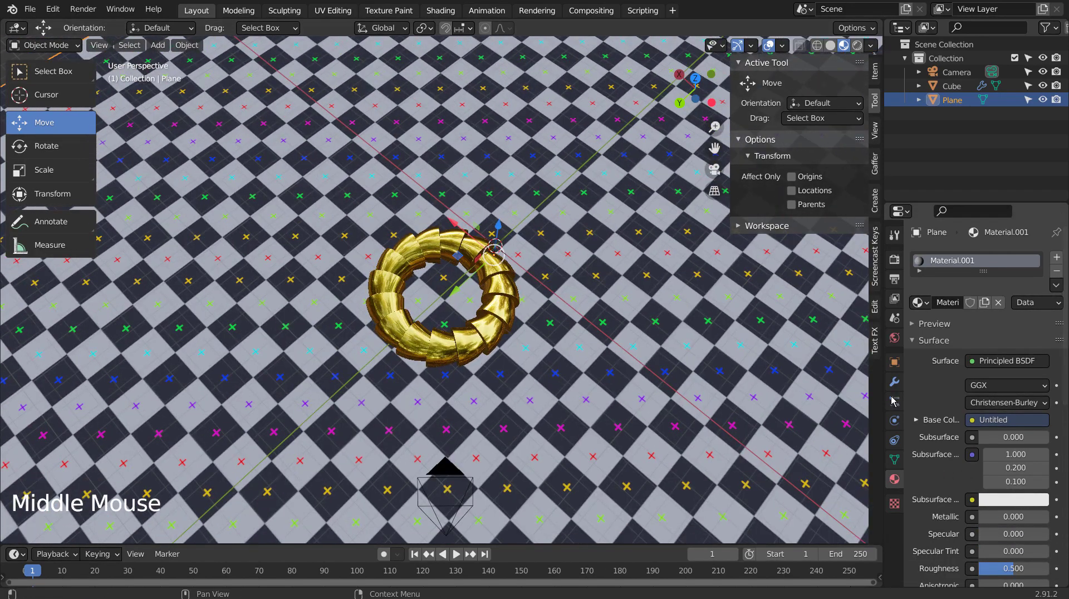
pyautogui.middleClick(584, 326)
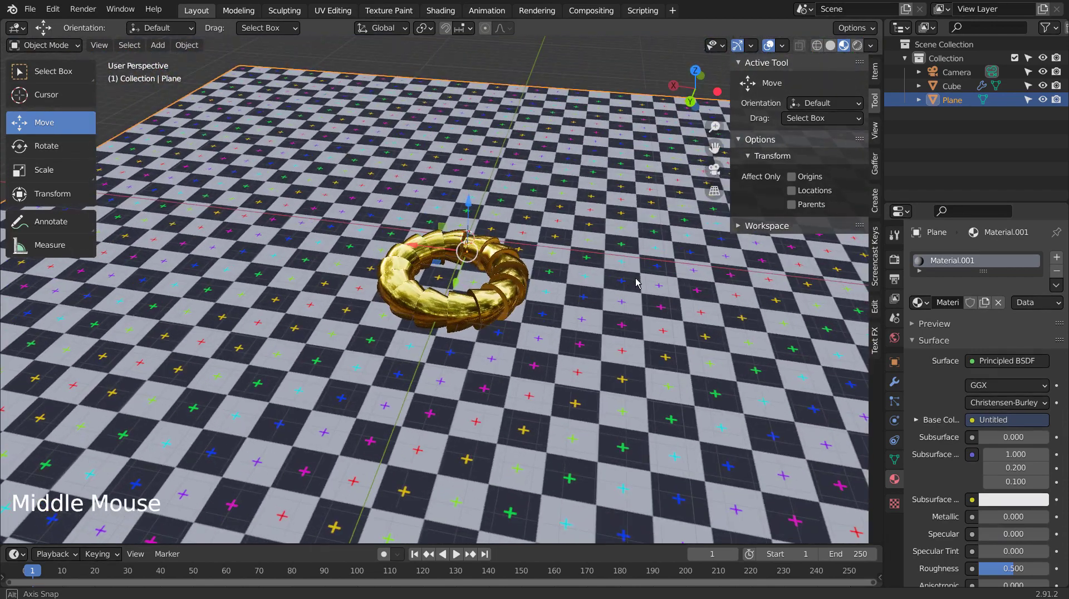
# - Preview the scene in rendered shading through the camera with the forest.exr world at 0.1 strength
pyautogui.click(762, 96)
pyautogui.press('KP_0')
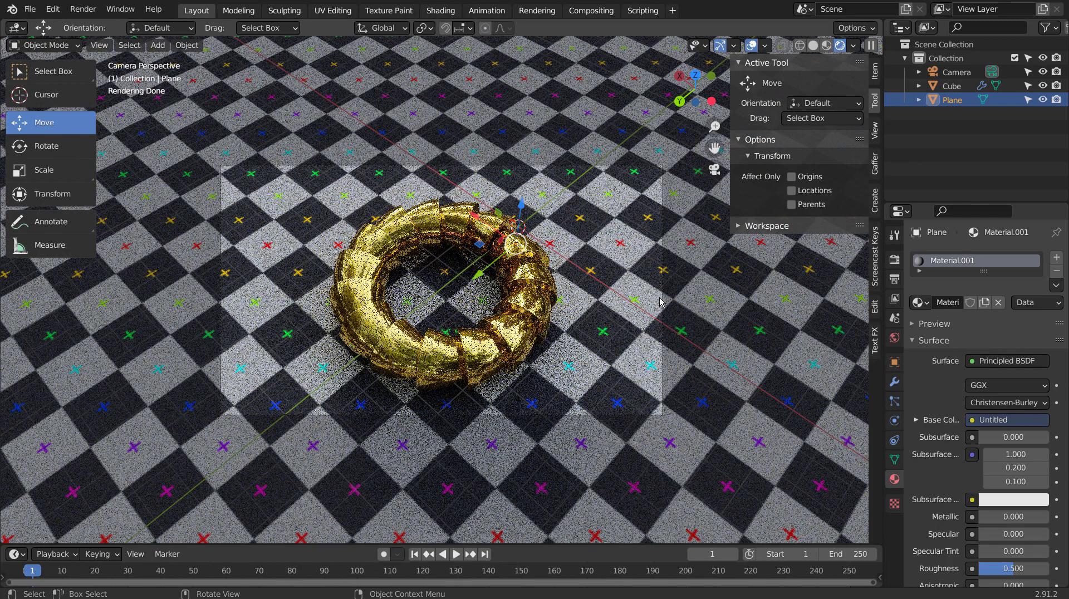
pyautogui.press('shift+a')
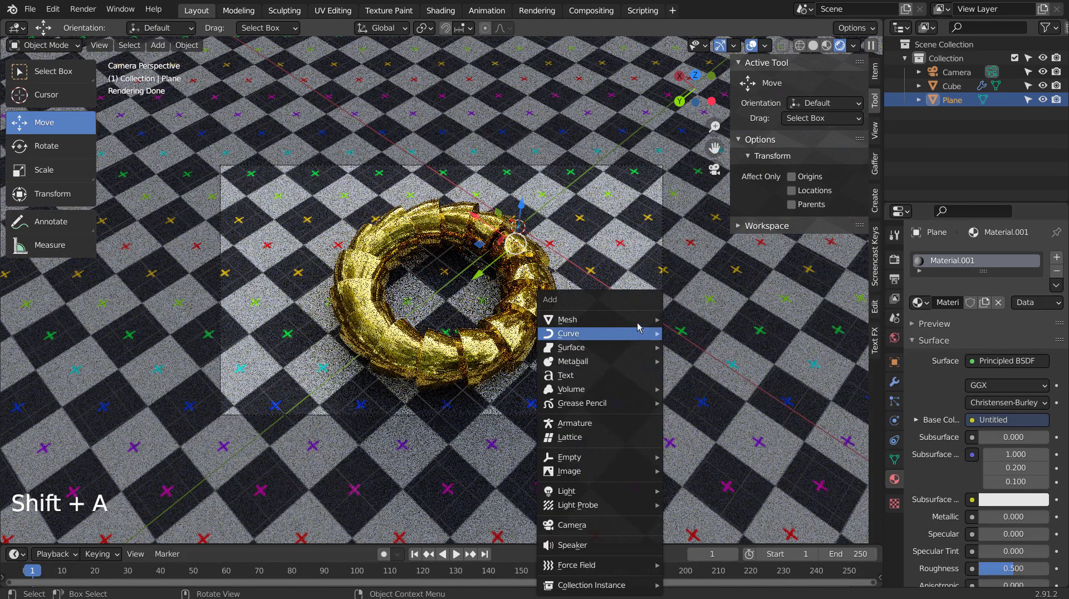
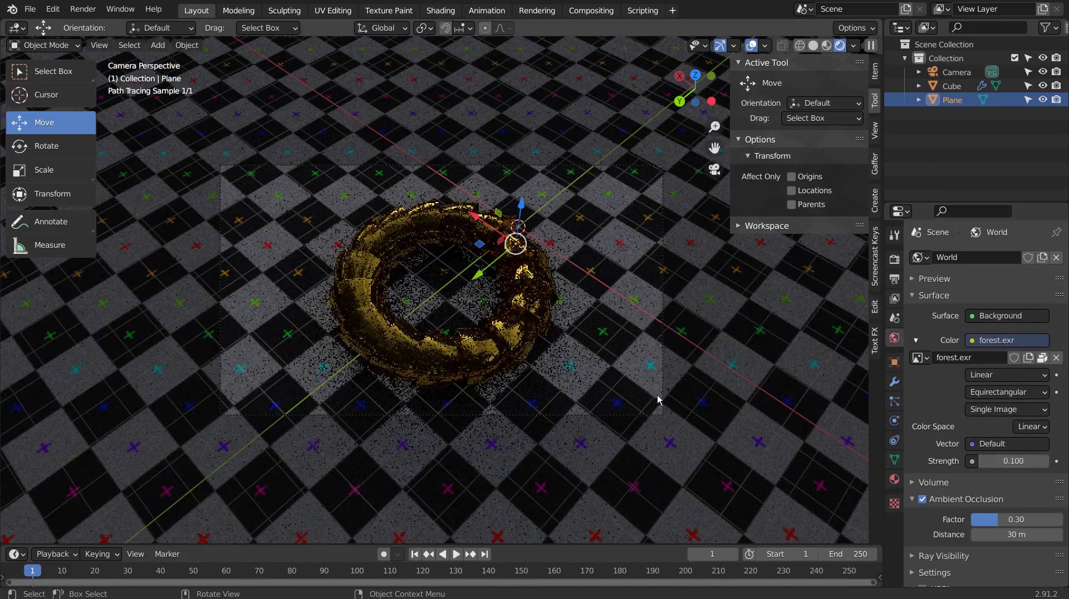
# - Add a Spot light and raise it along Z high above the torus
pyautogui.press('shift+a')
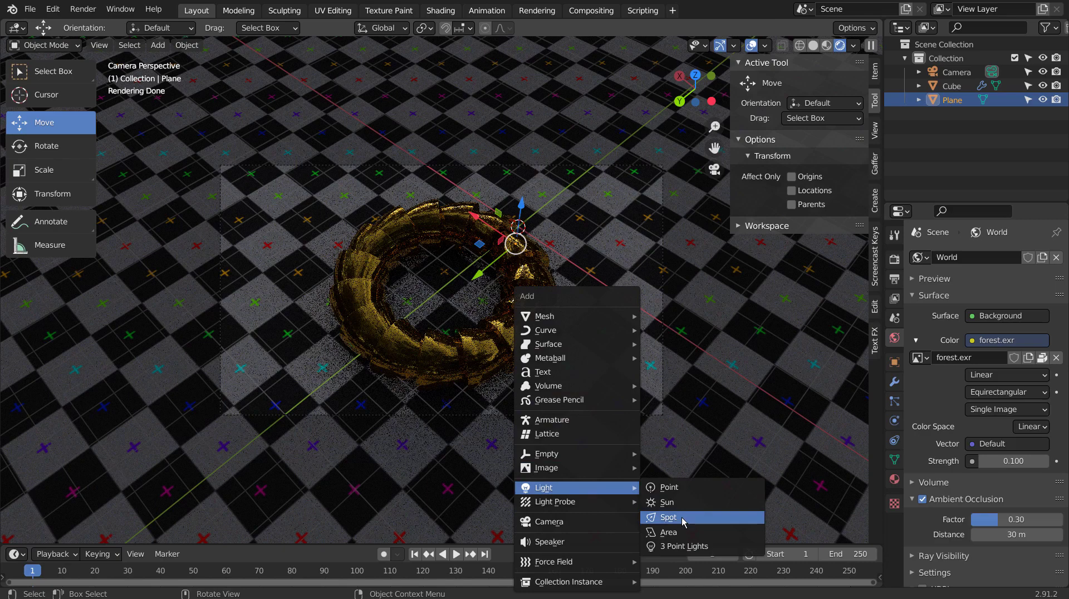
pyautogui.moveTo(552, 357); pyautogui.dragTo(857, 67)
pyautogui.click(819, 47)
pyautogui.scroll(-3)
pyautogui.press('g')
pyautogui.press('KP_1')
pyautogui.press('KP_1')
pyautogui.press('g')
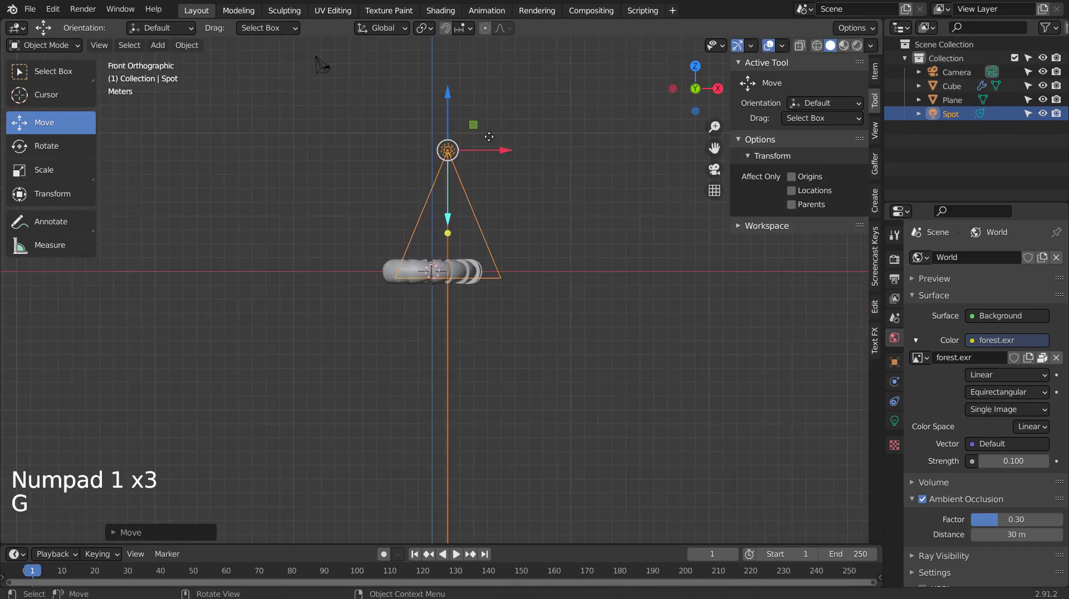
# - Tilt the spotlight so it aims down at the torus, checked from the camera
pyautogui.press('KP_1')
pyautogui.press('KP_7')
pyautogui.press('g')
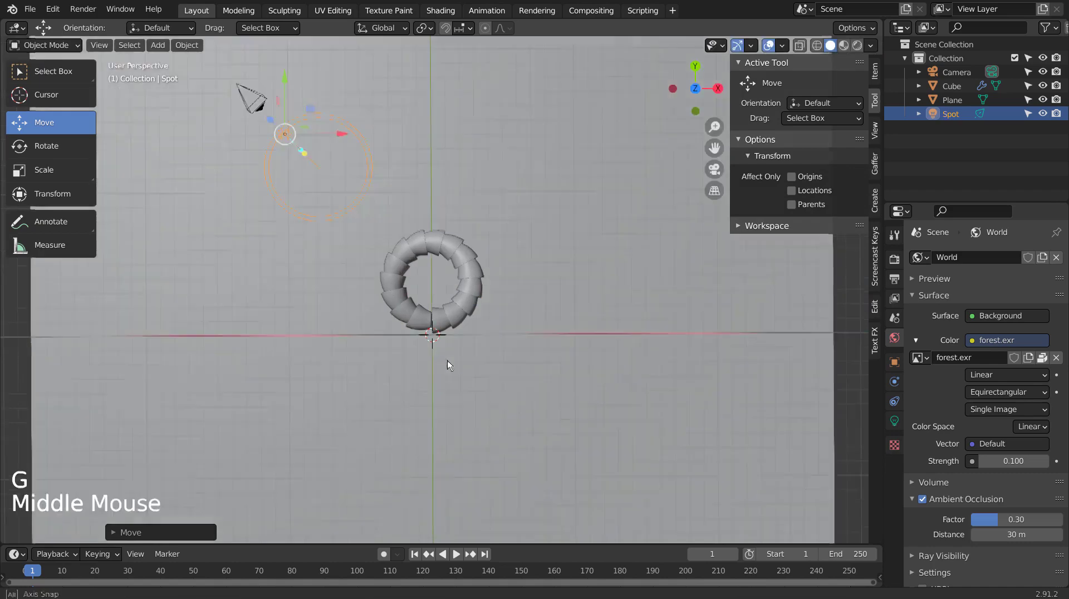
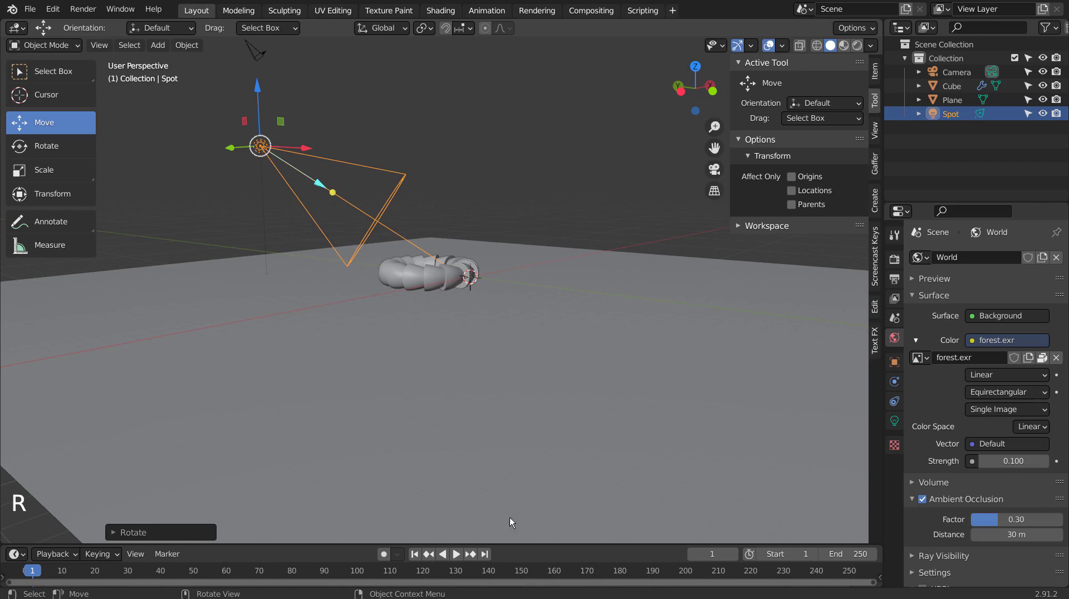
pyautogui.middleClick(447, 359)
pyautogui.press('KP_0')
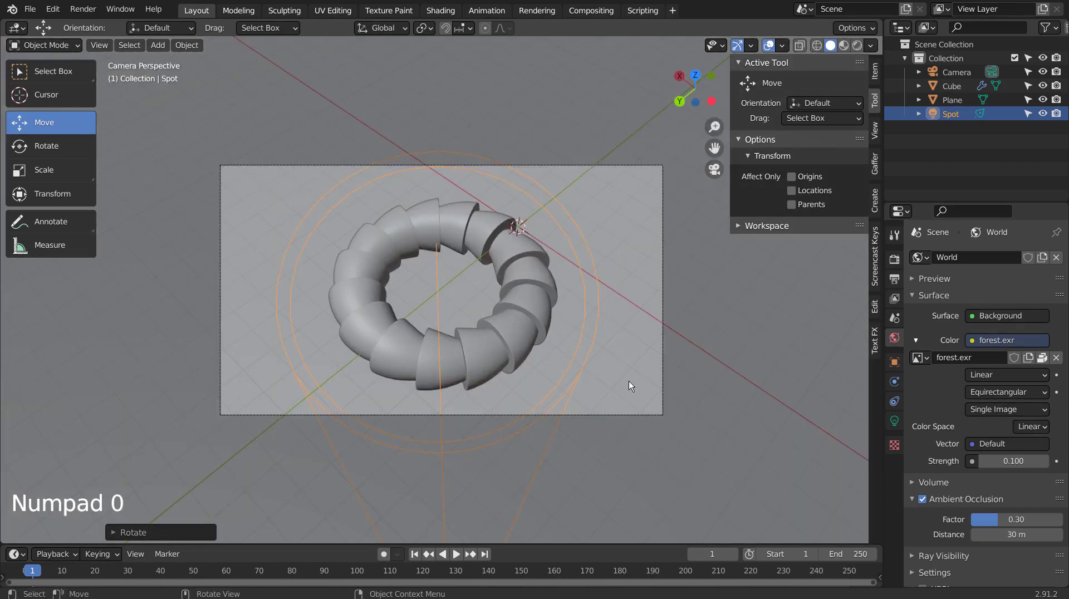
pyautogui.middleClick(402, 402)
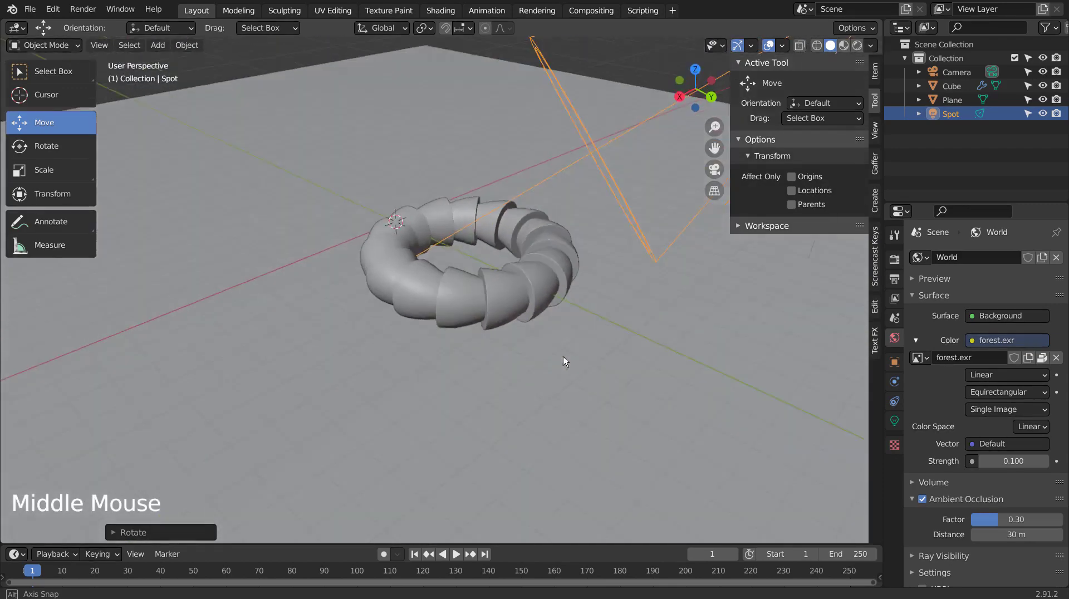
# - Widen the spotlight's cone and preview the lit scene in rendered shading from the camera
pyautogui.press('s')
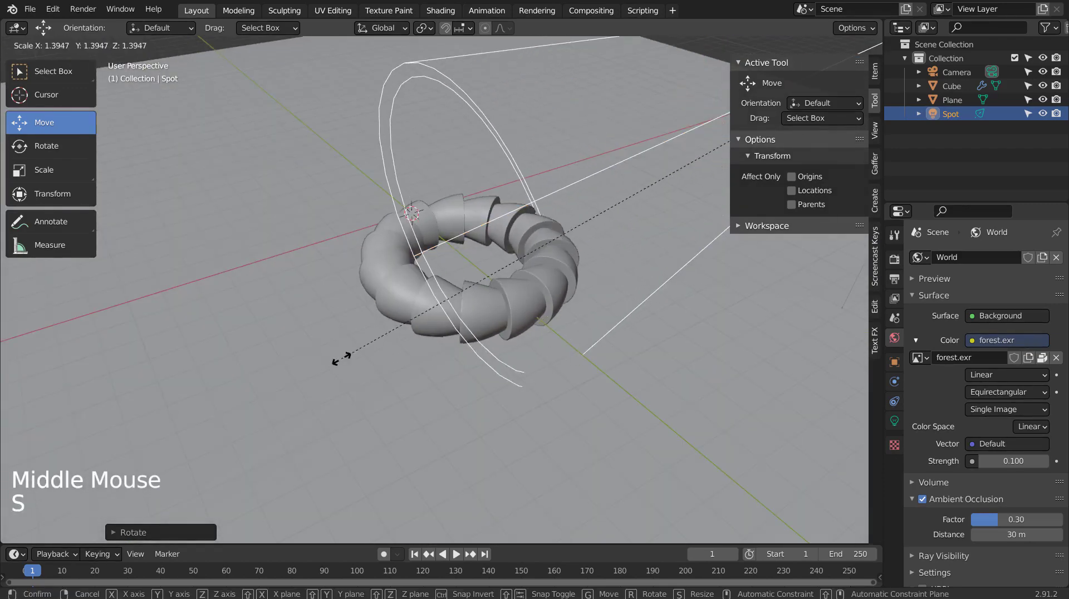
pyautogui.middleClick(554, 369)
pyautogui.middleClick(459, 376)
pyautogui.press('KP_0')
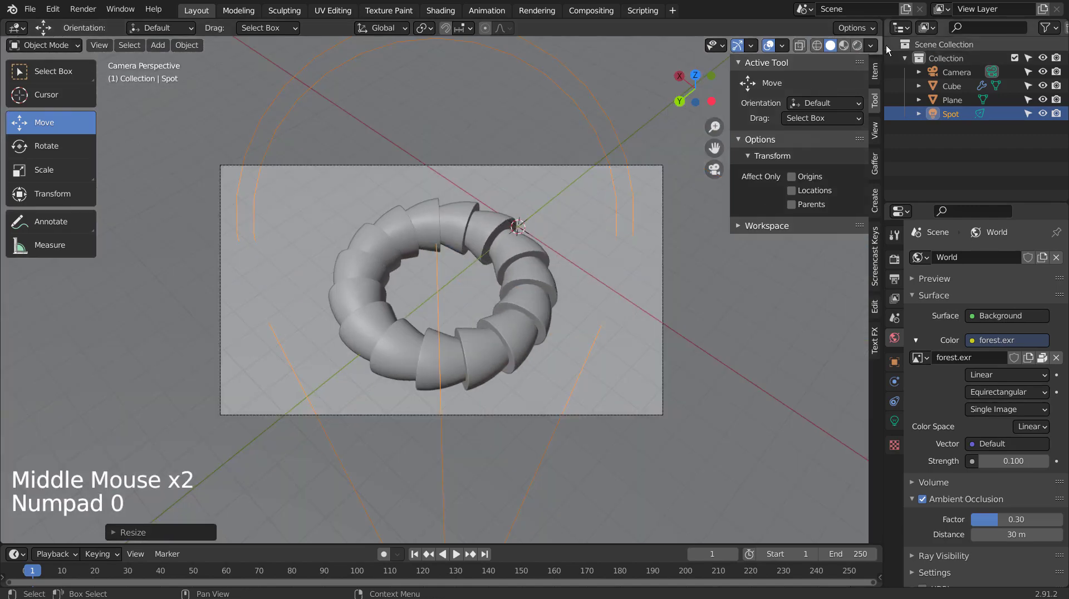
pyautogui.click(859, 46)
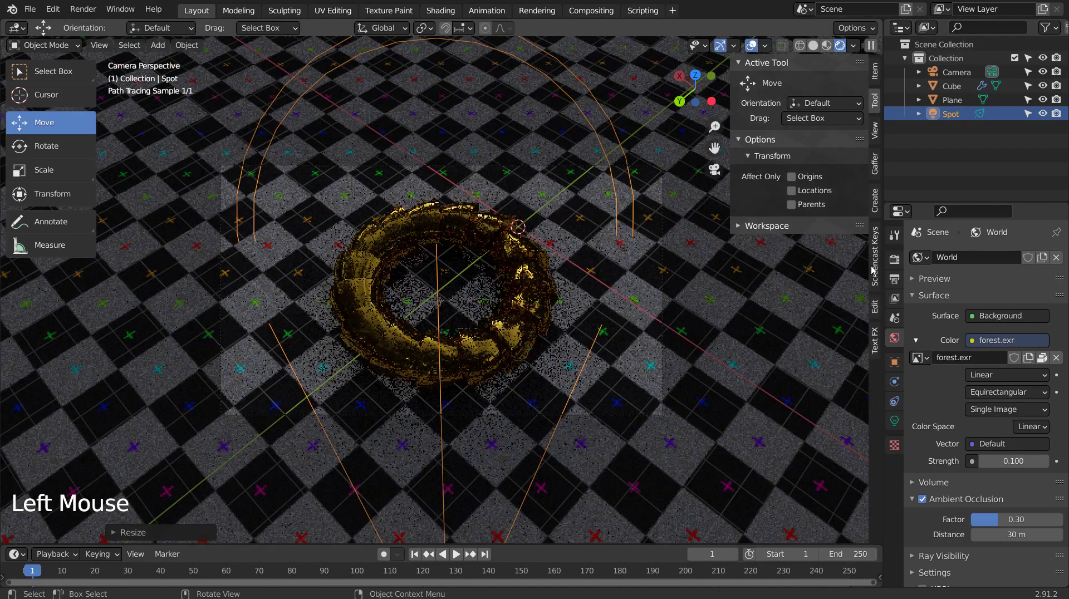
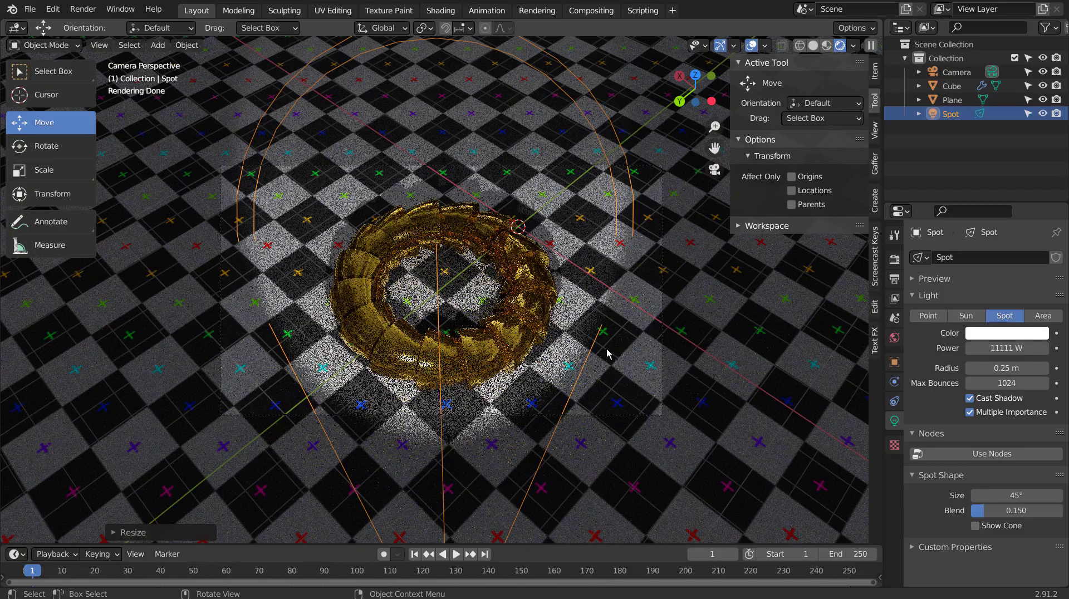
# - Delete the 11111 W spotlight, leaving camera, torus and checker floor
pyautogui.middleClick(479, 392)
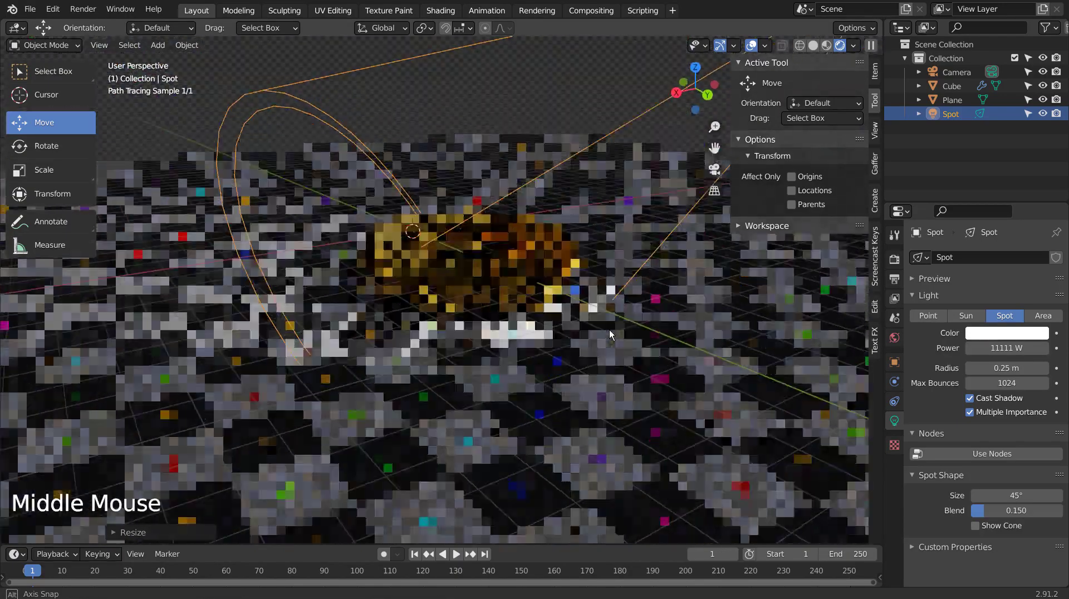
pyautogui.scroll(-3)
pyautogui.press('x')
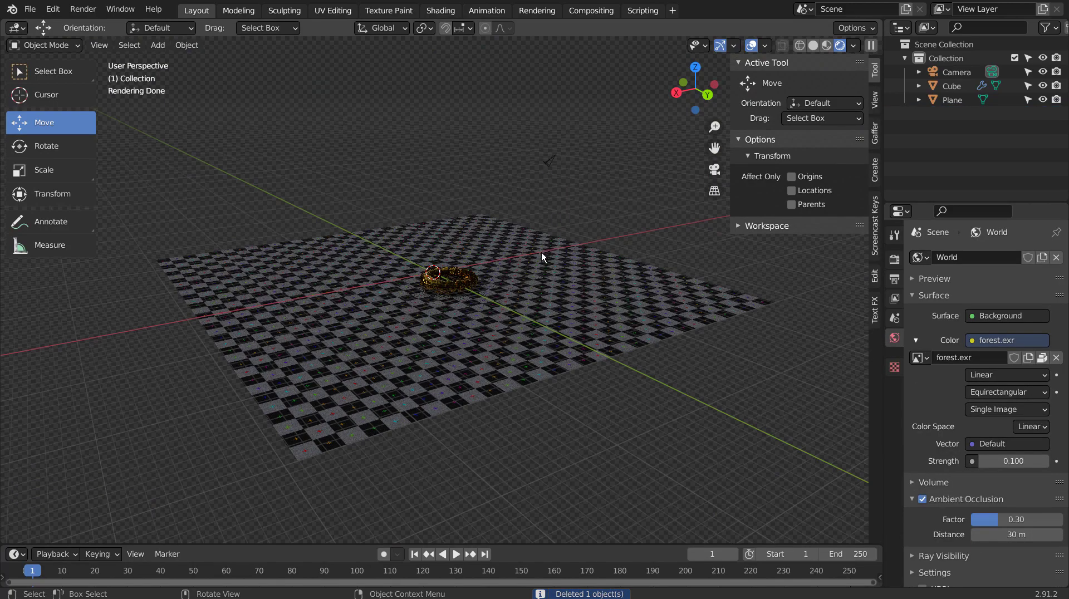
pyautogui.middleClick(543, 262)
pyautogui.scroll(3)
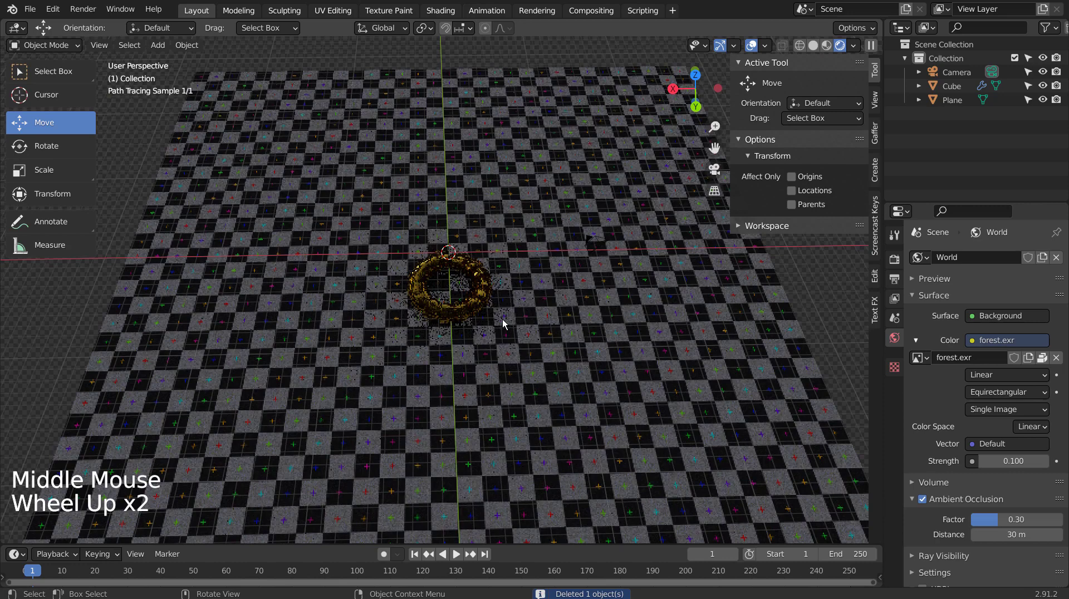
pyautogui.scroll(3)
pyautogui.press('shift+a')
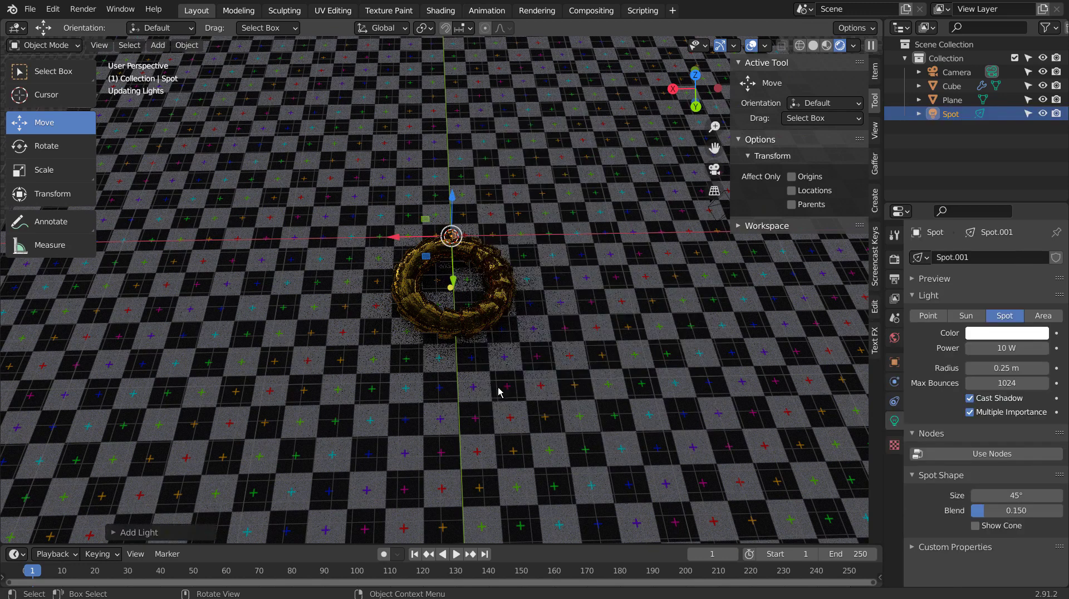
pyautogui.click(169, 531)
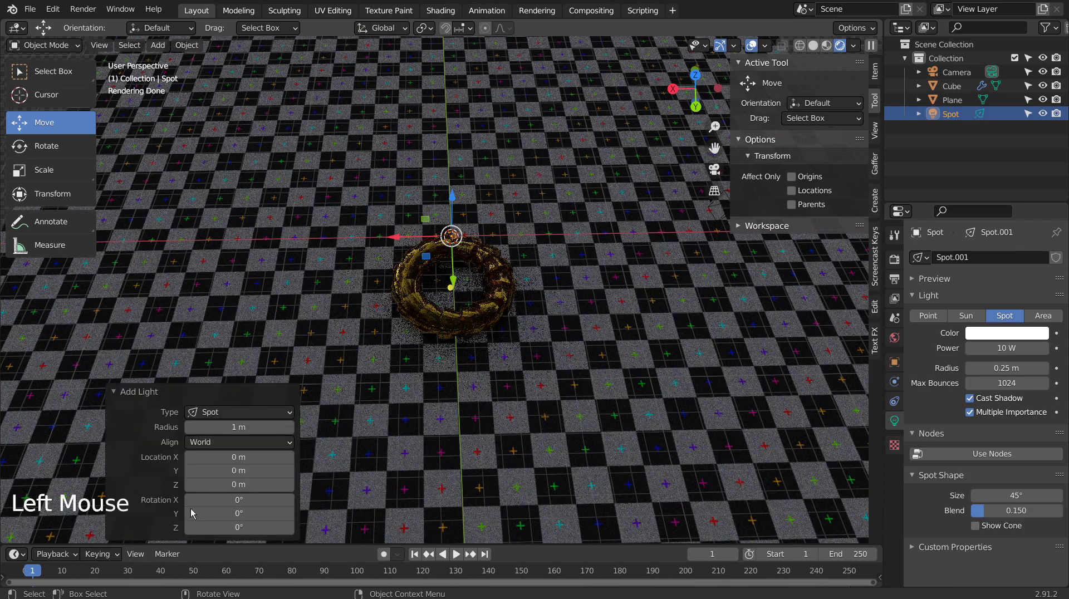
pyautogui.click(248, 448)
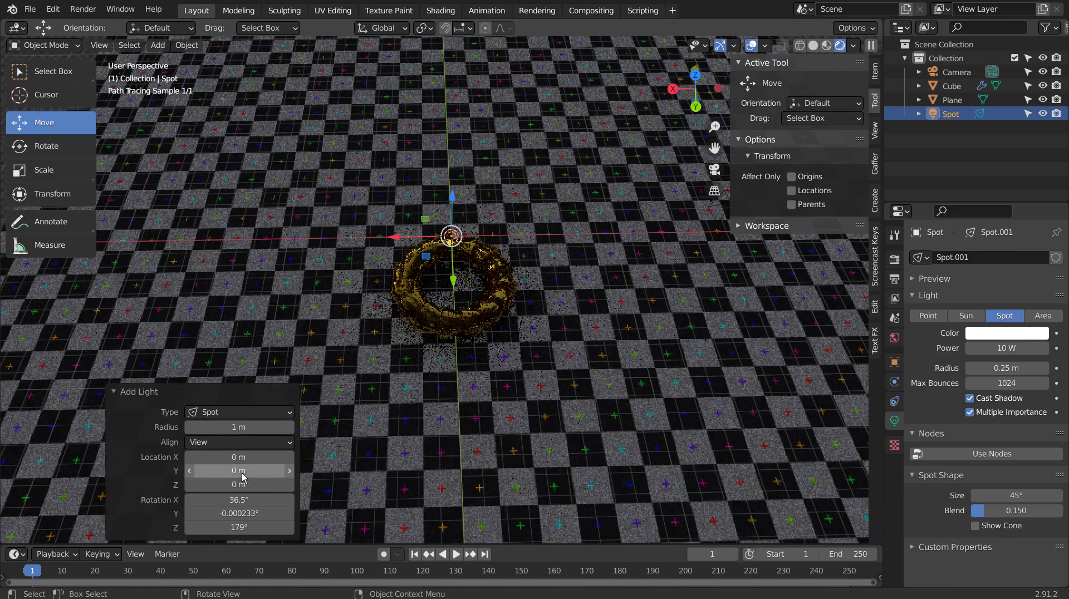
pyautogui.scroll(3)
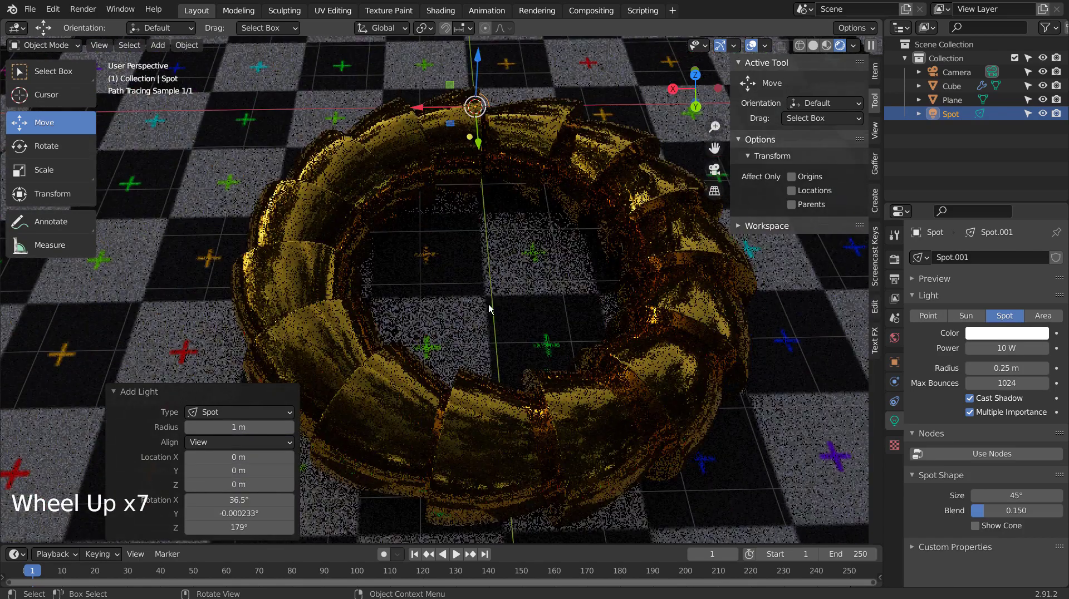
pyautogui.middleClick(495, 308)
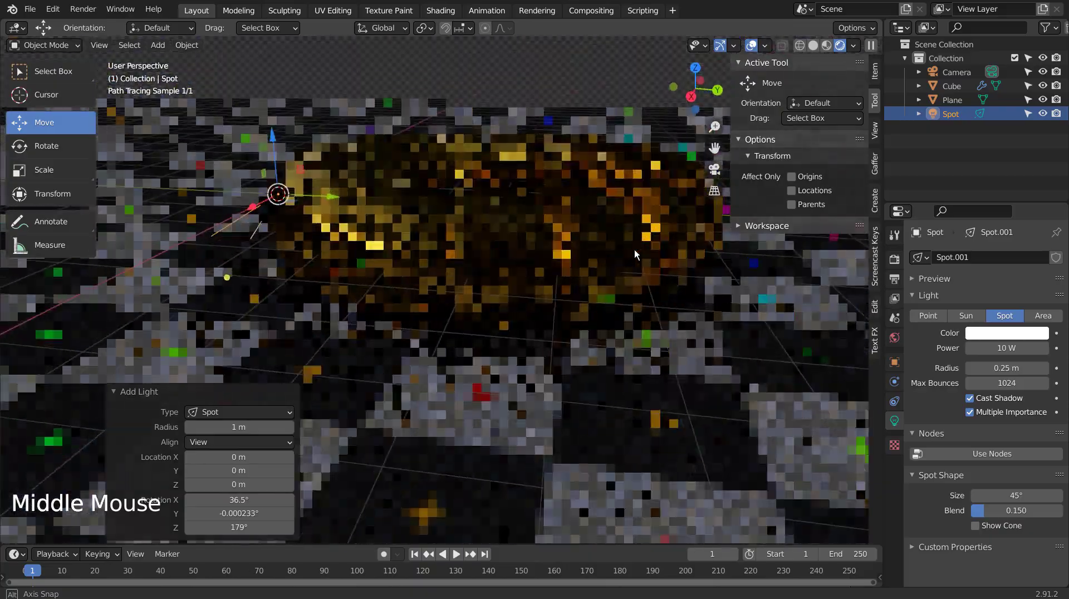
pyautogui.middleClick(683, 268)
pyautogui.middleClick(484, 310)
pyautogui.middleClick(339, 327)
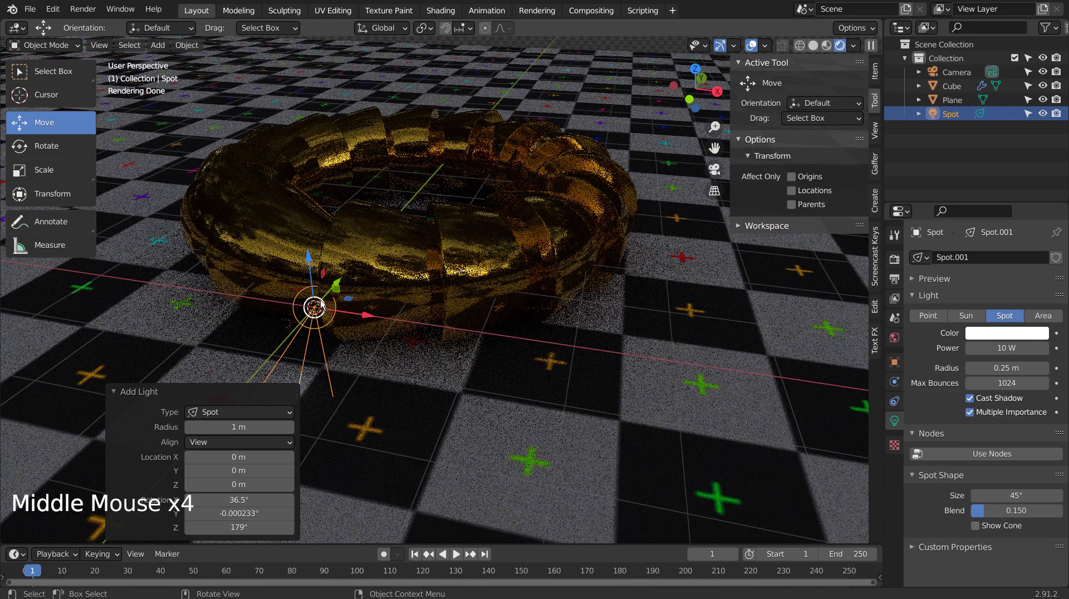
pyautogui.click(308, 263)
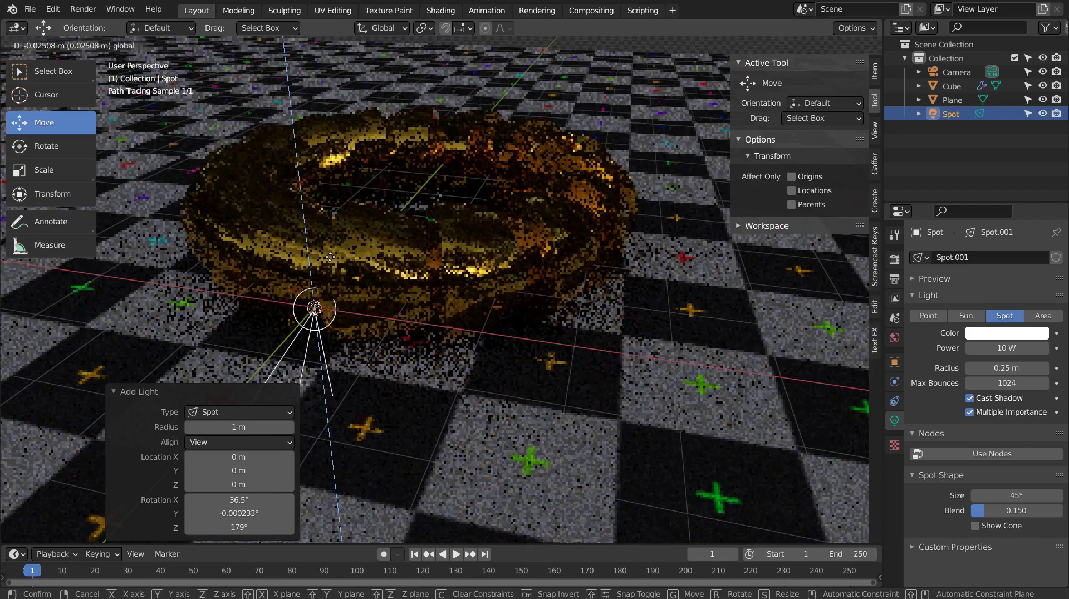
pyautogui.press('ctrl+z')
pyautogui.press('x')
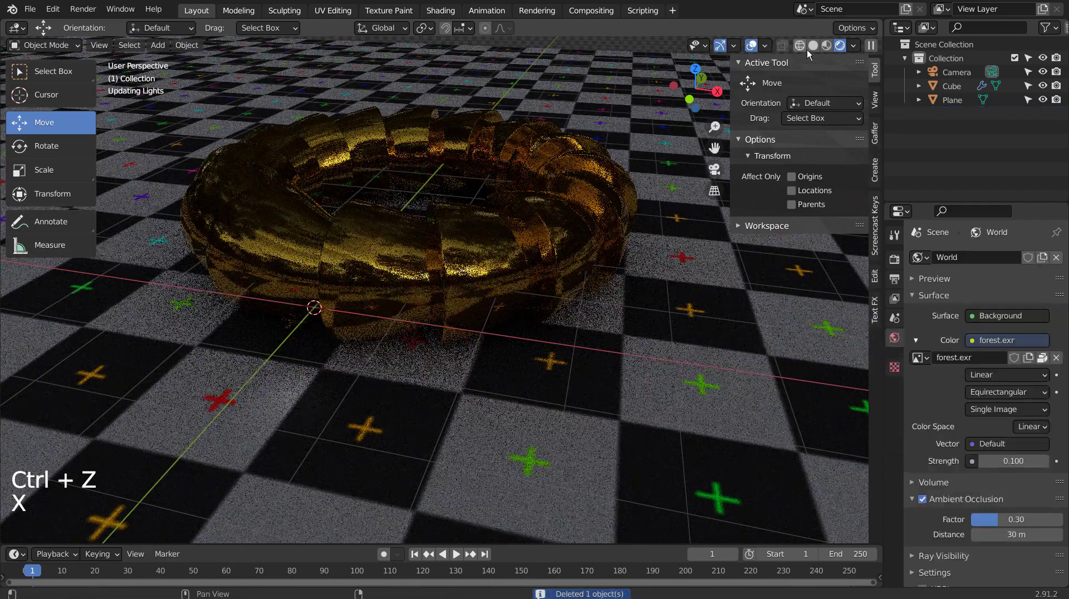
# - Return to solid shading, select the scene camera and zoom out over the floor
pyautogui.click(818, 48)
pyautogui.scroll(-3)
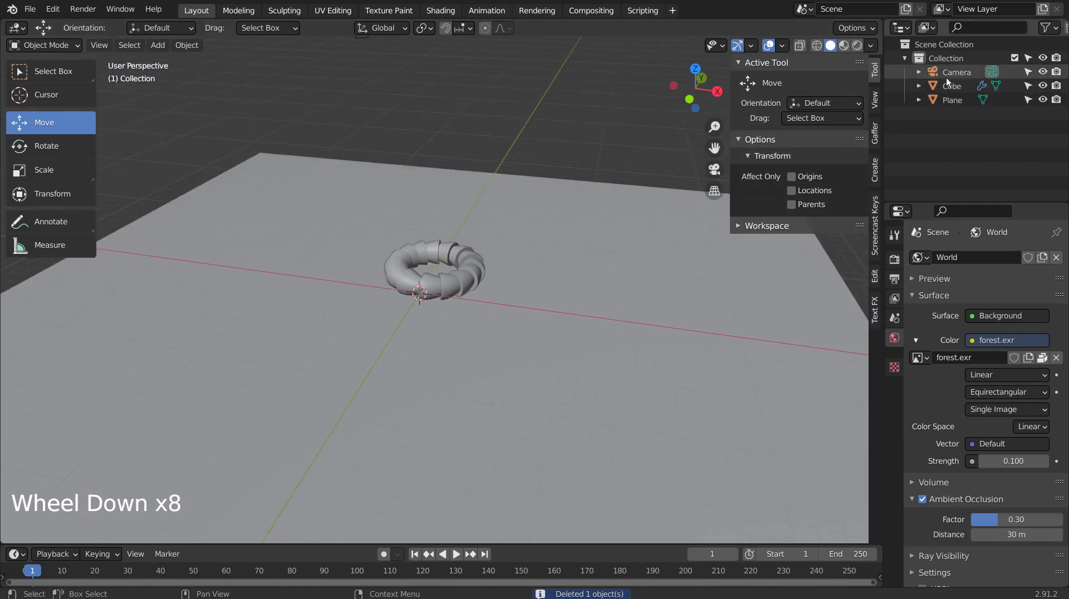
pyautogui.click(952, 71)
pyautogui.middleClick(499, 257)
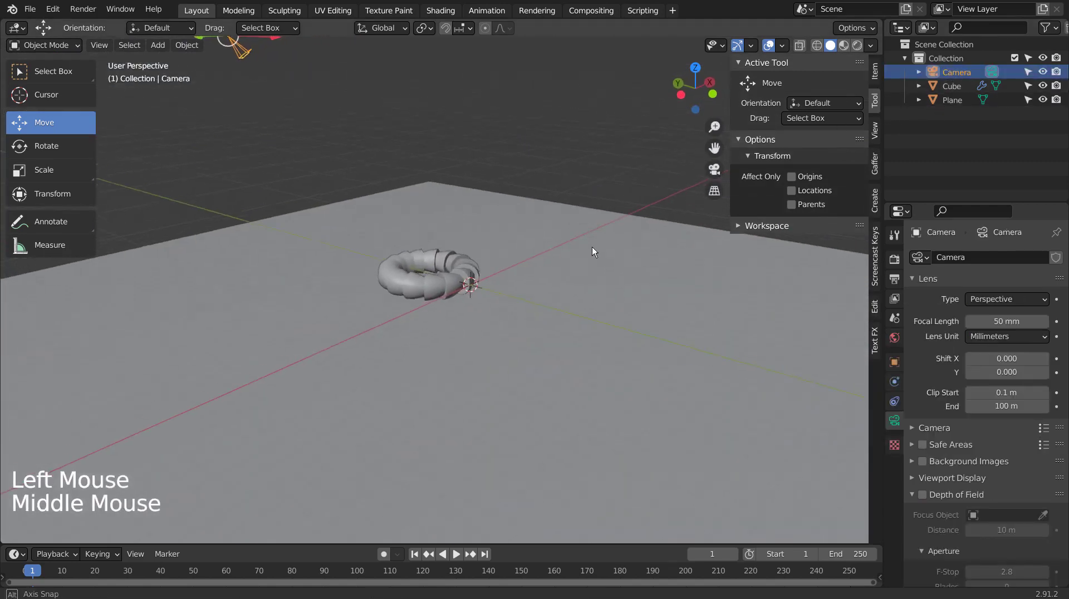
pyautogui.scroll(-3)
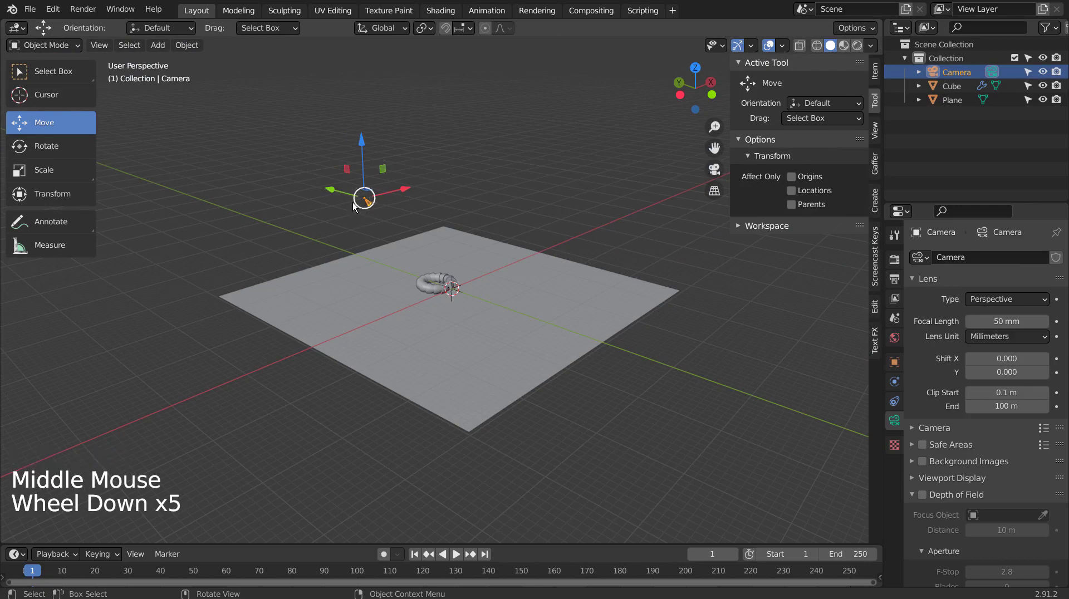
# - Look through the camera and snap the 3D cursor to the camera's location
pyautogui.press('KP_0')
pyautogui.press('KP_0')
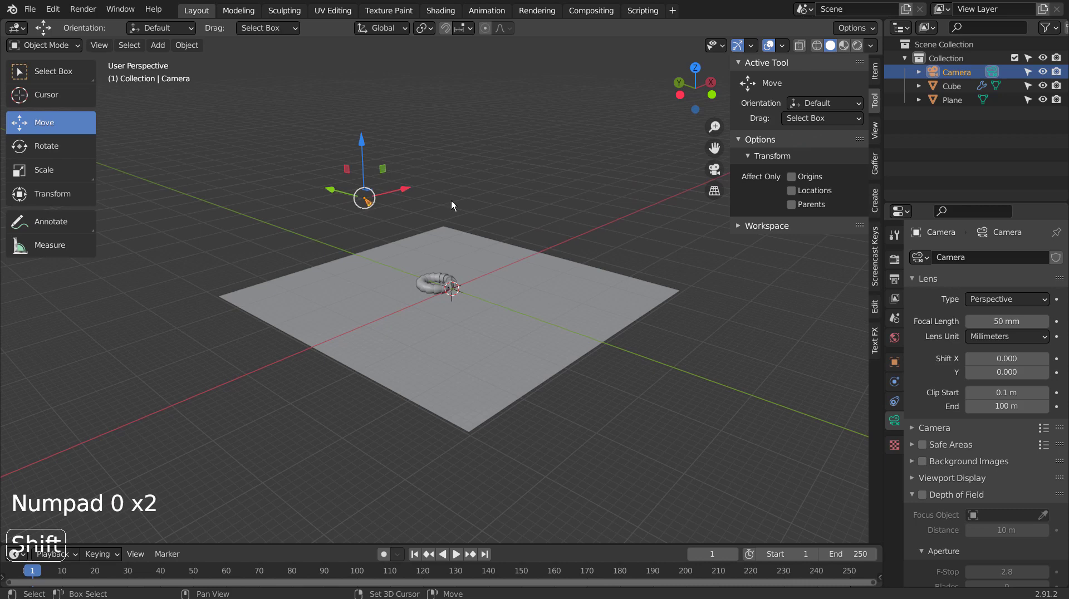
pyautogui.press('shift+s')
pyautogui.press('shift+s')
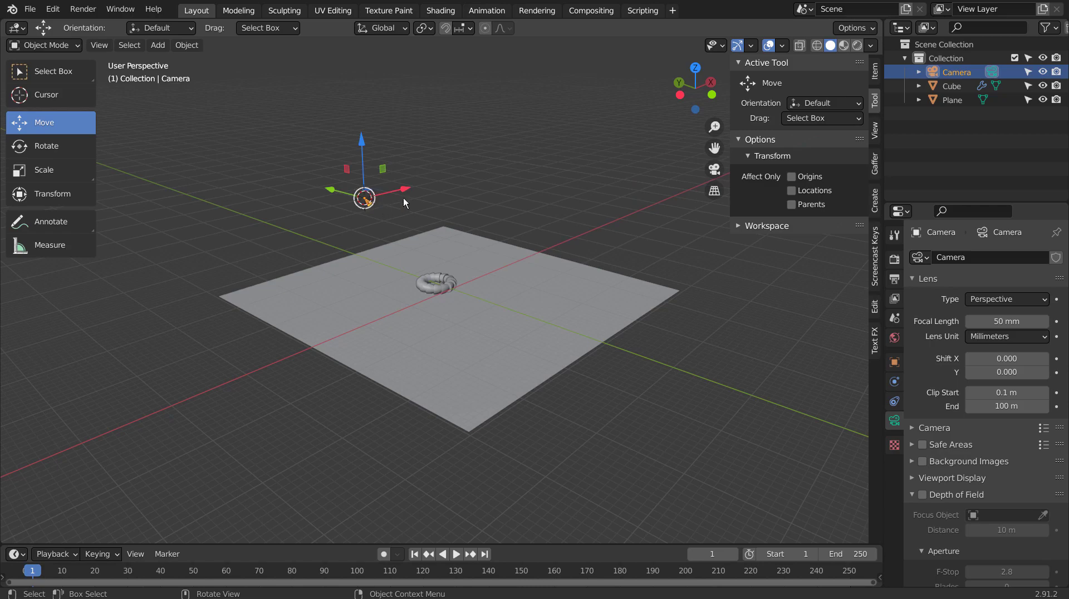
pyautogui.scroll(3)
pyautogui.press('shift+a')
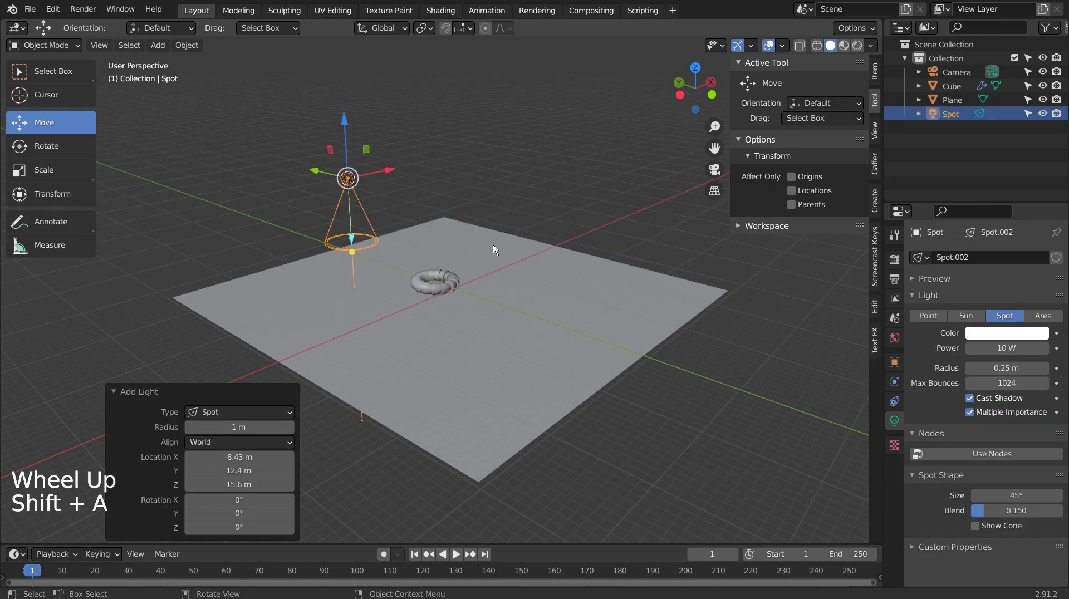
pyautogui.click(290, 440)
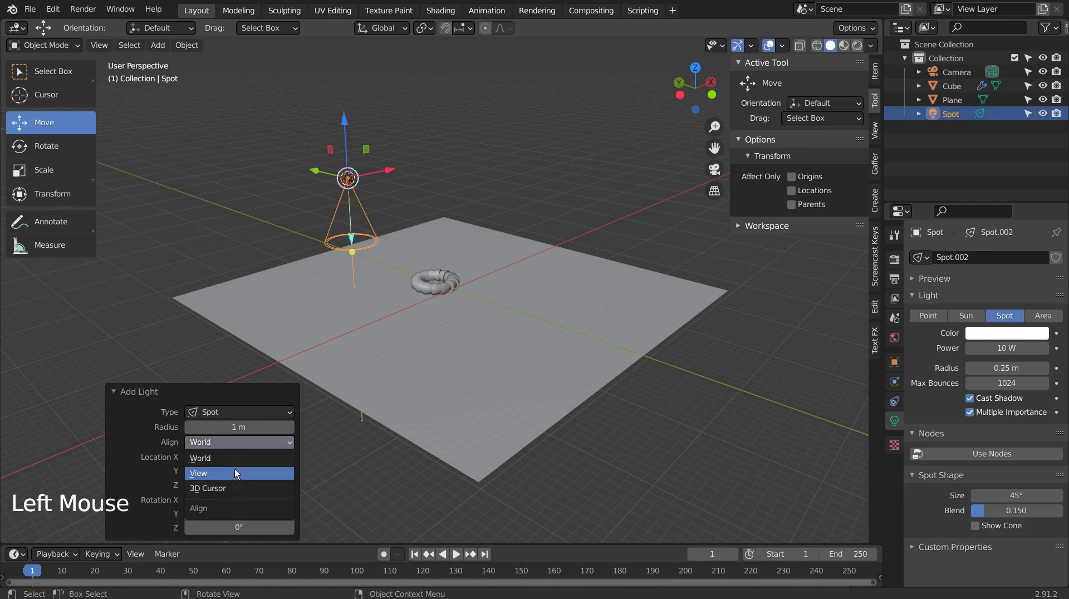
pyautogui.click(237, 469)
pyautogui.middleClick(334, 256)
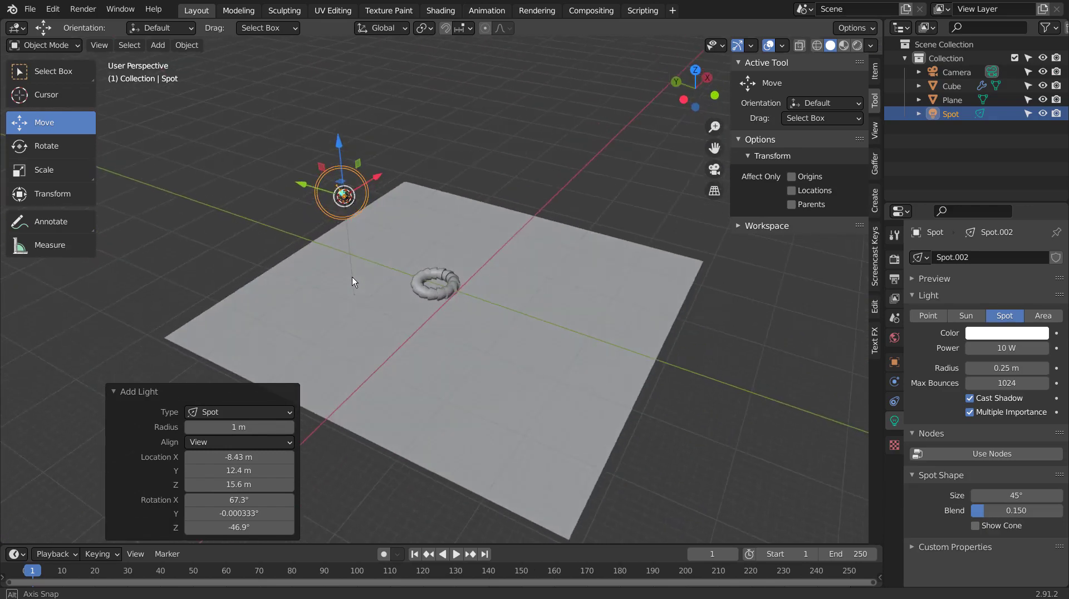
pyautogui.middleClick(351, 262)
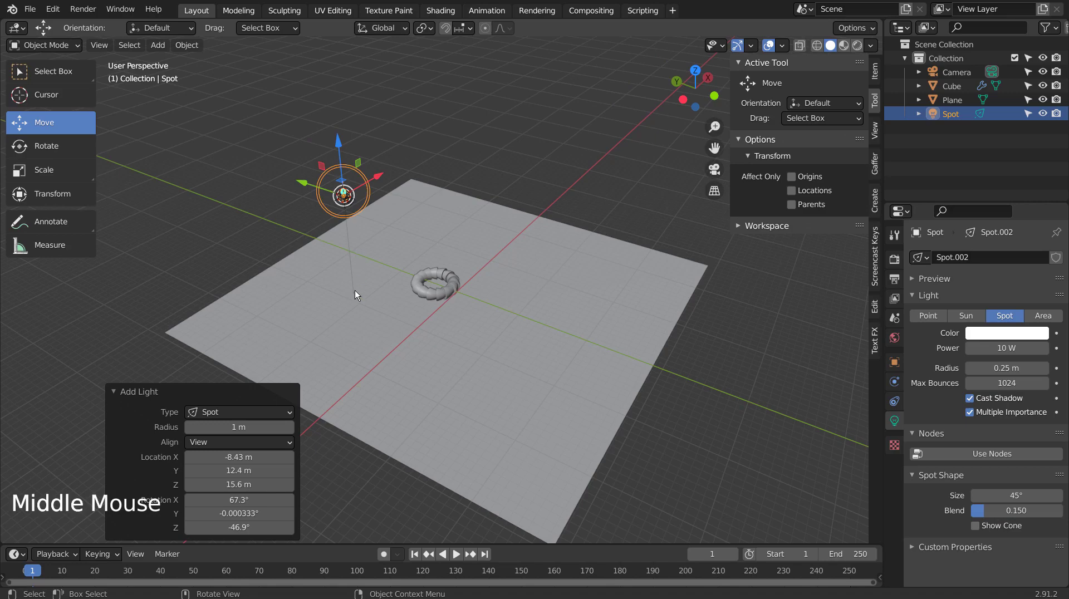
pyautogui.press('ctrl+z')
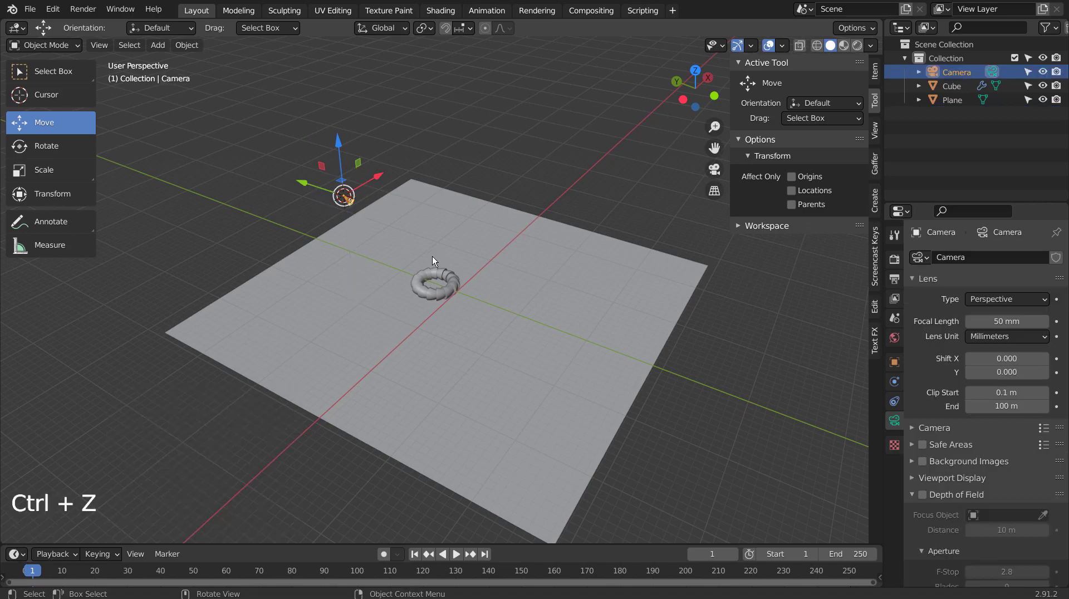
pyautogui.press('ctrl+z')
pyautogui.middleClick(344, 245)
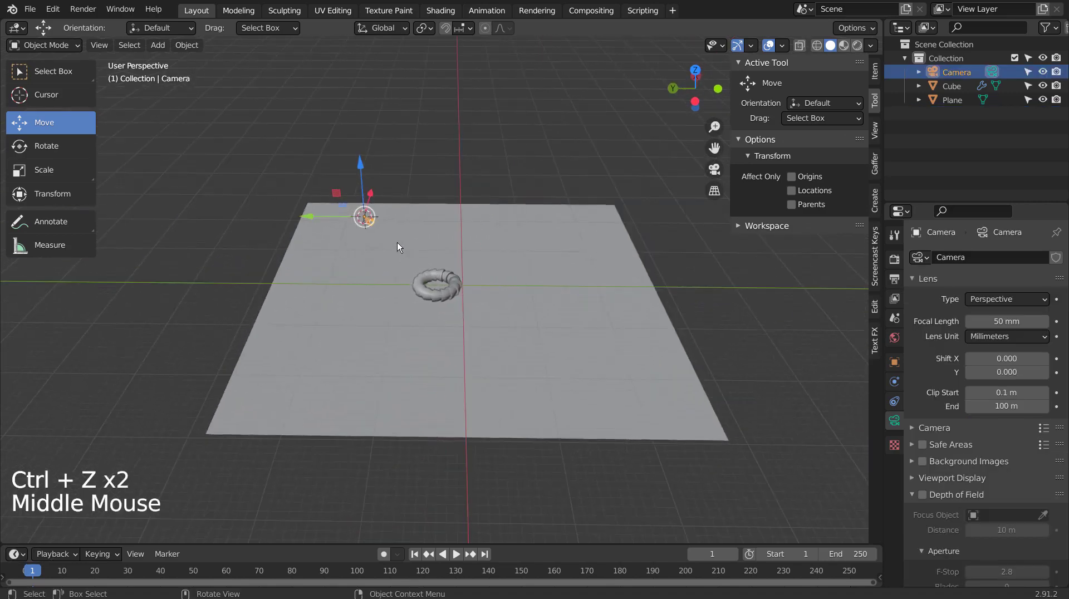
pyautogui.scroll(3)
pyautogui.middleClick(402, 277)
pyautogui.scroll(3)
pyautogui.middleClick(396, 293)
pyautogui.scroll(3)
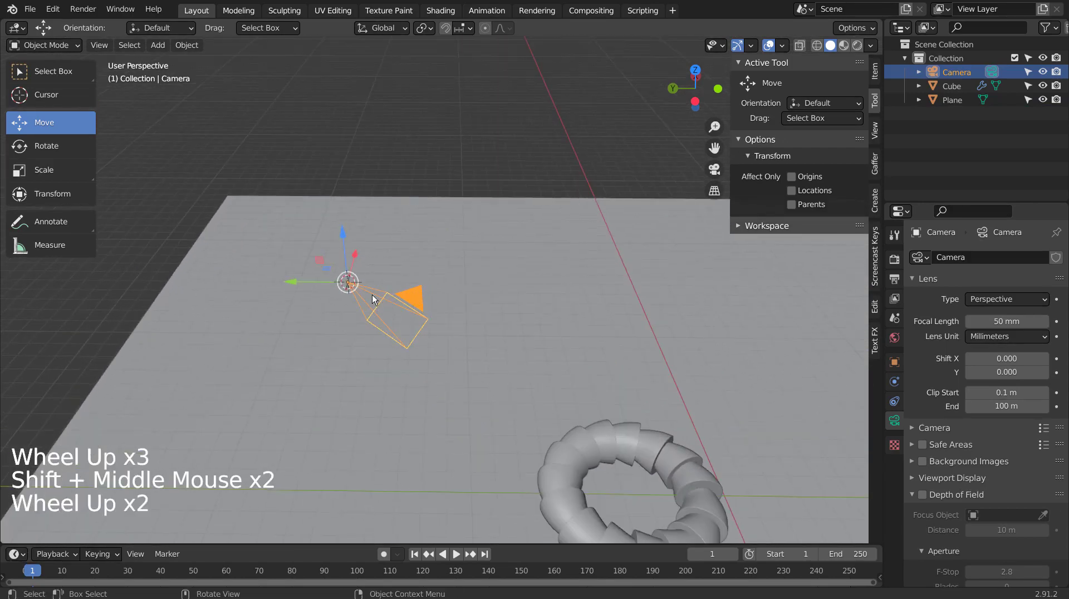
pyautogui.middleClick(375, 302)
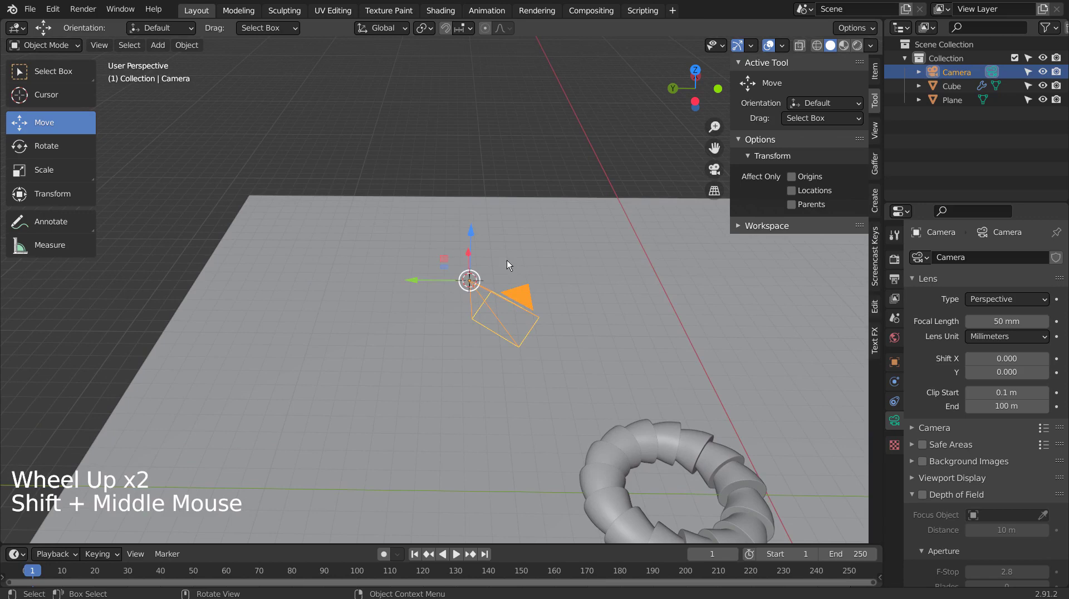
pyautogui.press('shift+a')
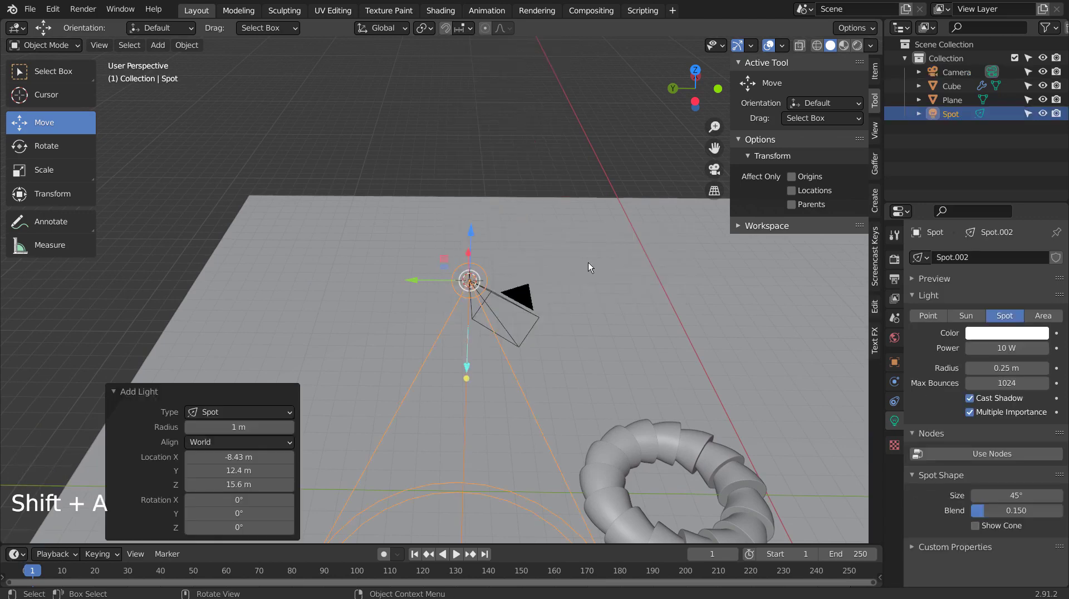
pyautogui.click(271, 439)
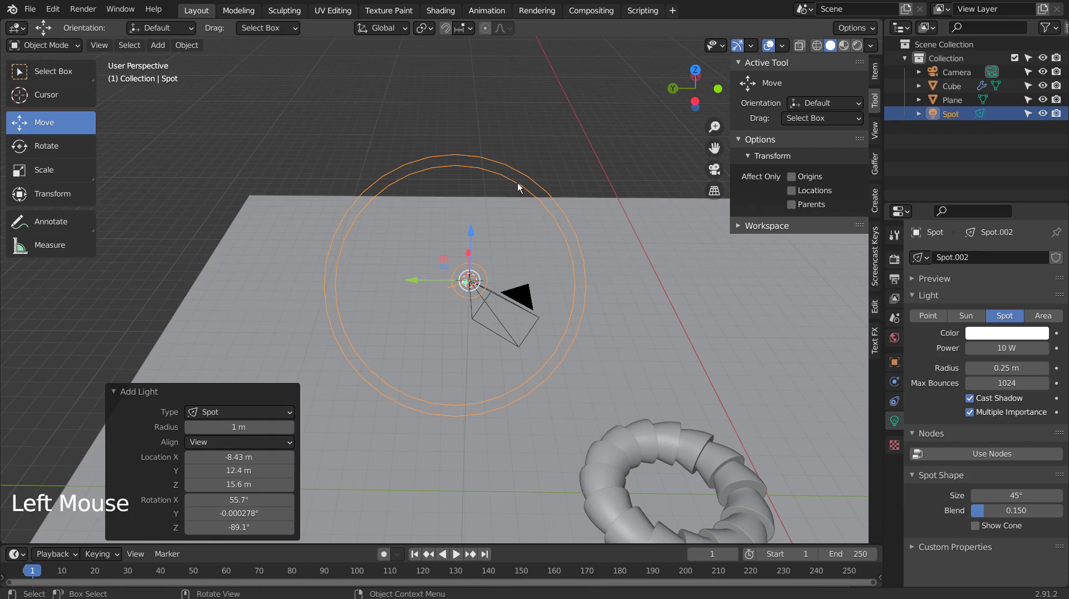
pyautogui.press('x')
# - Delete the spotlight, add a fresh Spot light, then delete that one too
pyautogui.click(482, 295)
pyautogui.press('KP_0')
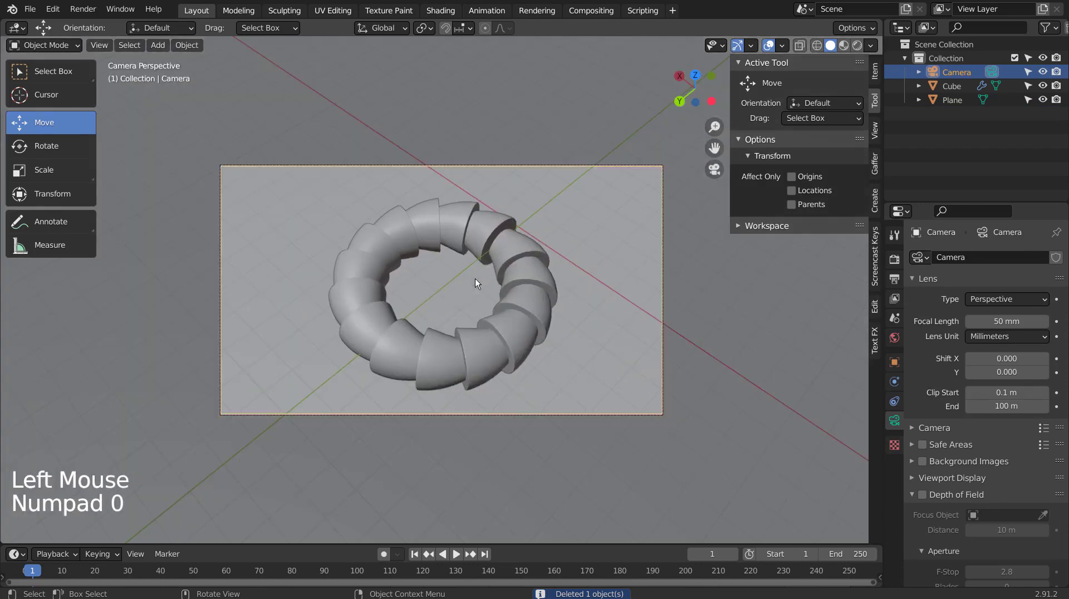
pyautogui.press('shift+a')
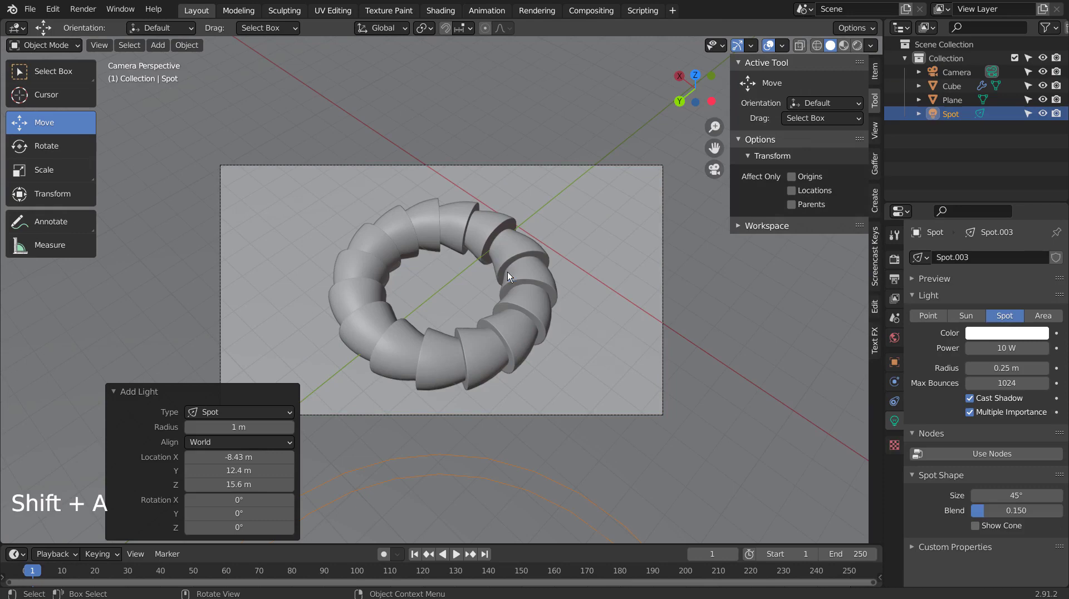
pyautogui.click(256, 448)
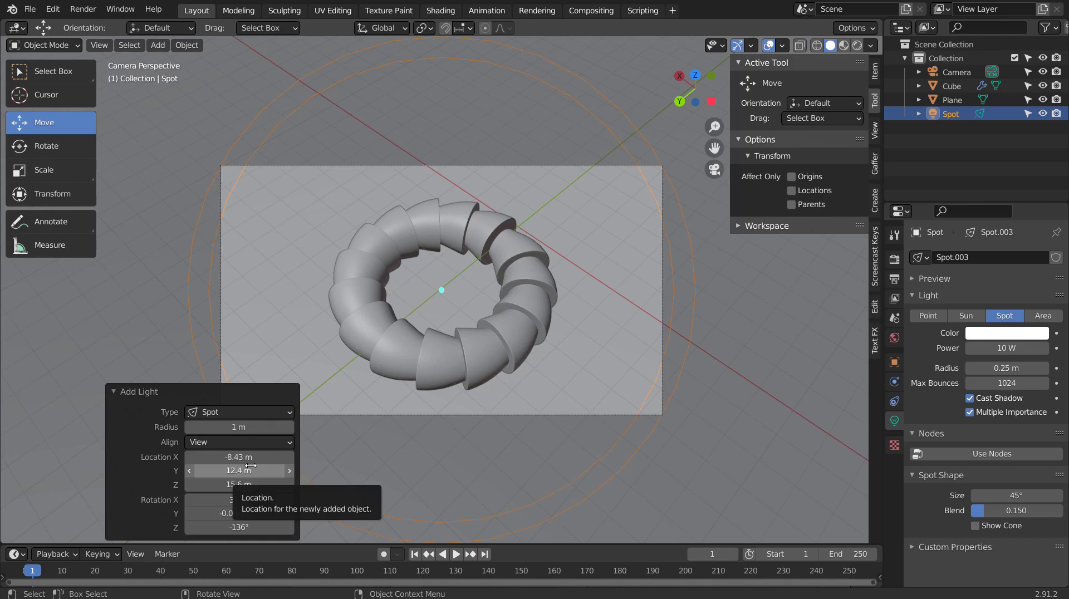
pyautogui.press('x')
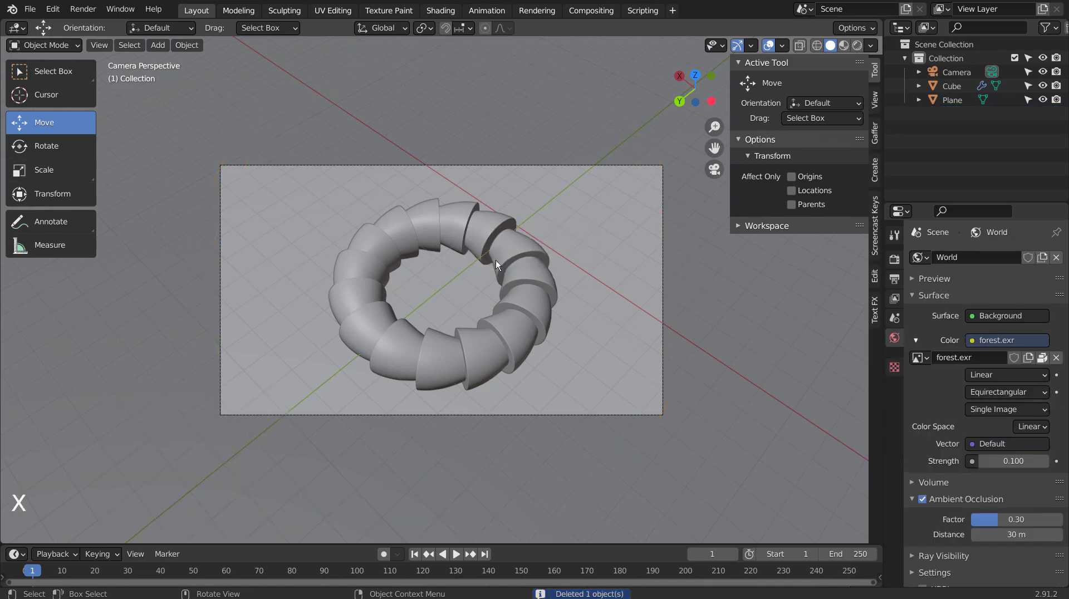
# - Reset the view, select the camera and snap the 3D cursor to it
pyautogui.middleClick(580, 331)
pyautogui.scroll(-3)
pyautogui.press('shift+c')
pyautogui.scroll(3)
pyautogui.scroll(3)
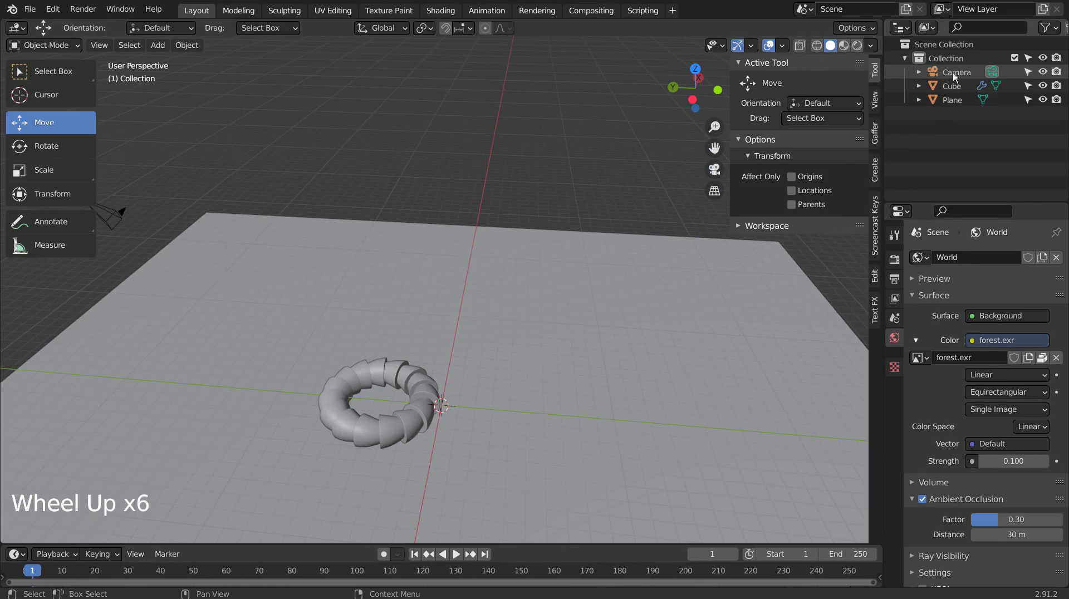
pyautogui.click(956, 75)
pyautogui.middleClick(235, 246)
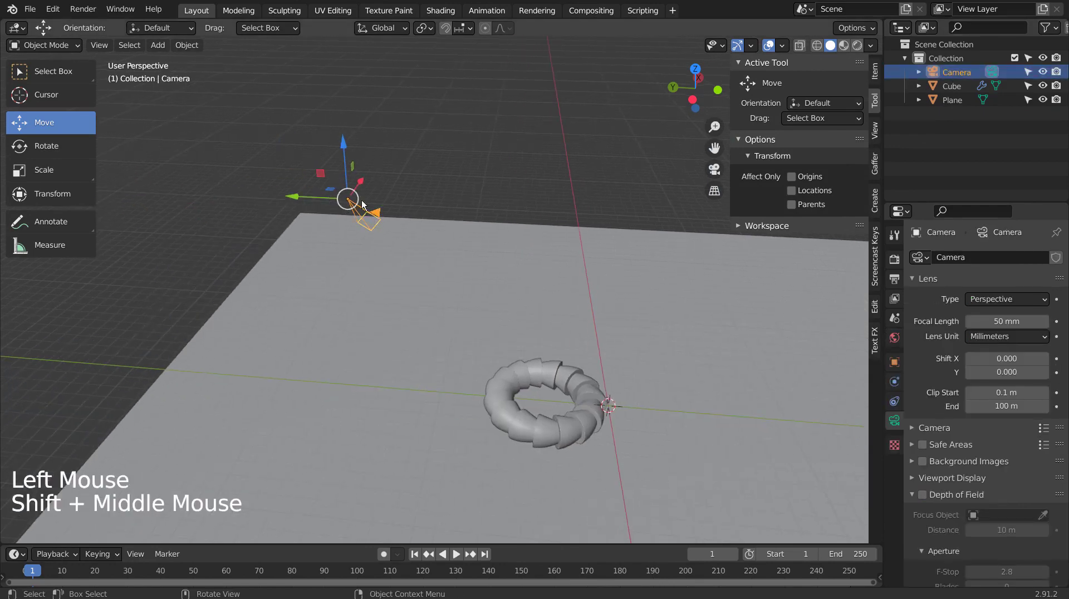
pyautogui.press('shift+s')
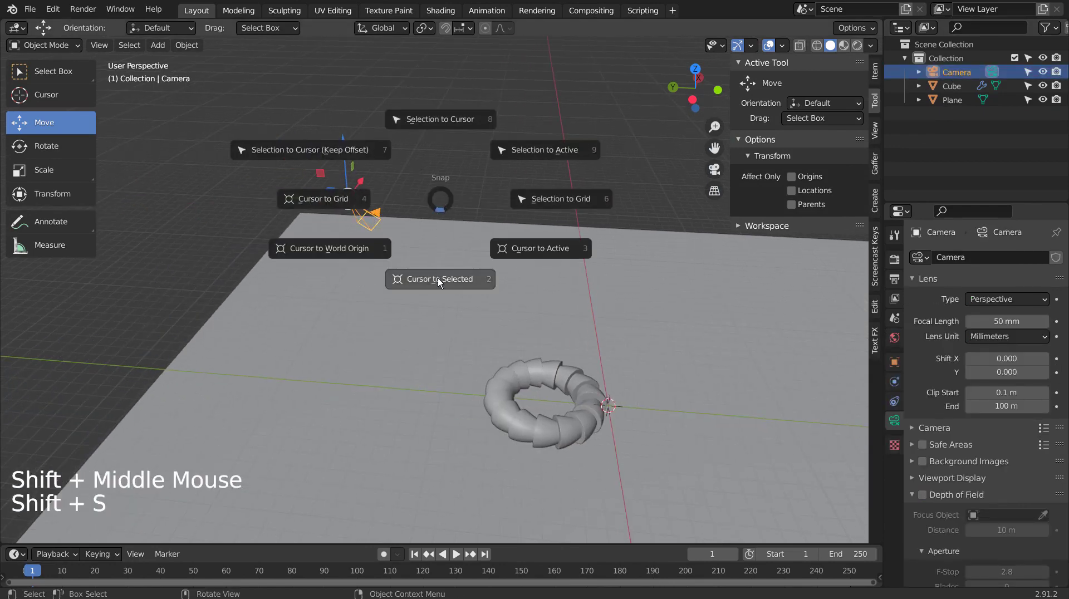
pyautogui.press('KP_0')
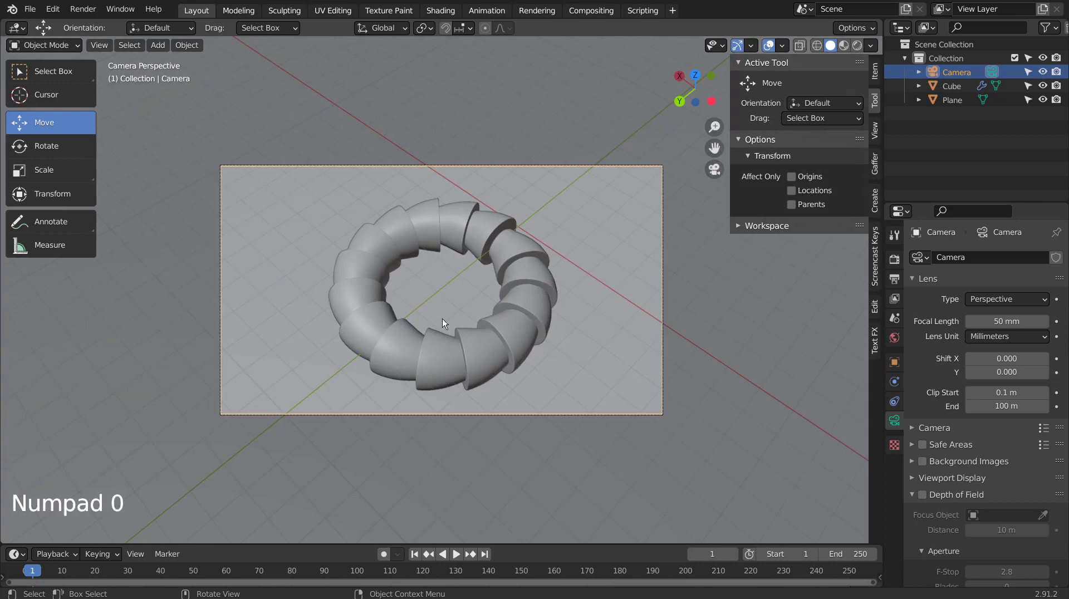
# - Add a Spot light (Spot.004, 10 W, 45° cone) at the camera's position
pyautogui.press('shift+a')
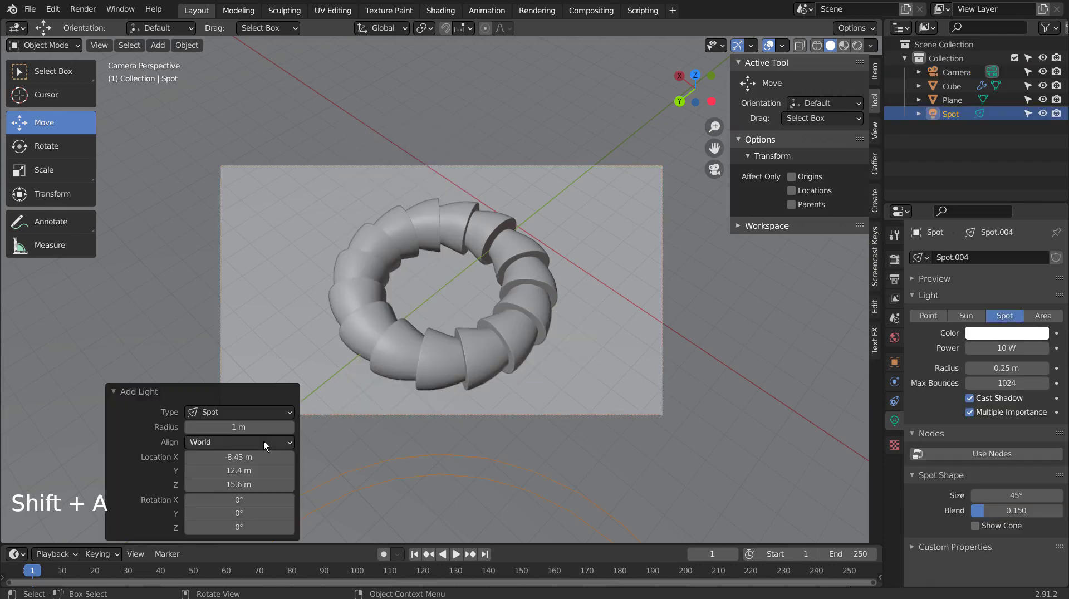
pyautogui.click(269, 444)
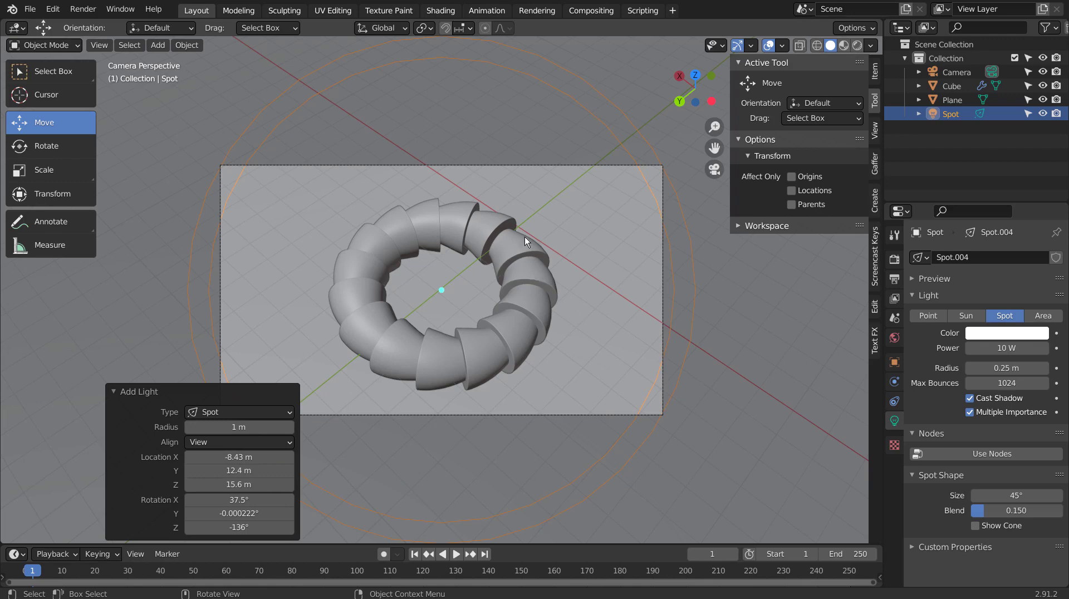
pyautogui.click(516, 266)
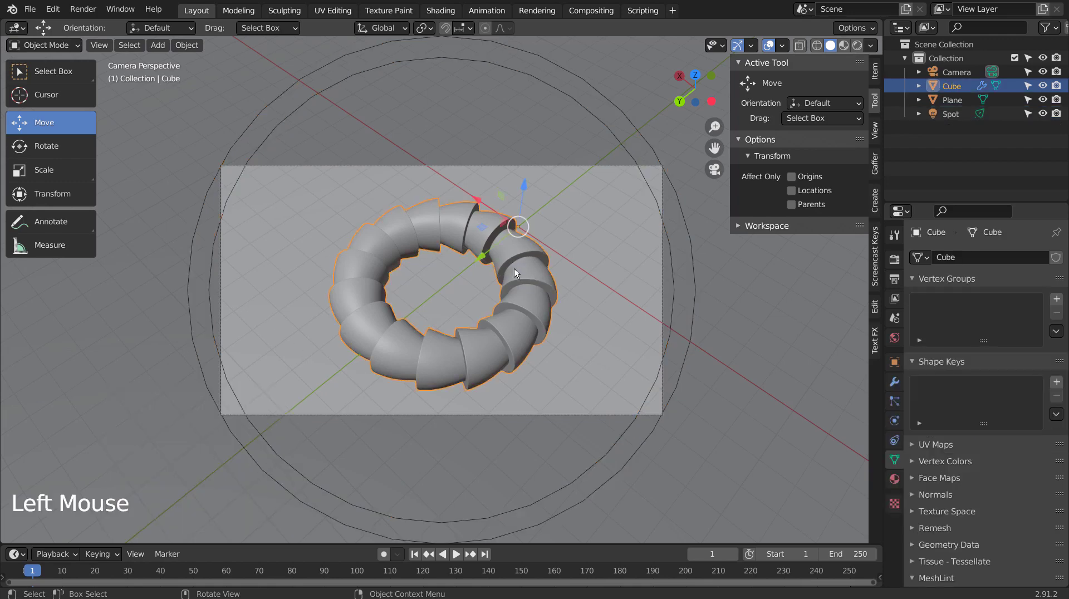
pyautogui.click(187, 41)
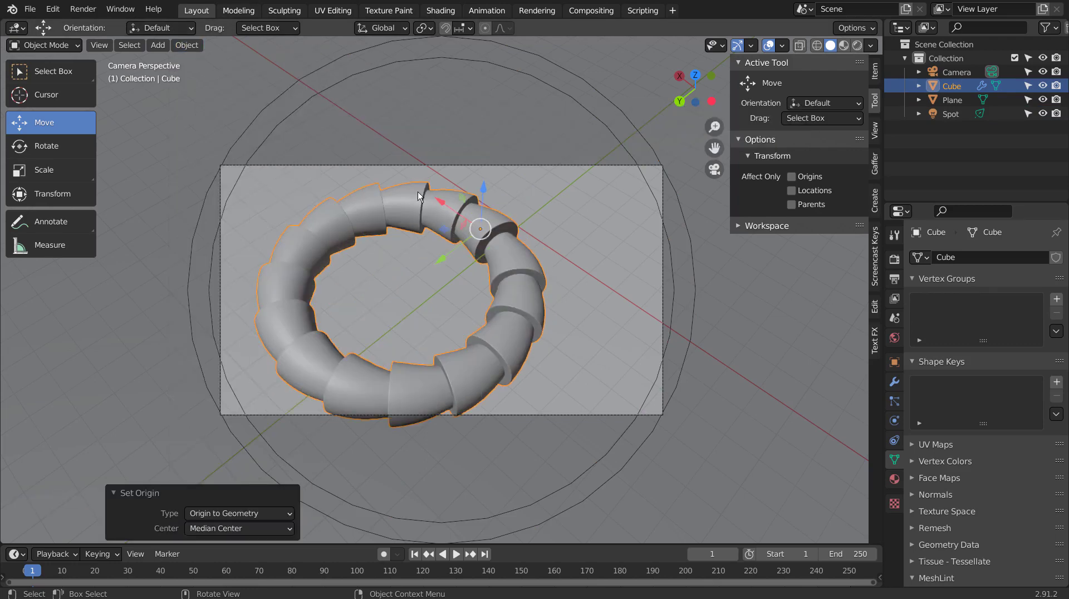
pyautogui.press('ctrl+z')
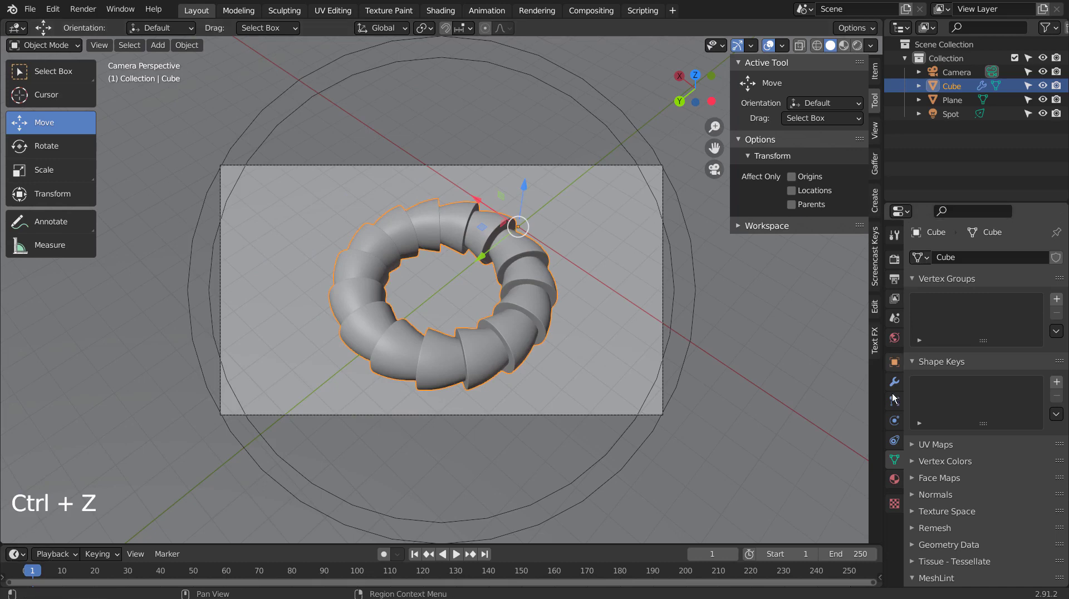
# - Apply all four torus modifiers including SimpleDeform and set its origin to geometry
pyautogui.click(899, 381)
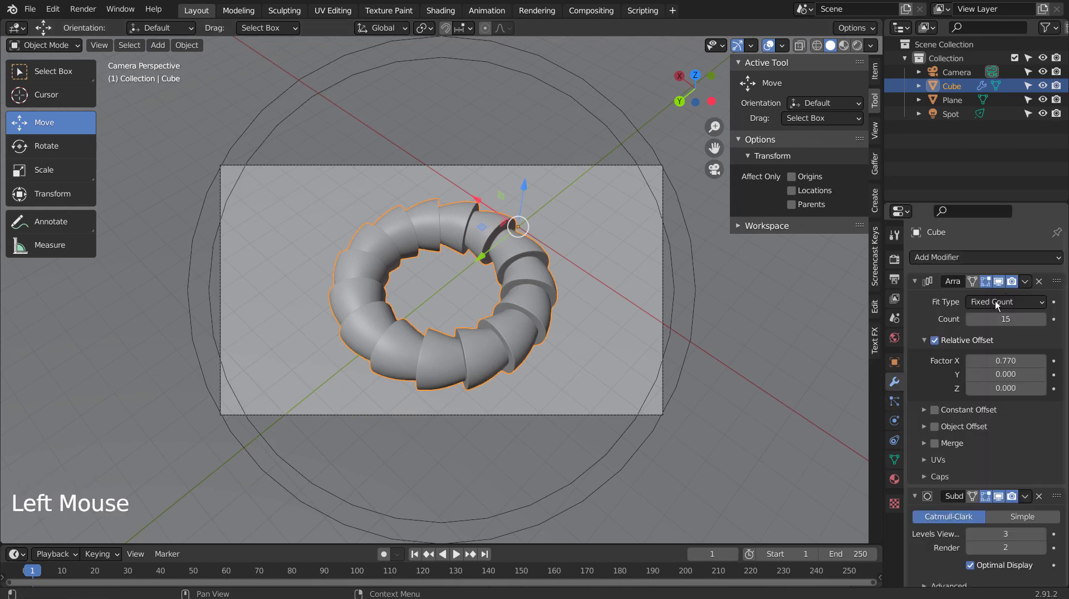
pyautogui.press('ctrl+a')
pyautogui.press('ctrl+a')
pyautogui.press('ctrl+a')
pyautogui.press('ctrl+a')
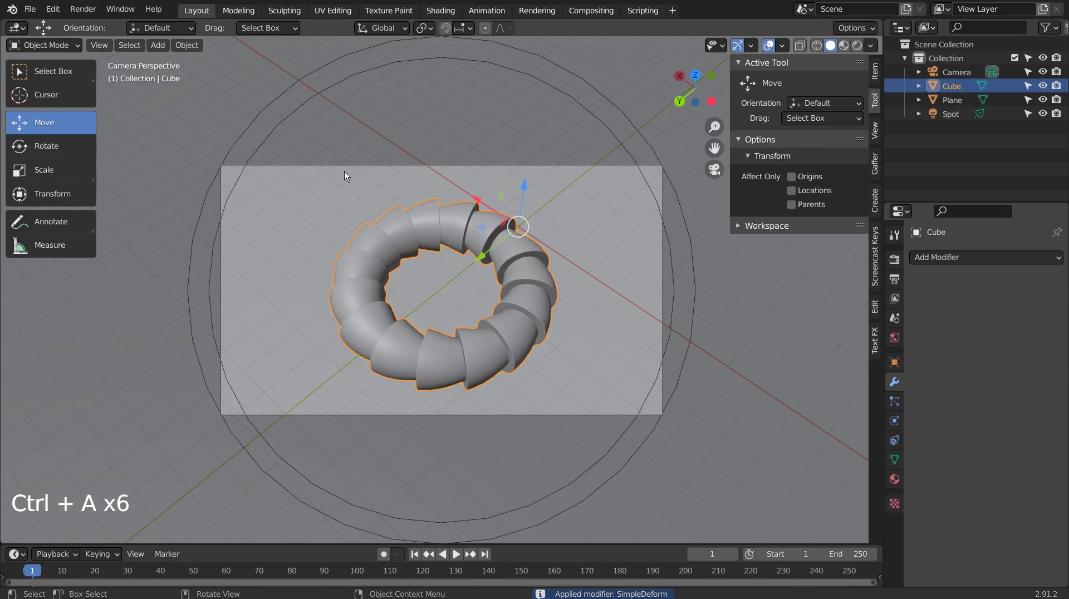
pyautogui.click(196, 49)
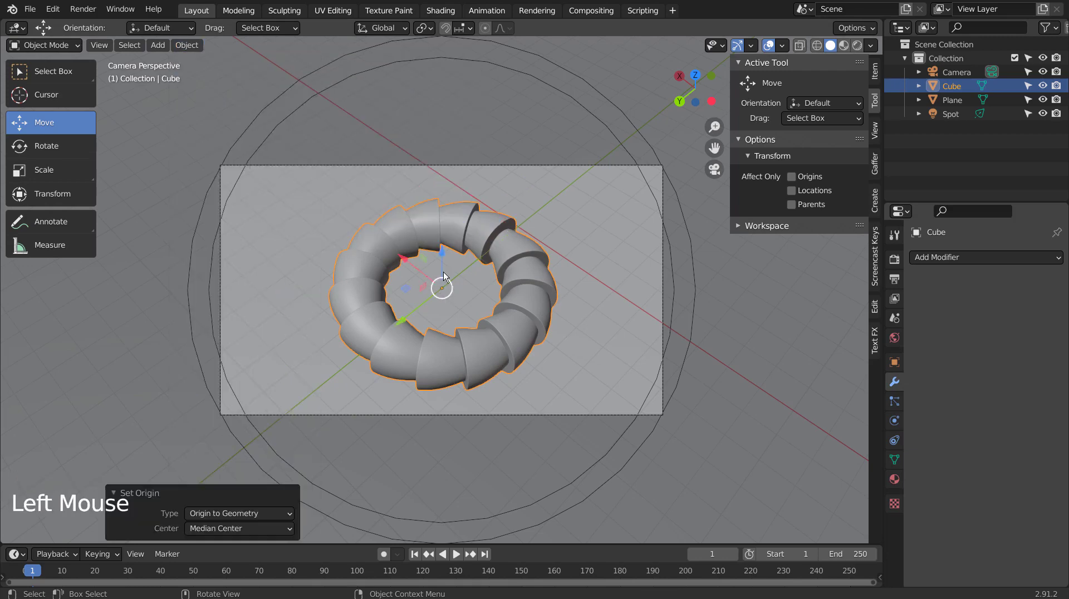
# - Snap the 3D cursor to the torus centre, add a plain-axes Empty there, and select the spotlight
pyautogui.press('shift+a')
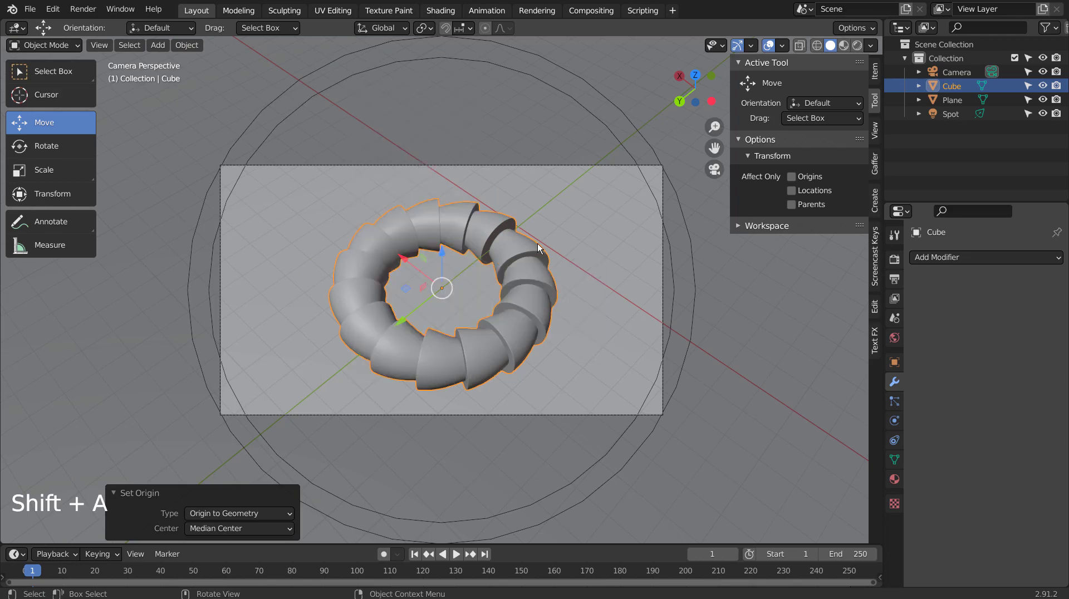
pyautogui.press('shift+s')
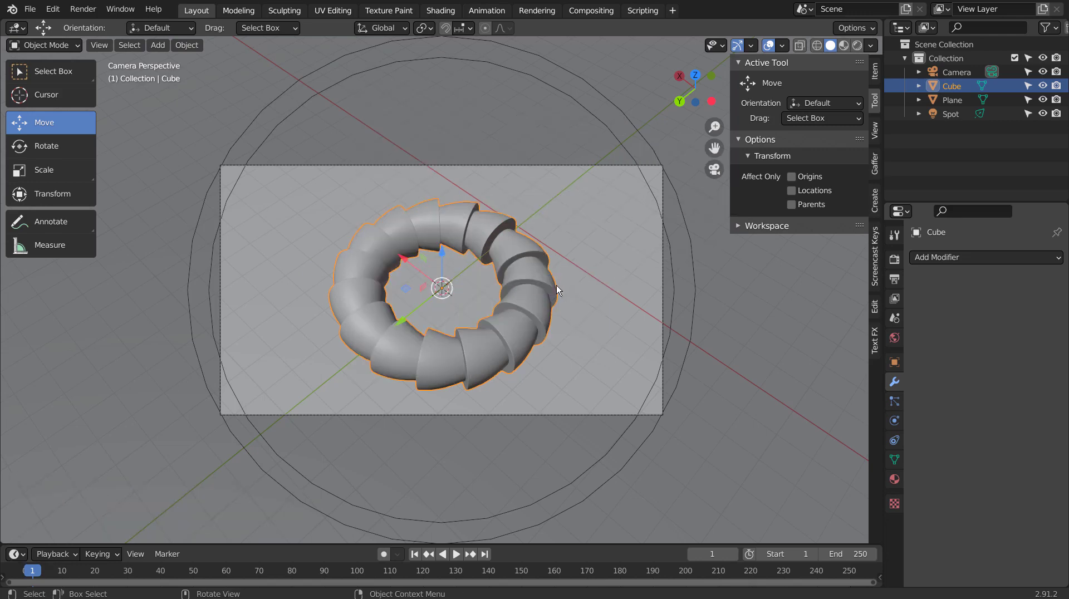
pyautogui.press('shift+a')
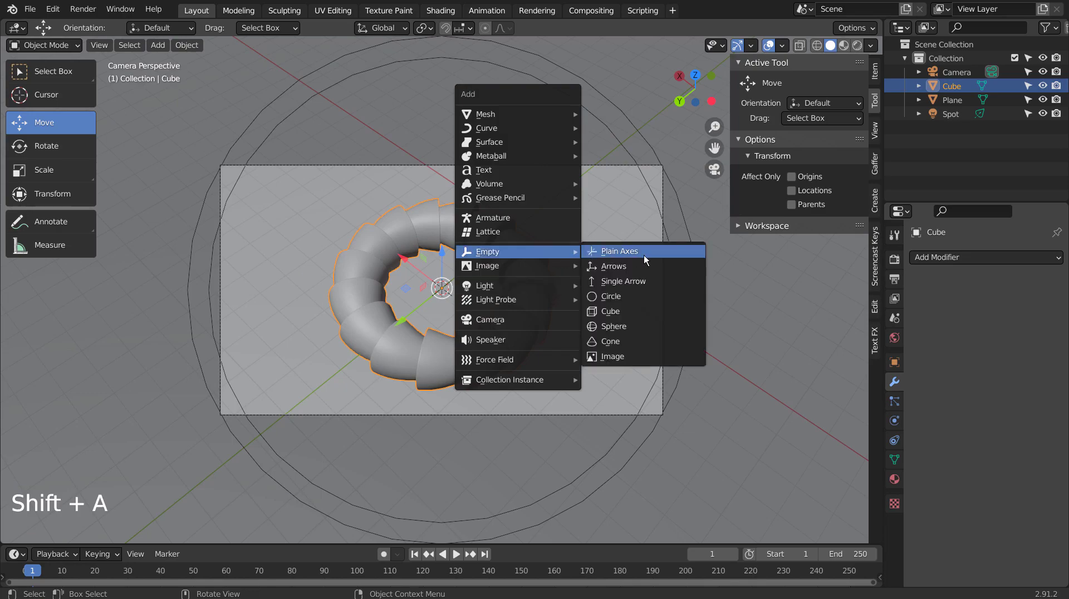
pyautogui.middleClick(478, 313)
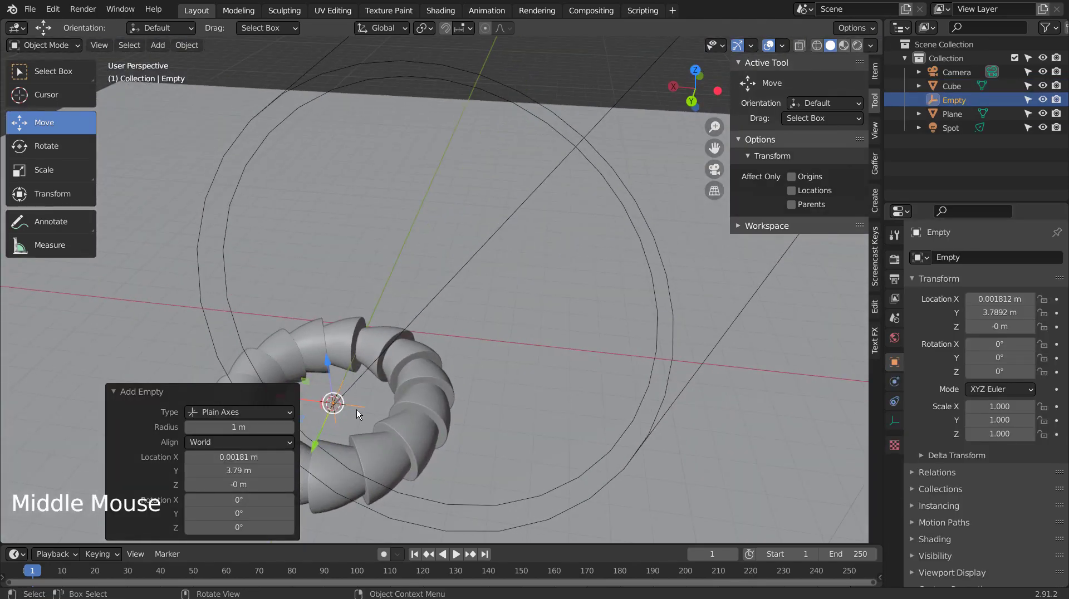
pyautogui.scroll(-3)
pyautogui.click(510, 218)
pyautogui.click(524, 208)
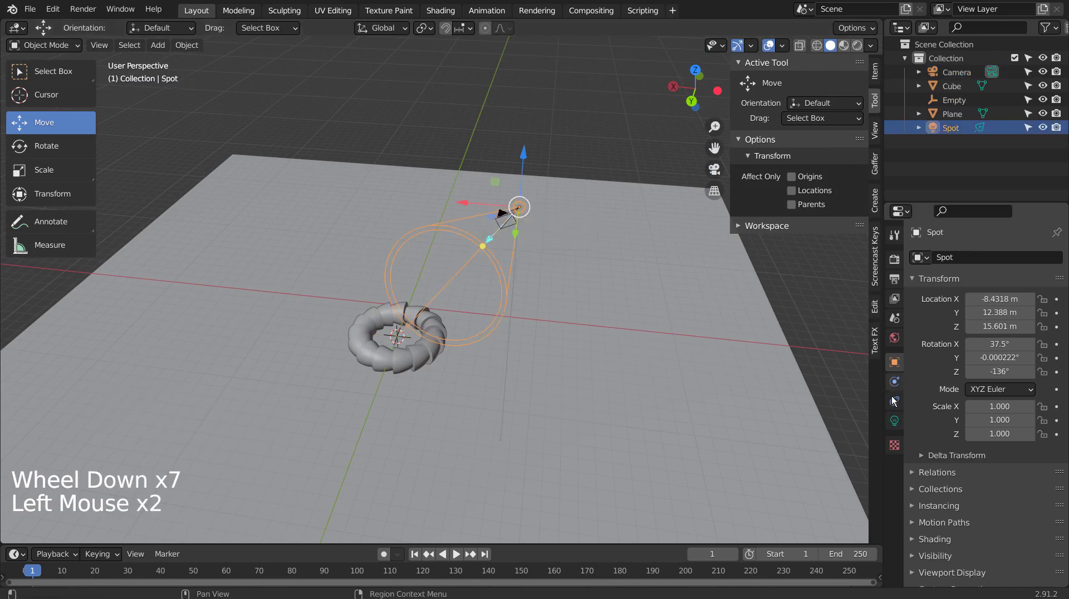
# - Give the spotlight a Track To constraint targeting the Empty, then move and enlarge it in top view
pyautogui.click(898, 400)
pyautogui.click(1011, 260)
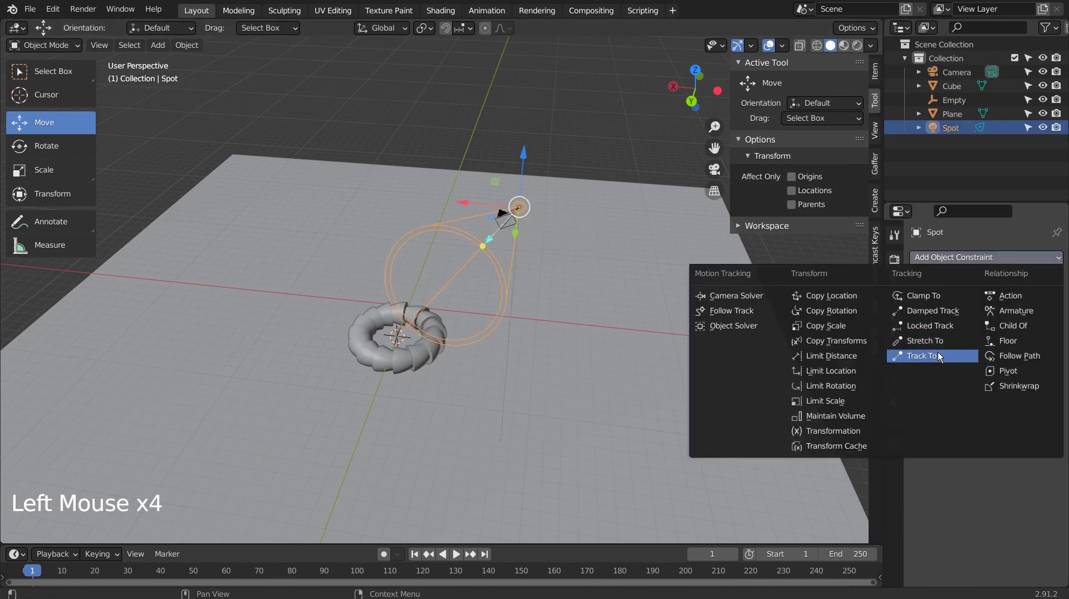
pyautogui.click(986, 307)
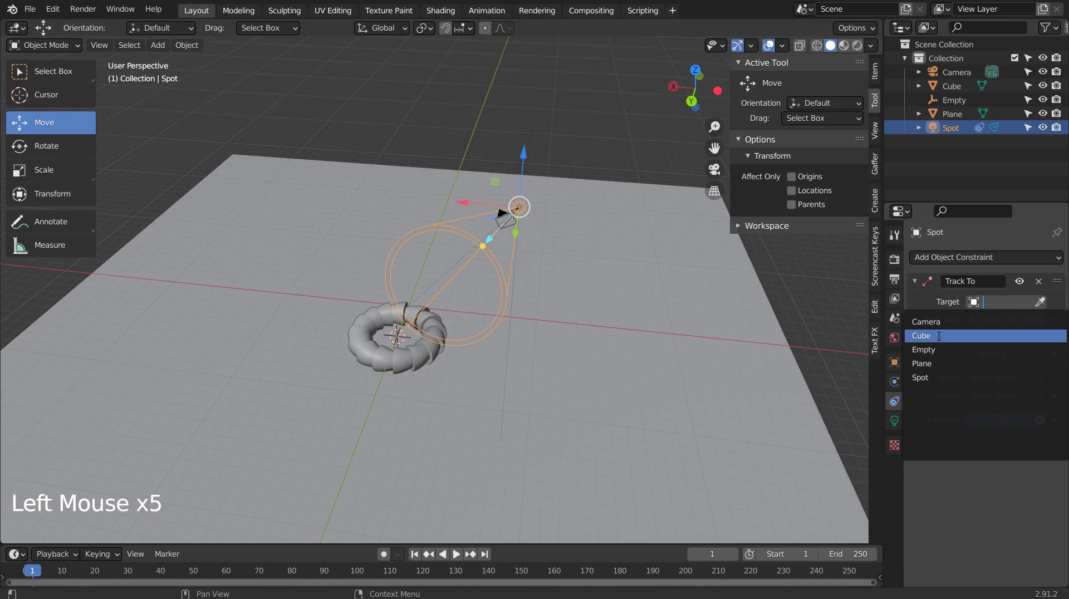
pyautogui.press('KP_7')
pyautogui.press('g')
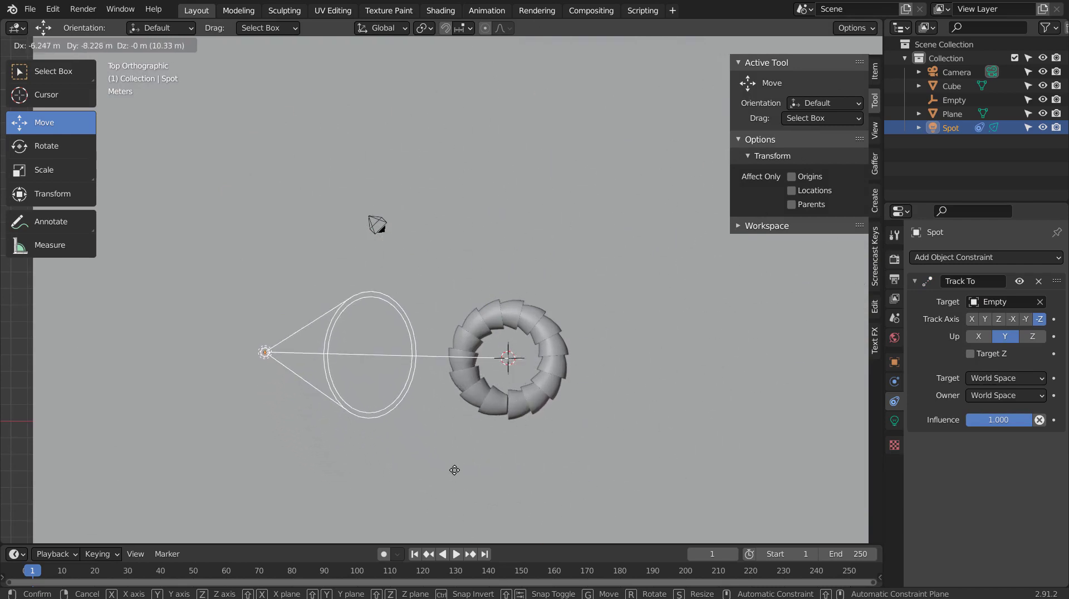
pyautogui.press('s')
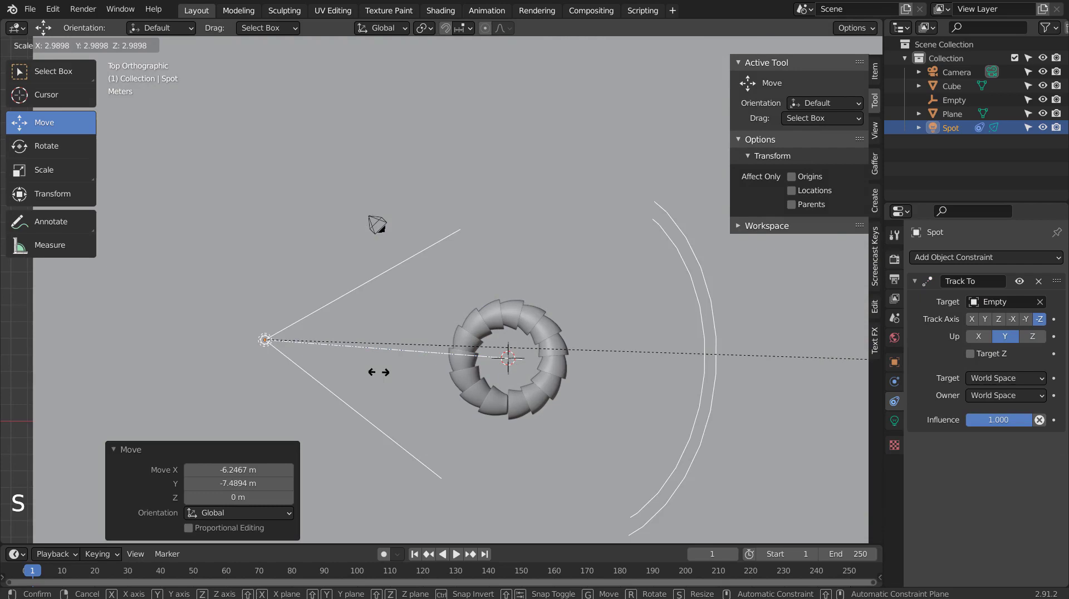
# - Reposition the tracking spotlight above the torus from top view
pyautogui.middleClick(380, 454)
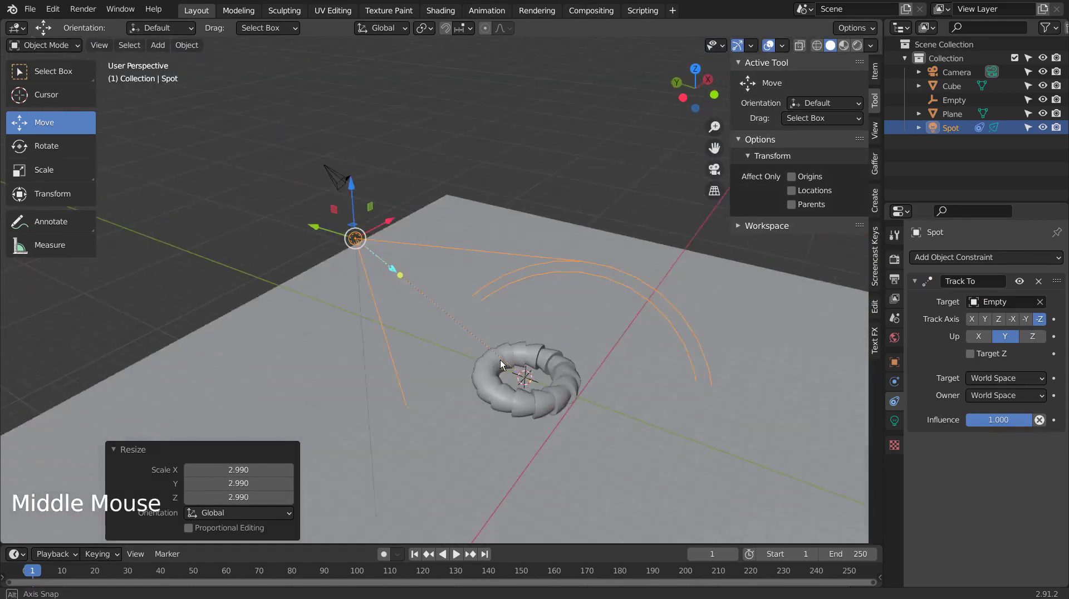
pyautogui.middleClick(543, 377)
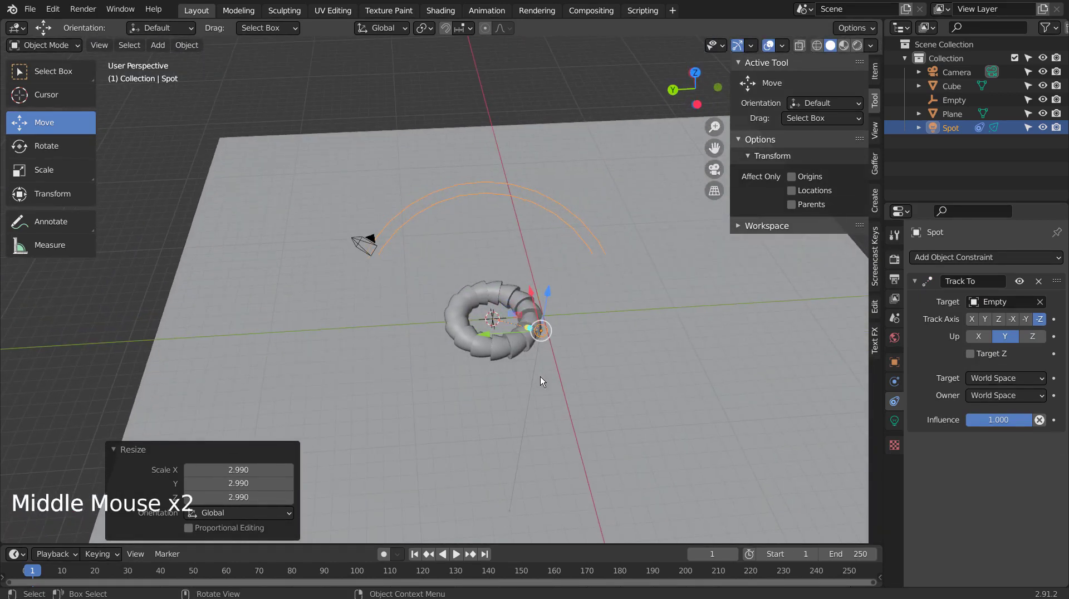
pyautogui.press('KP_7')
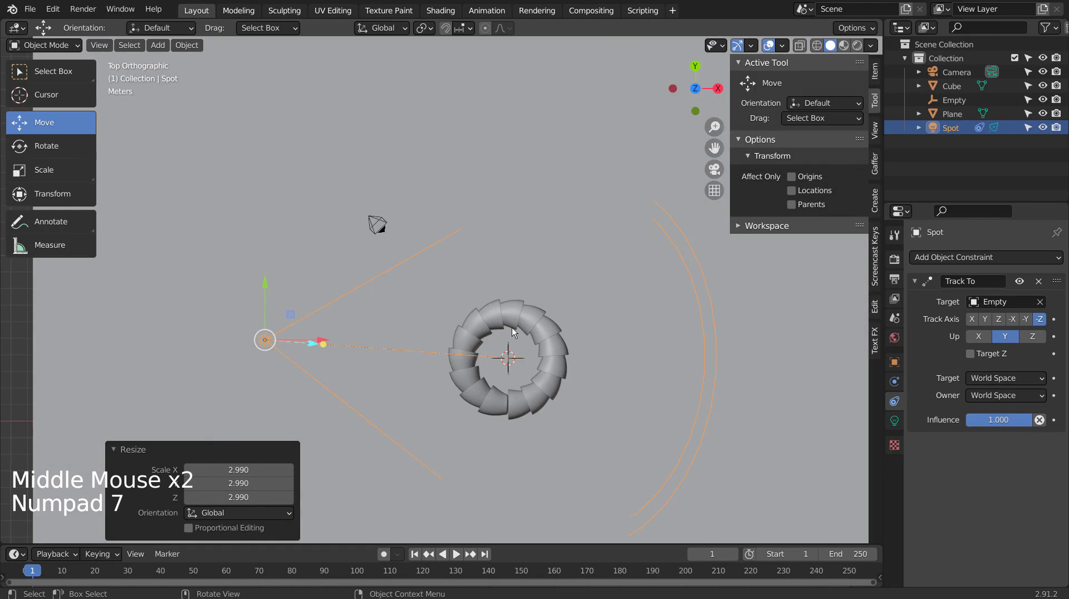
pyautogui.press('g')
pyautogui.write('7')
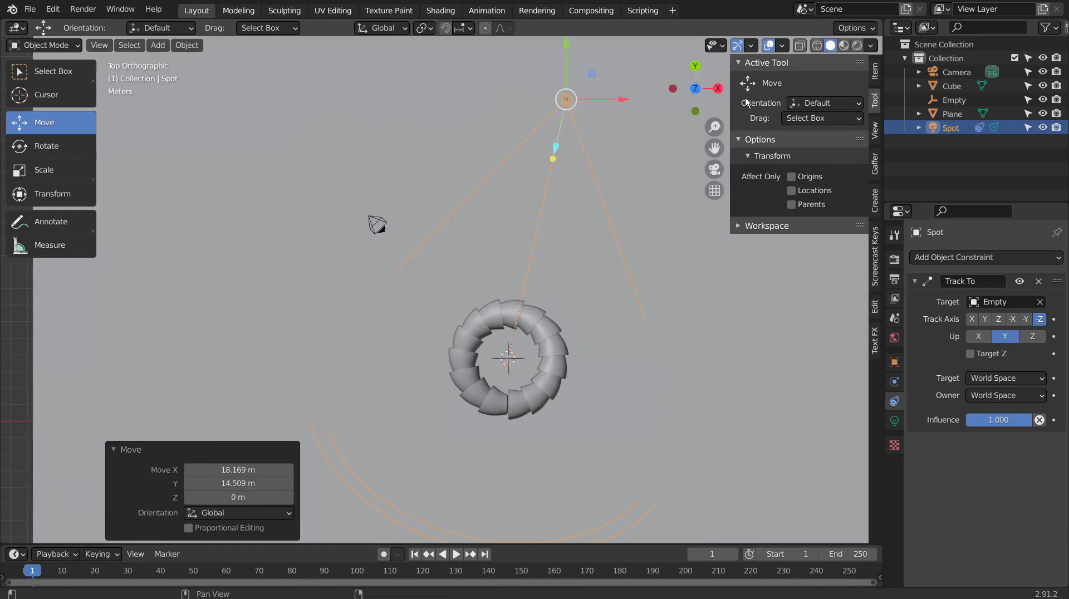
# - Look through the camera with Rendered shading for a live Cycles preview of the gold torus
pyautogui.press('KP_0')
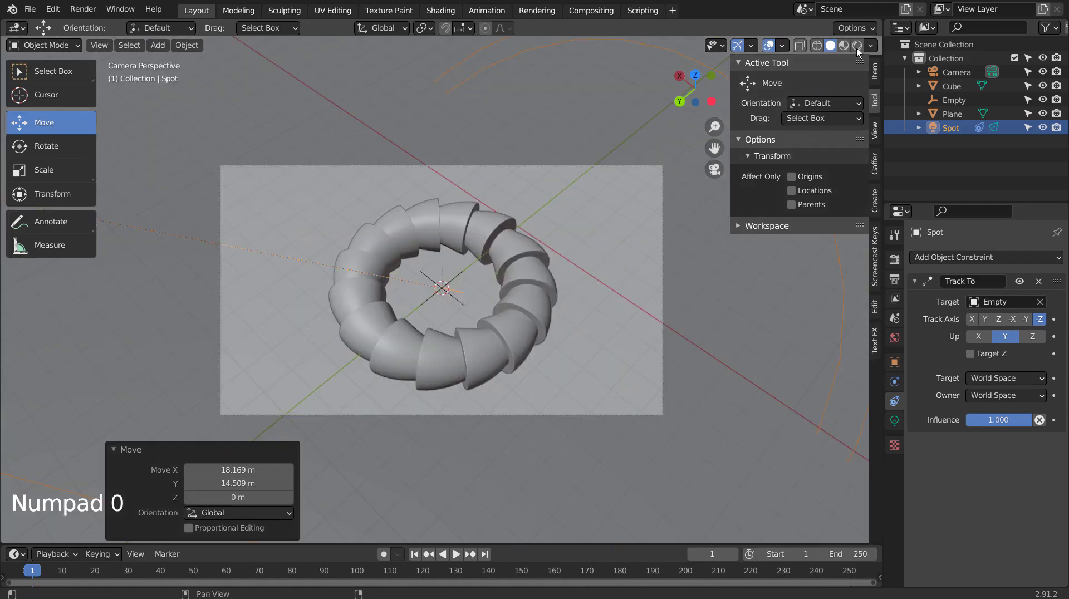
pyautogui.click(863, 45)
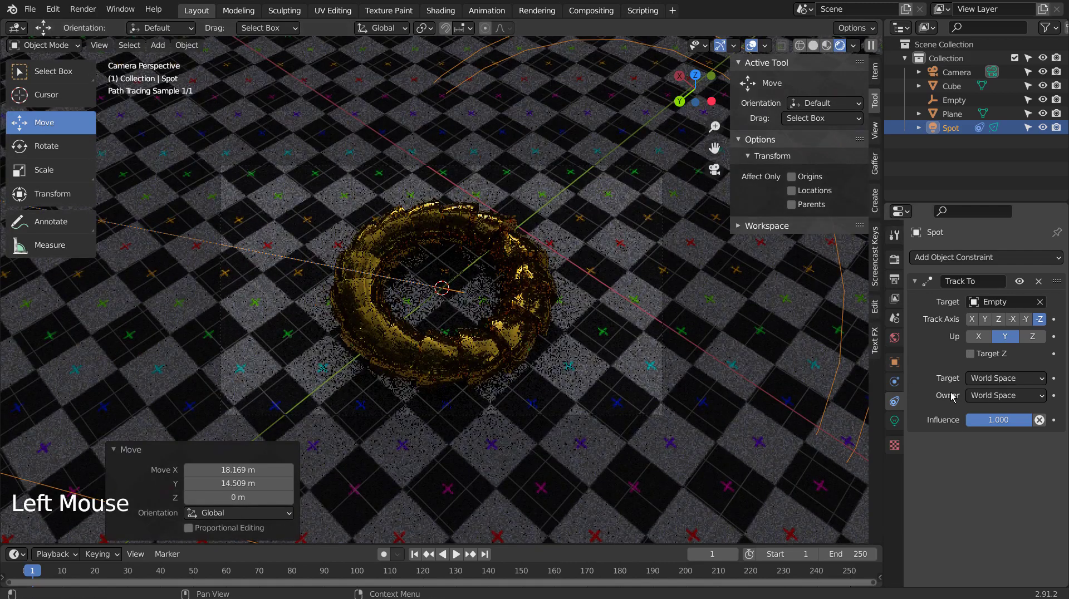
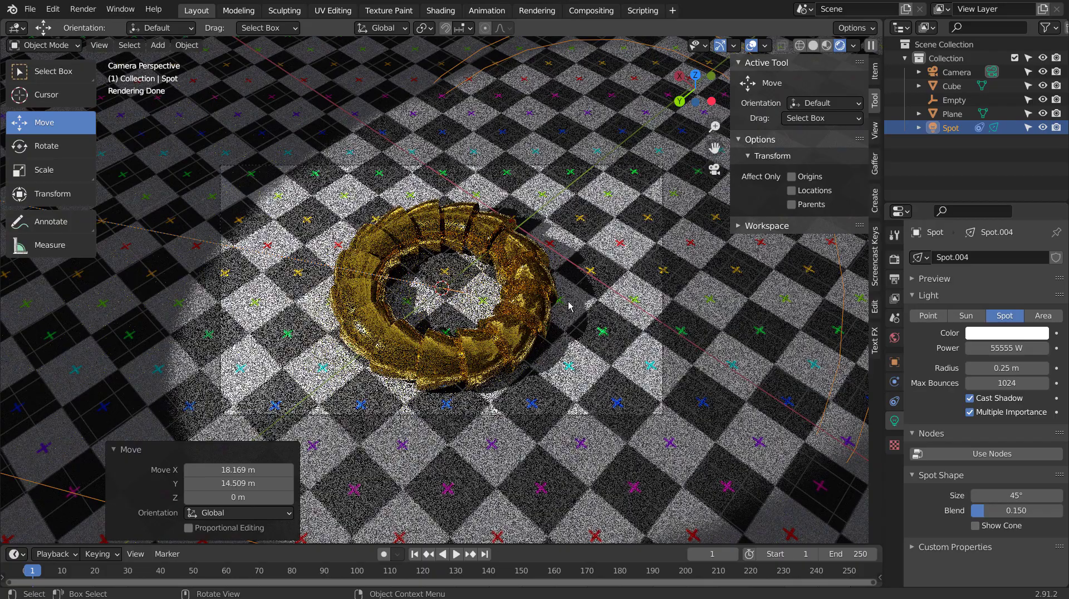
# - Nudge the spotlight in top view, undoing a stray rotation, and check it through the camera
pyautogui.press('KP_7')
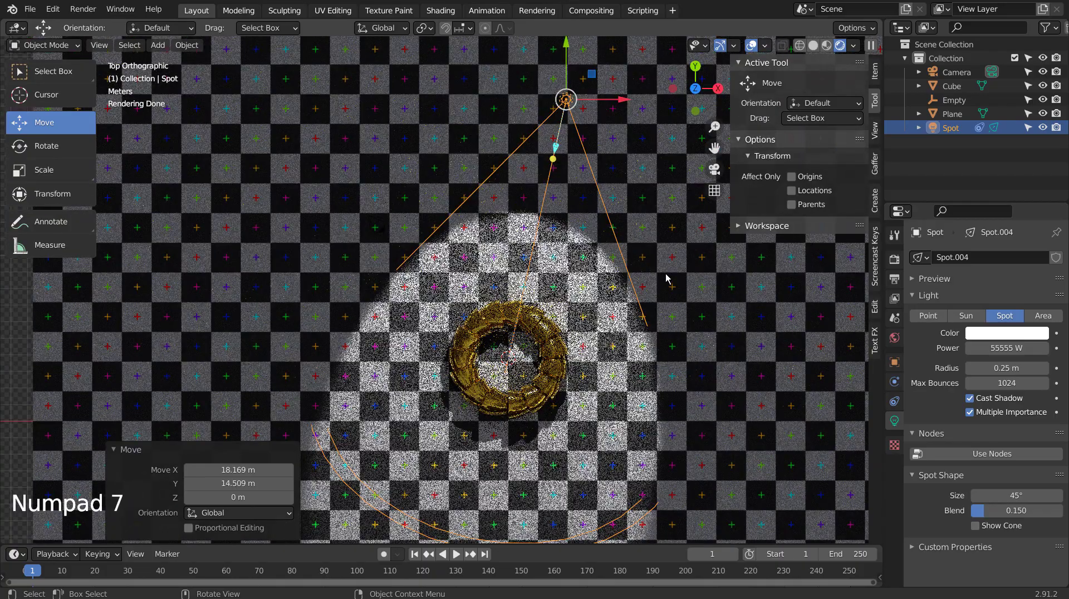
pyautogui.press('r')
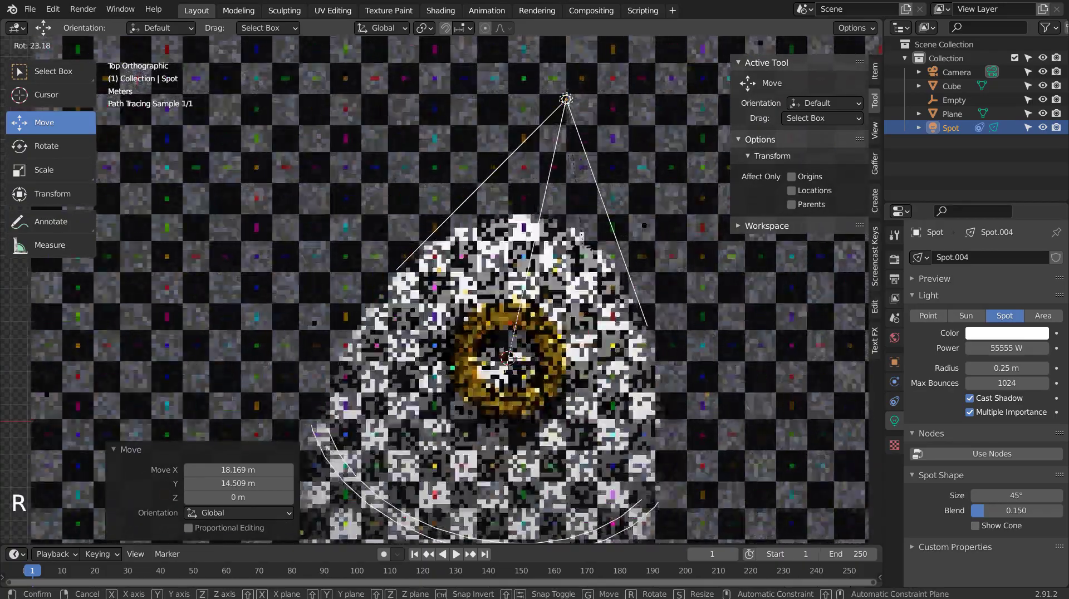
pyautogui.press('ctrl+z')
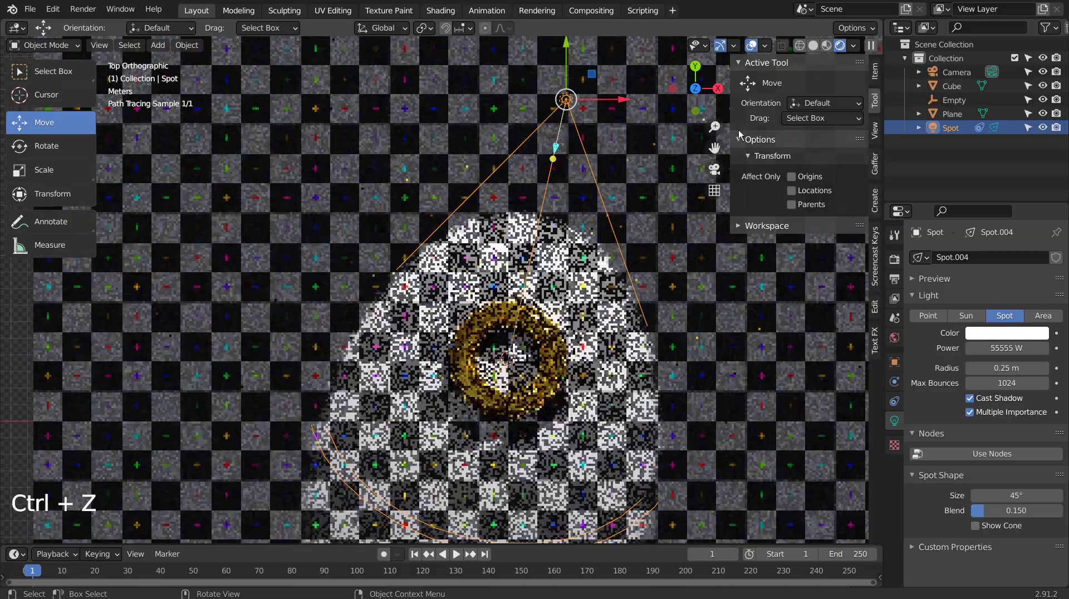
pyautogui.press('g')
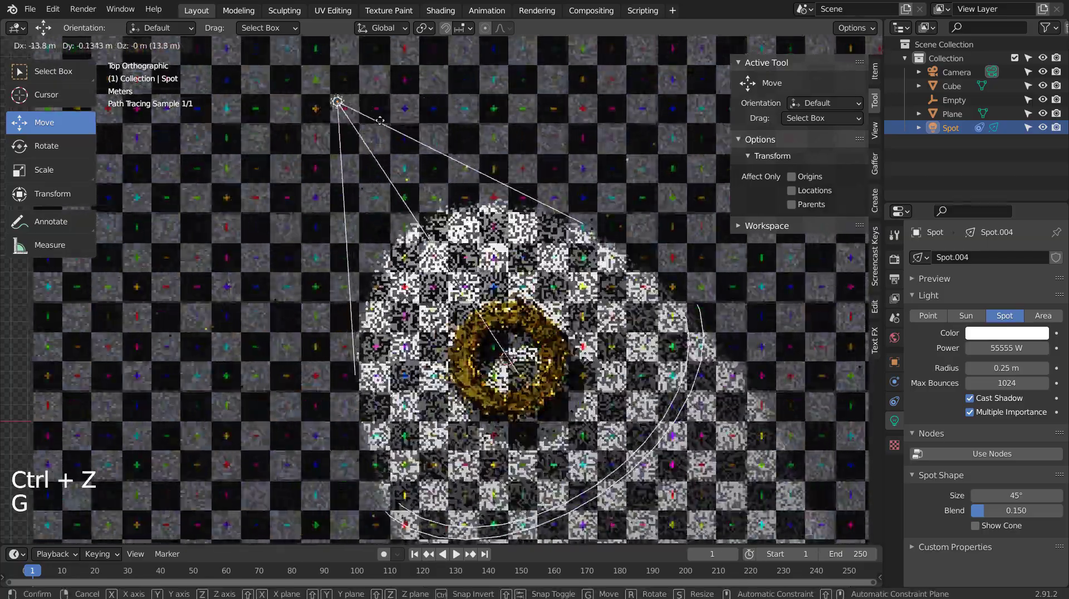
pyautogui.press('KP_0')
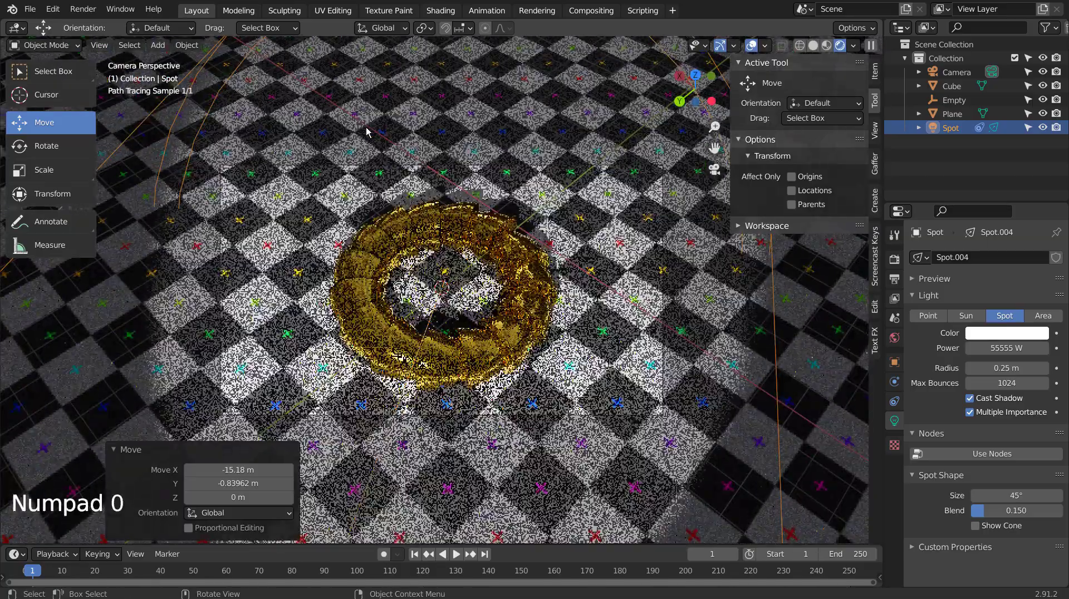
pyautogui.press('KP_0')
pyautogui.press('g')
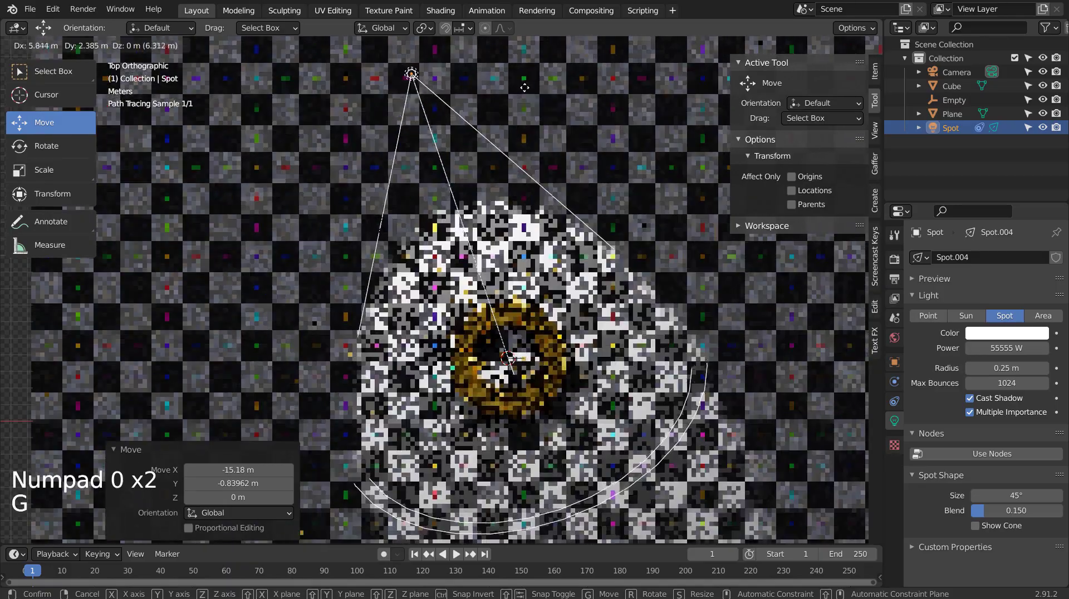
pyautogui.press('KP_0')
pyautogui.press('KP_0')
# - Move the spotlight in front view and verify the shadow in camera and top views
pyautogui.press('KP_1')
pyautogui.press('g')
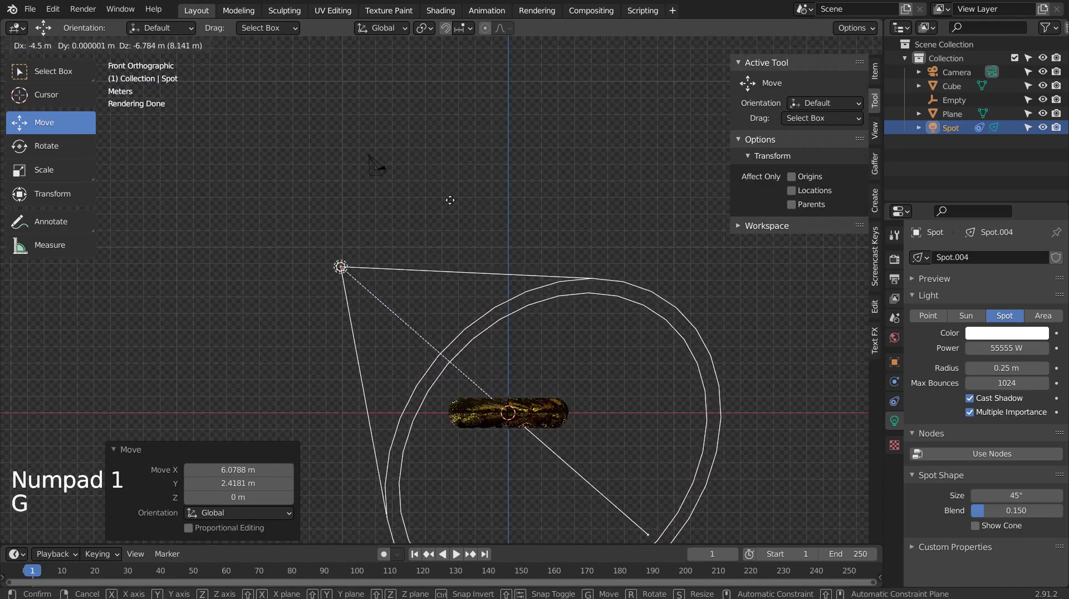
pyautogui.press('KP_0')
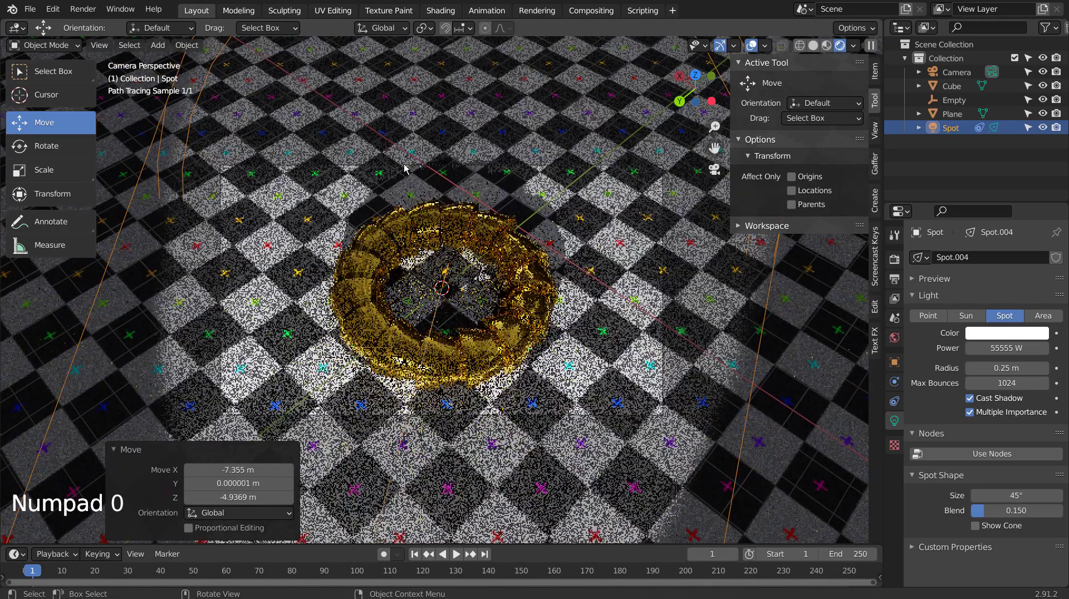
pyautogui.press('KP_7')
pyautogui.scroll(-3)
# - Reselect the spotlight and fine-tune its position until the torus casts a long crisp shadow
pyautogui.click(958, 81)
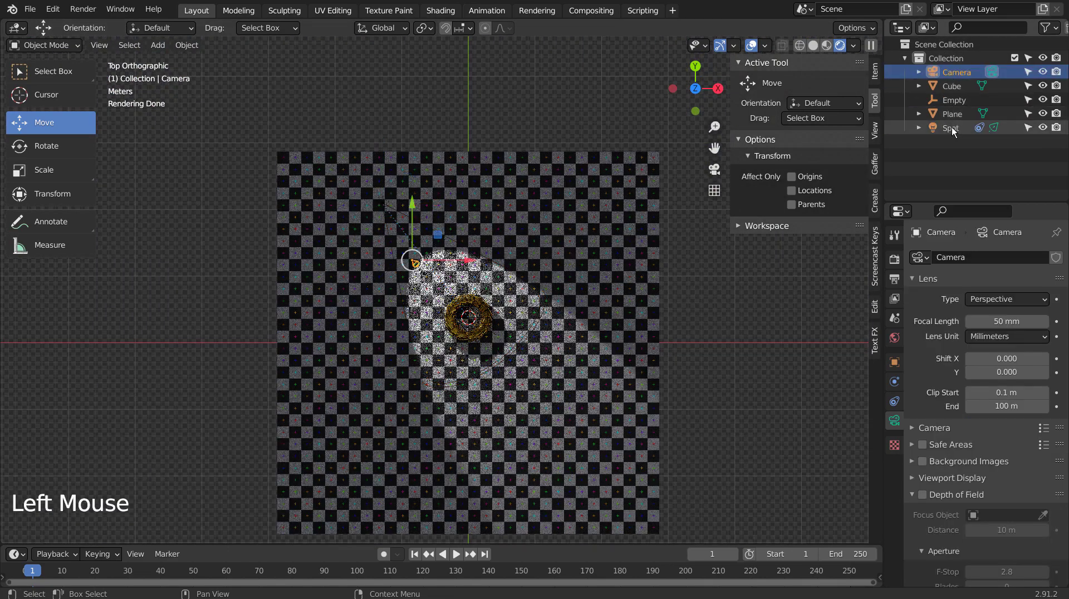
pyautogui.click(956, 131)
pyautogui.press('g')
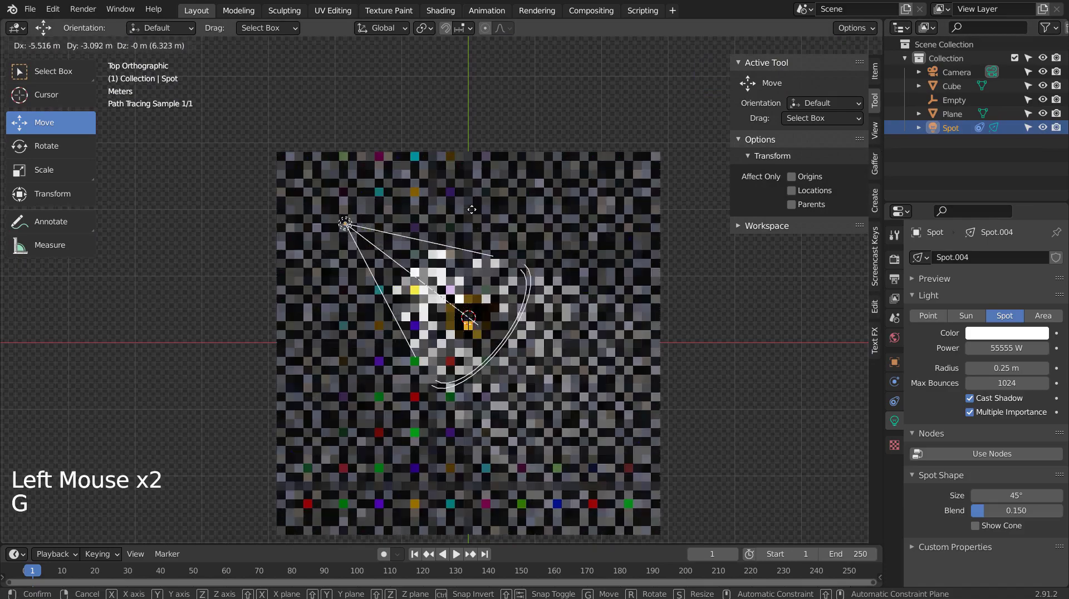
pyautogui.press('KP_0')
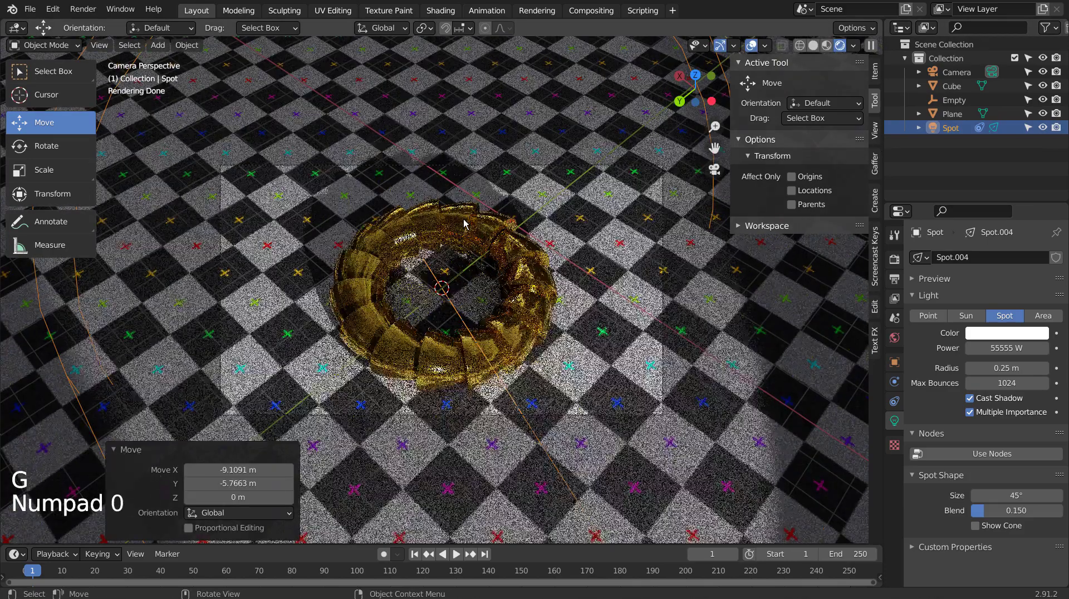
pyautogui.press('KP_0')
pyautogui.press('g')
pyautogui.press('KP_0')
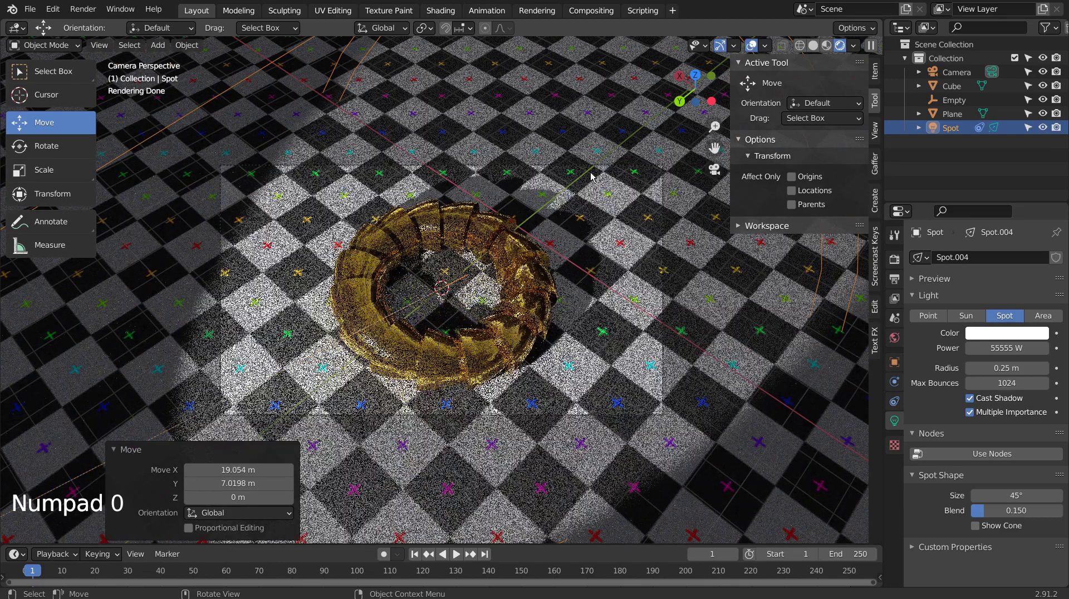
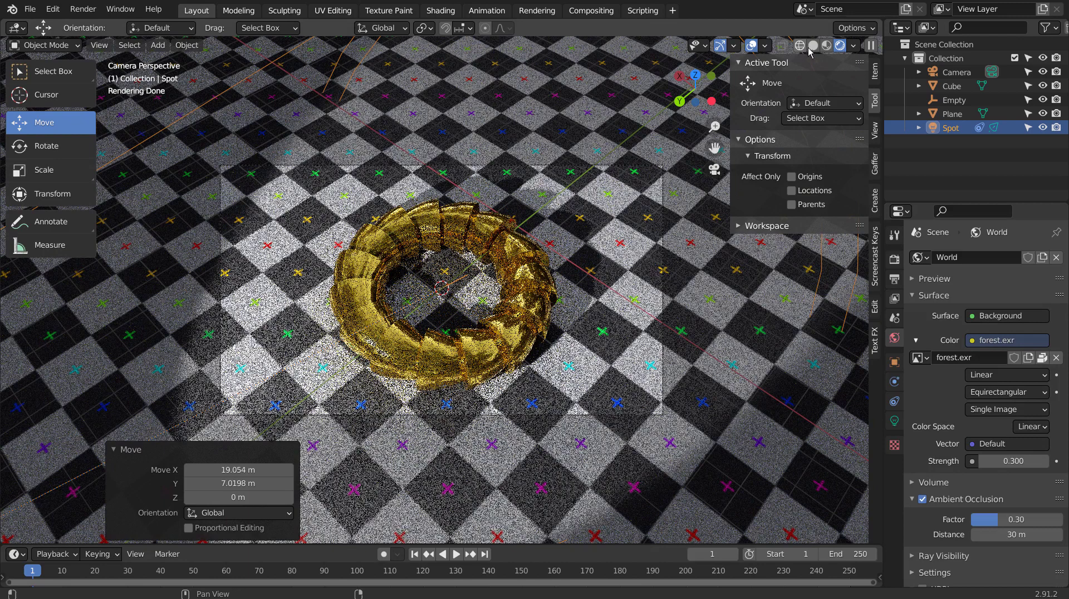
# - Confirm the Denoise compositing node, return to Layout in Solid shading, and save before rendering
pyautogui.click(819, 48)
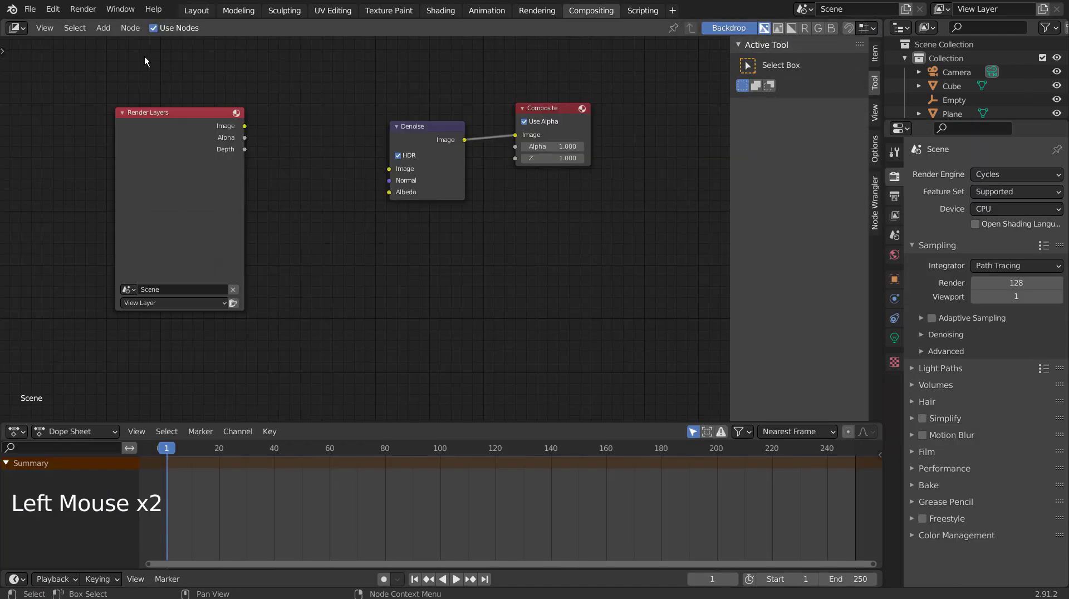
pyautogui.click(157, 33)
pyautogui.click(202, 10)
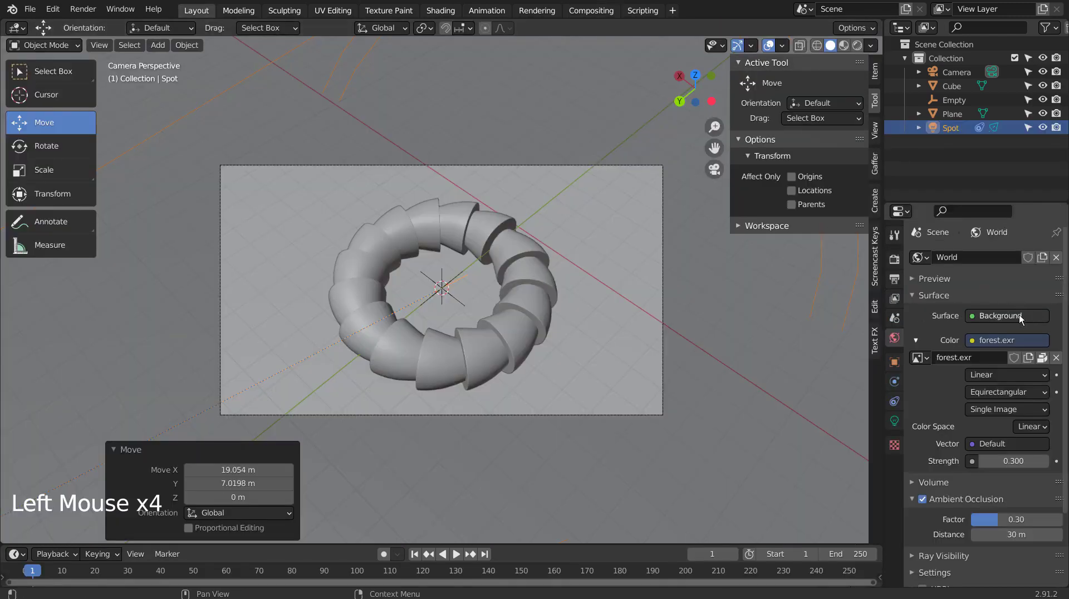
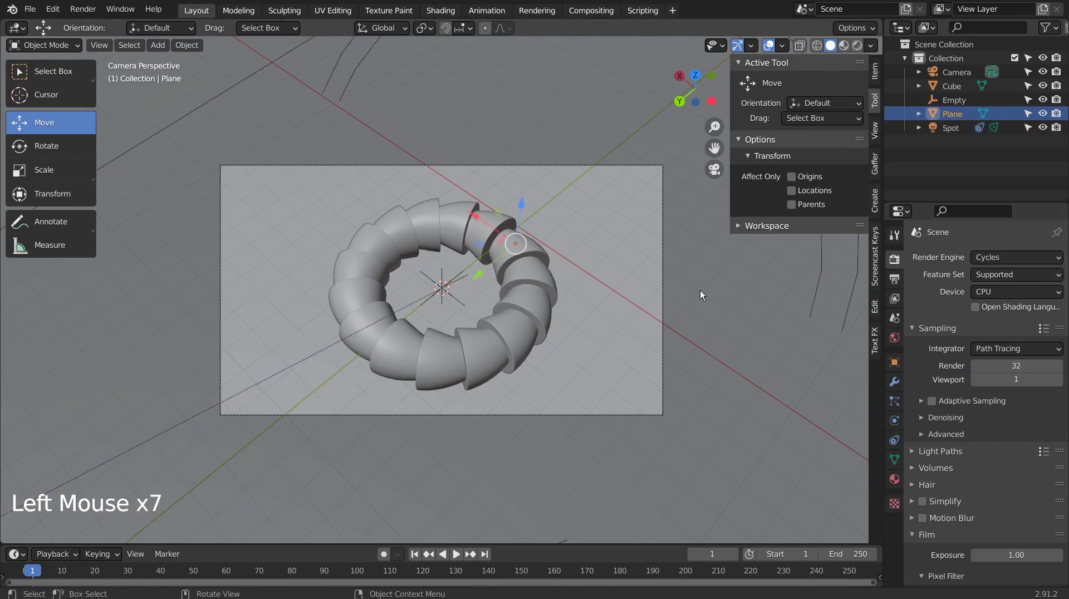
pyautogui.press('ctrl+s')
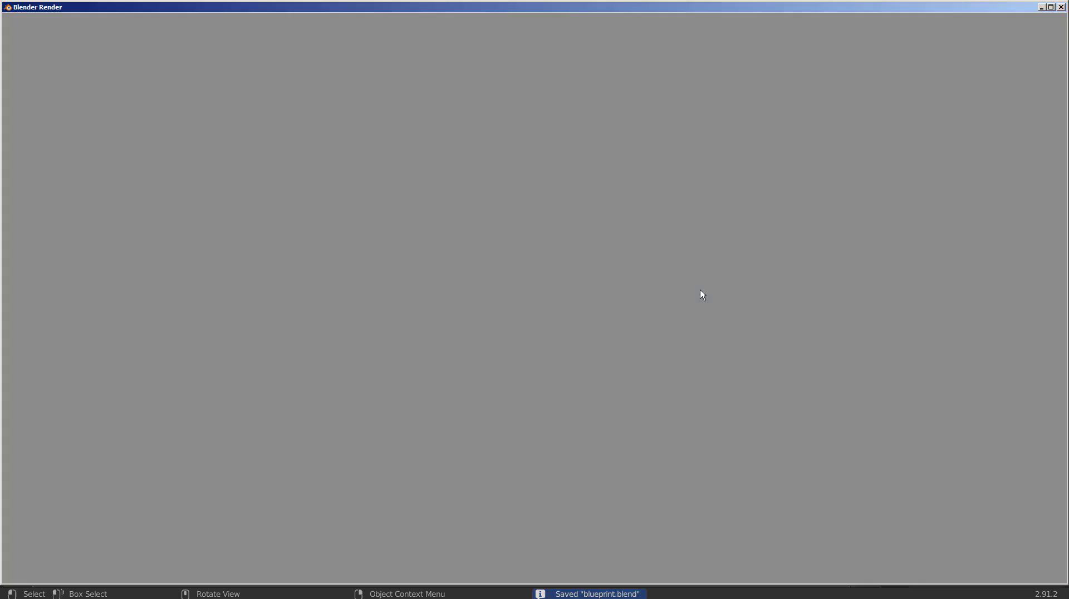